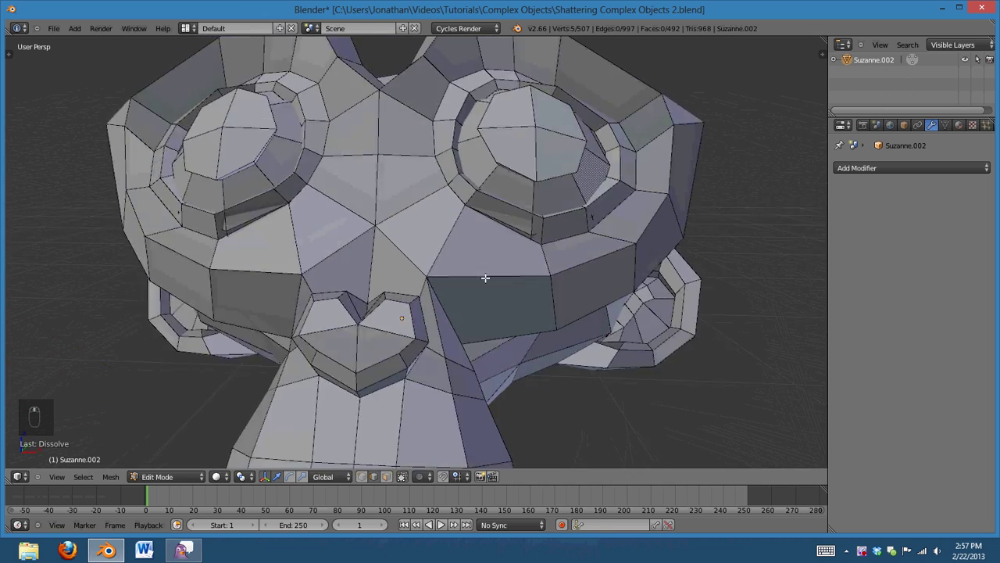
Inspect Suzanne's eyeball geometry in wireframe, selecting the connected eyeball to check it
{"action": "key", "text": "z"}
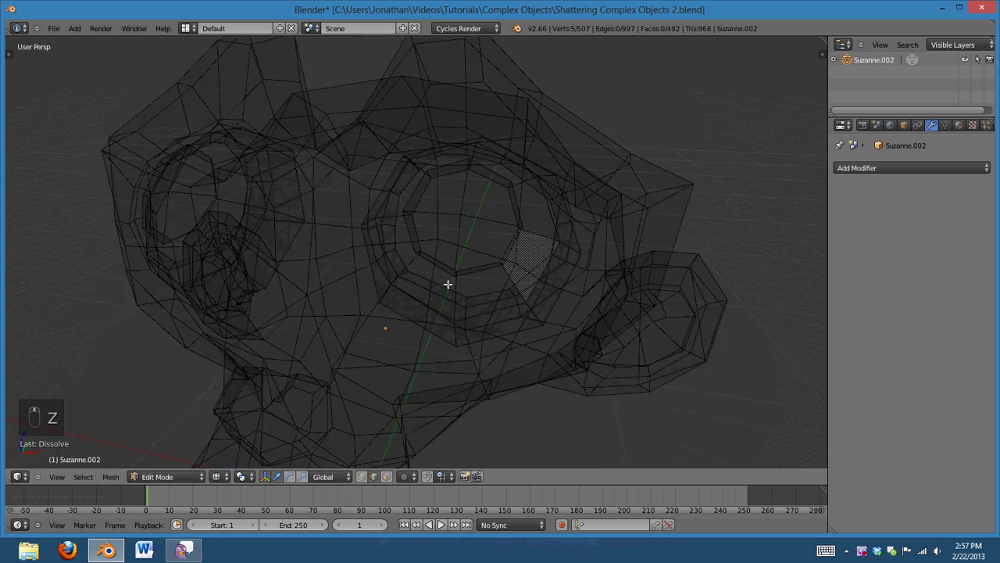
{"action": "key", "text": "z"}
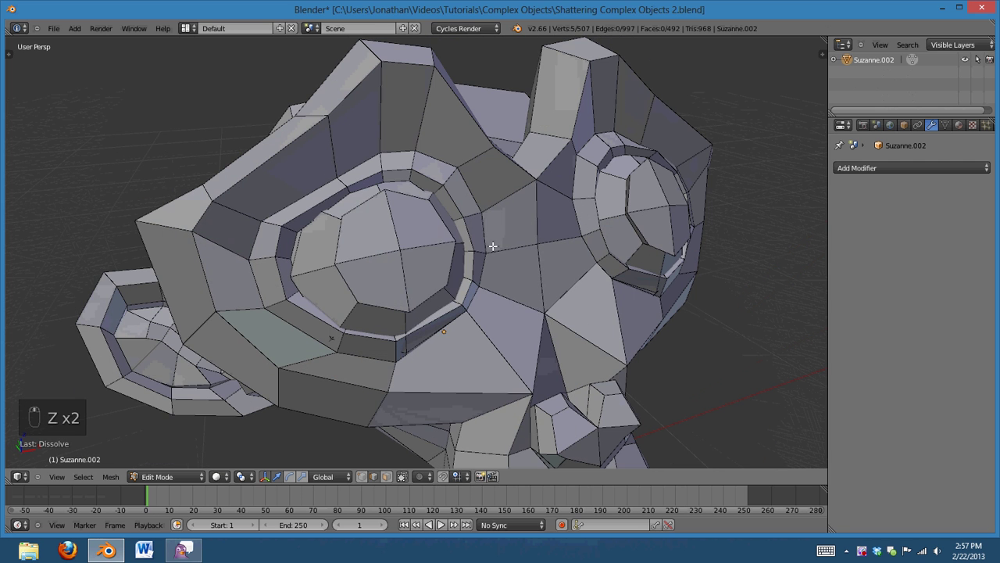
{"action": "key", "text": "ctrl+l"}
{"action": "key", "text": "g"}
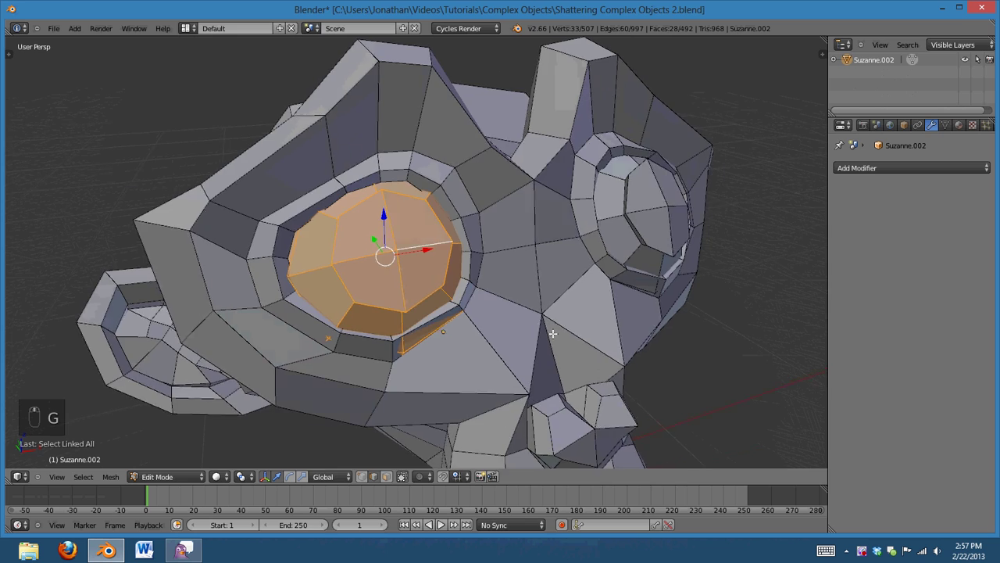
{"action": "key", "text": "z"}
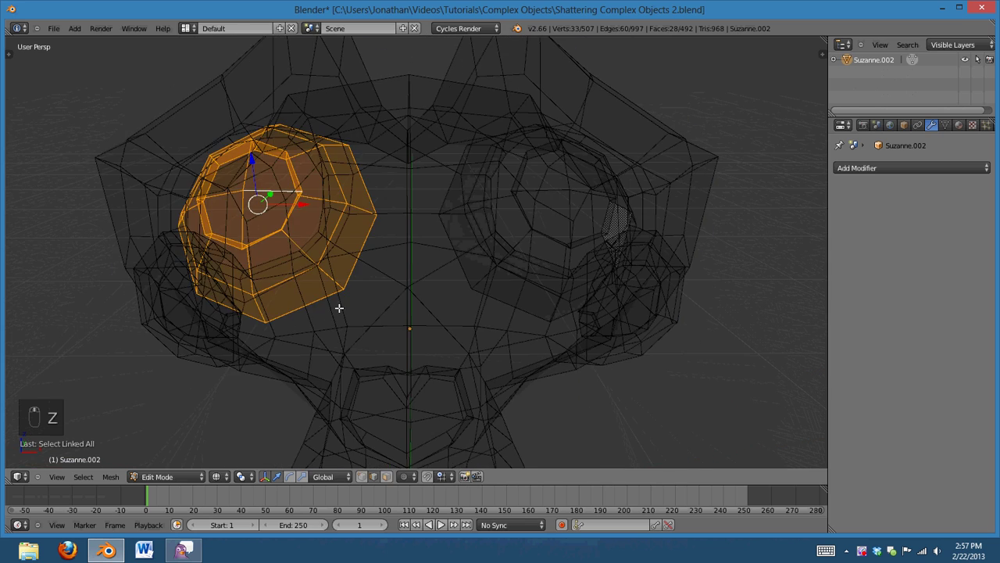
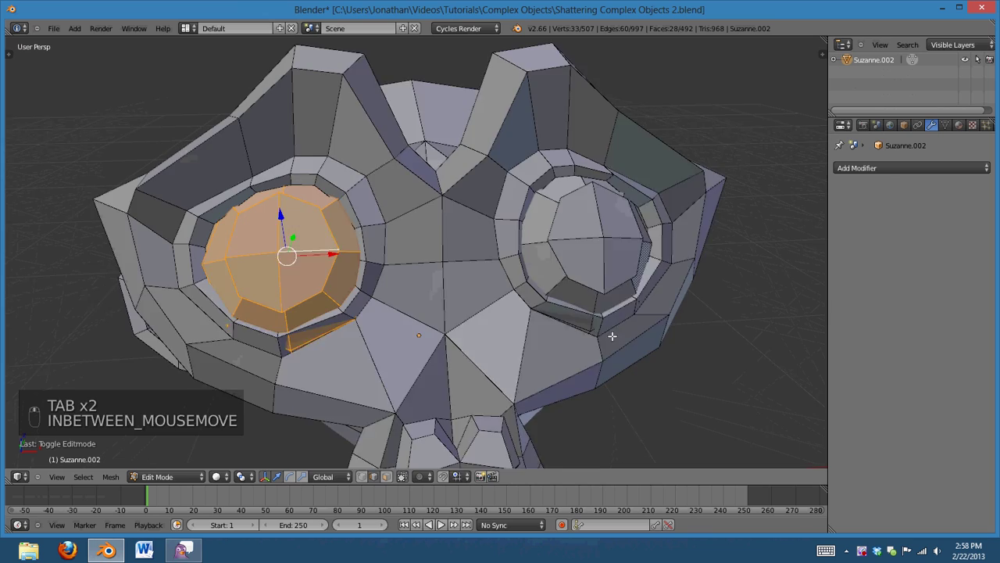
{"action": "key", "text": "z"}
{"action": "key", "text": "z"}
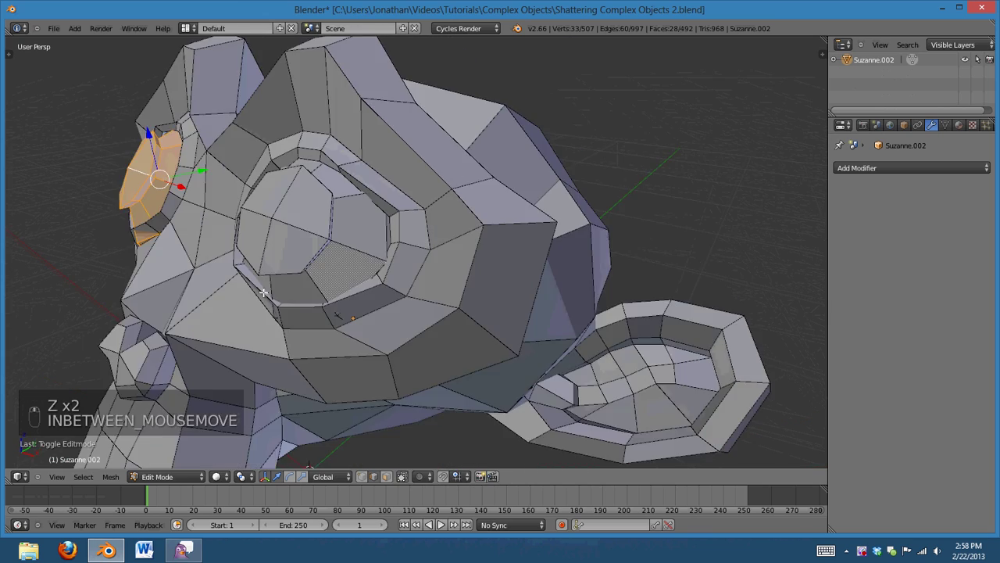
Select the 16-vertex ring inside the eye socket and delete those vertices
{"action": "key", "text": "z"}
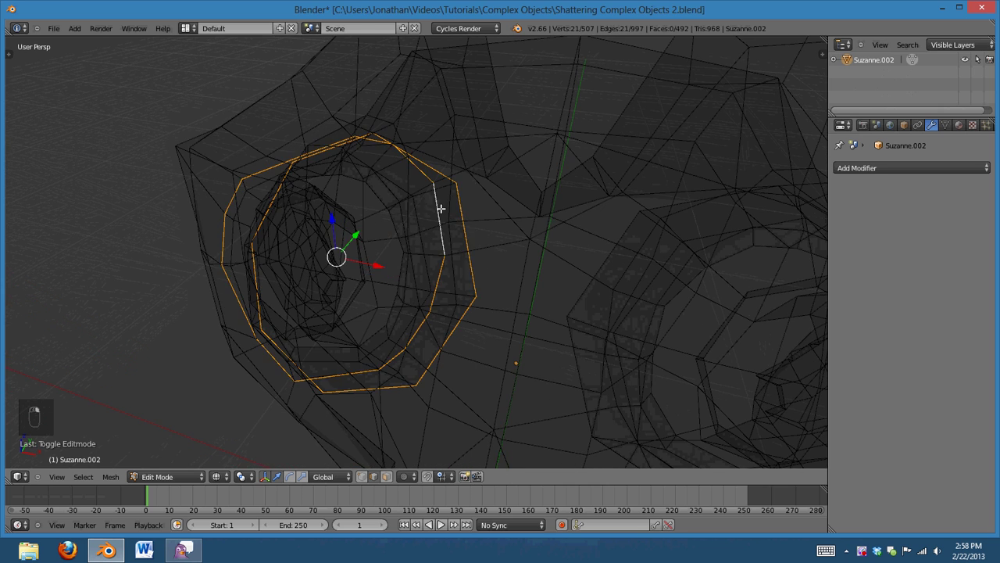
{"action": "key", "text": "z"}
{"action": "key", "text": "z"}
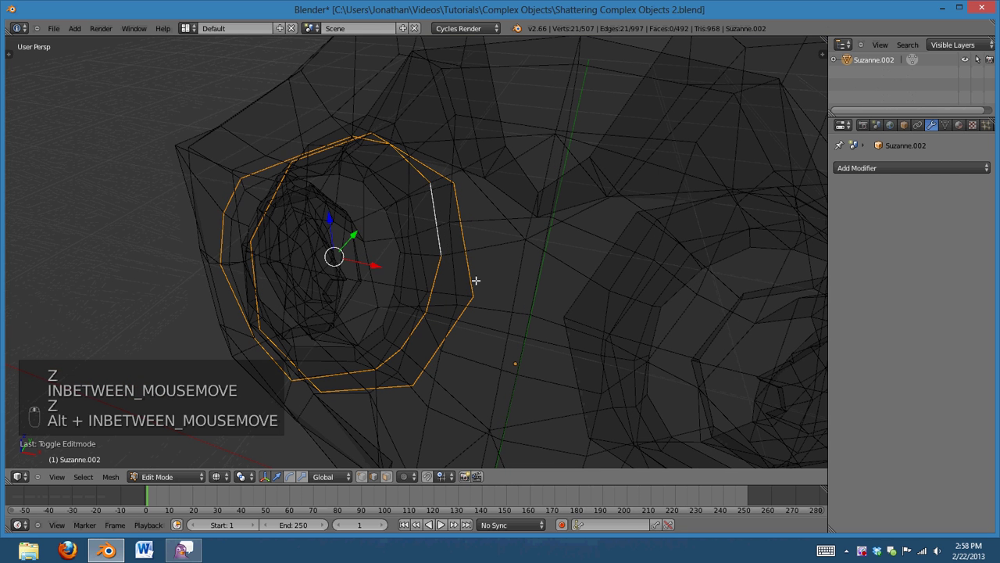
{"action": "key", "text": "ctrl+KP_Add"}
{"action": "key", "text": "z"}
{"action": "key", "text": "z"}
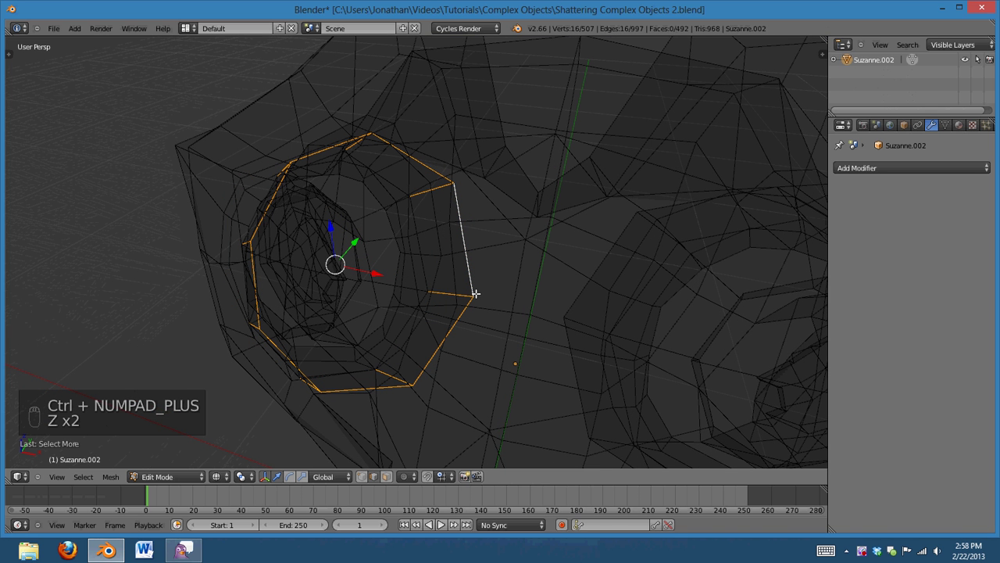
{"action": "key", "text": "Delete"}
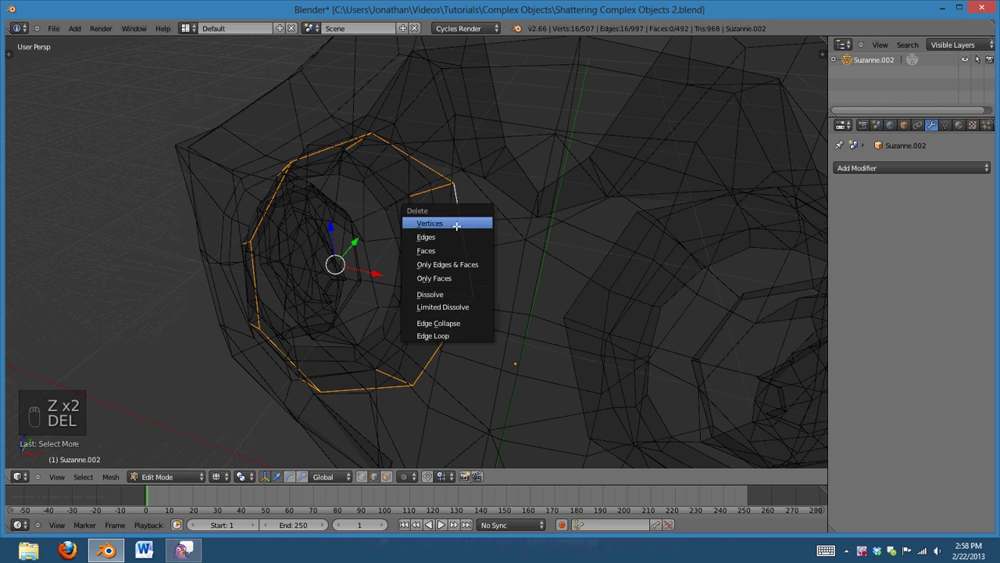
{"action": "key", "text": "z"}
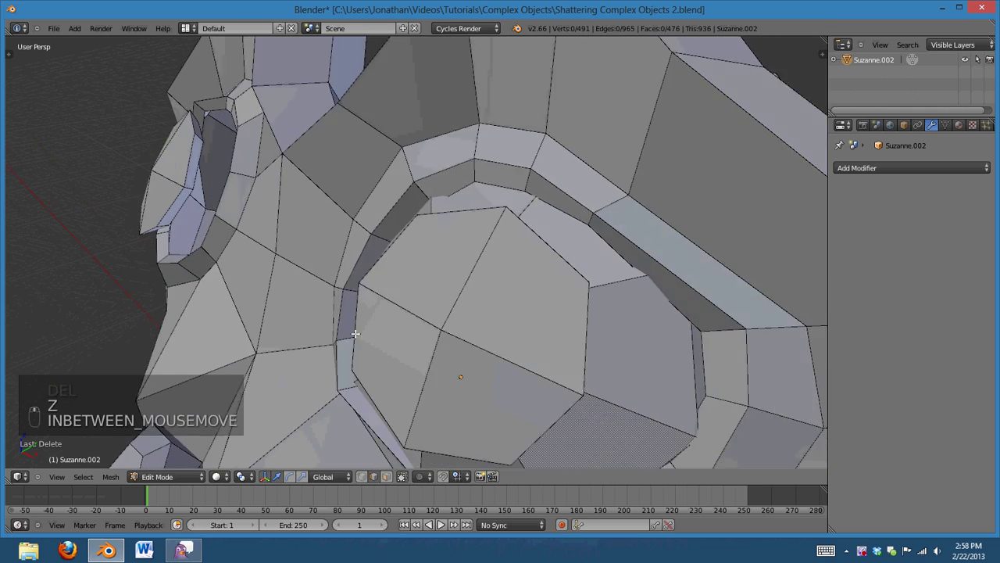
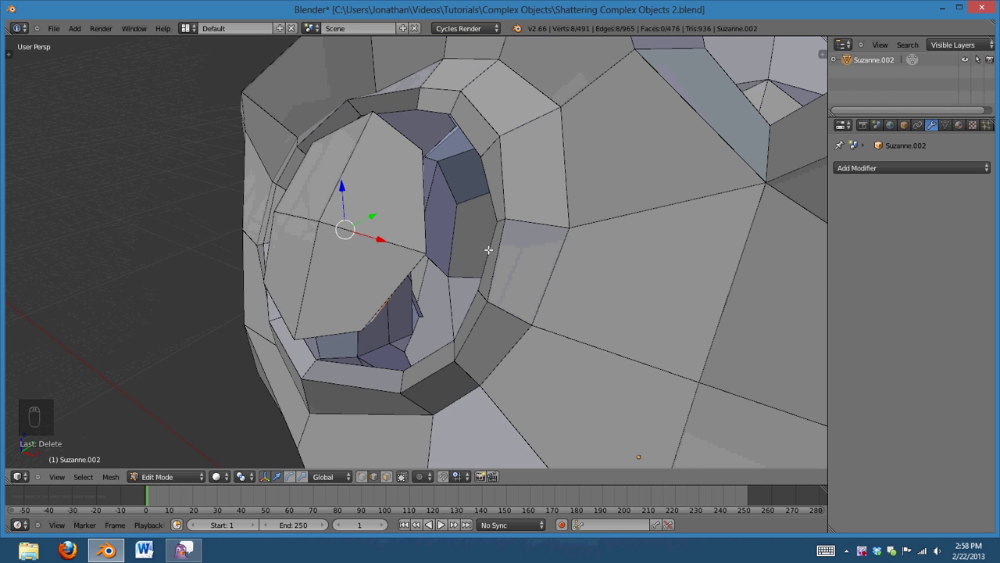
Fill the open gap around the eye with faces, then look for the other eye's stray ring
{"action": "key", "text": "w"}
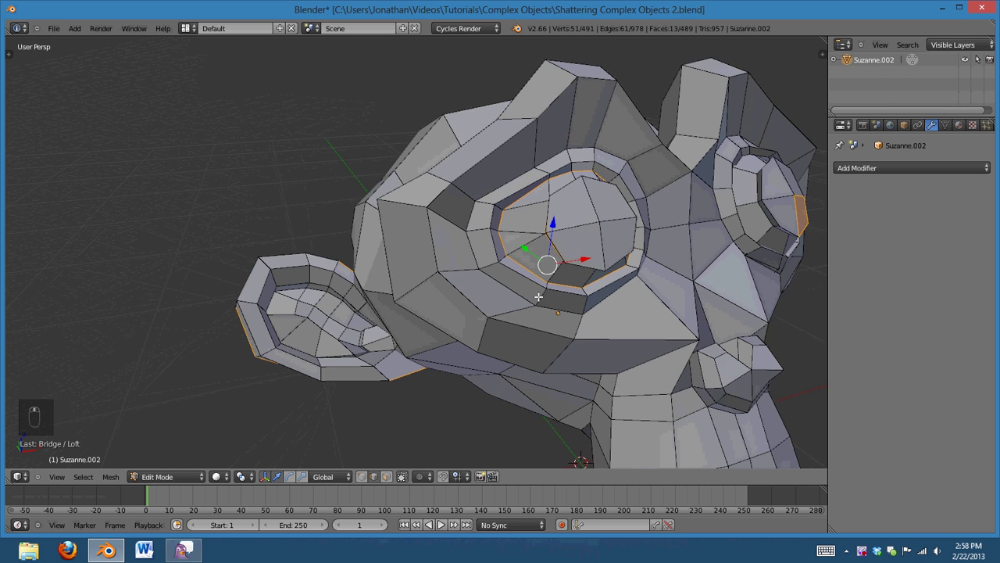
{"action": "key", "text": "a"}
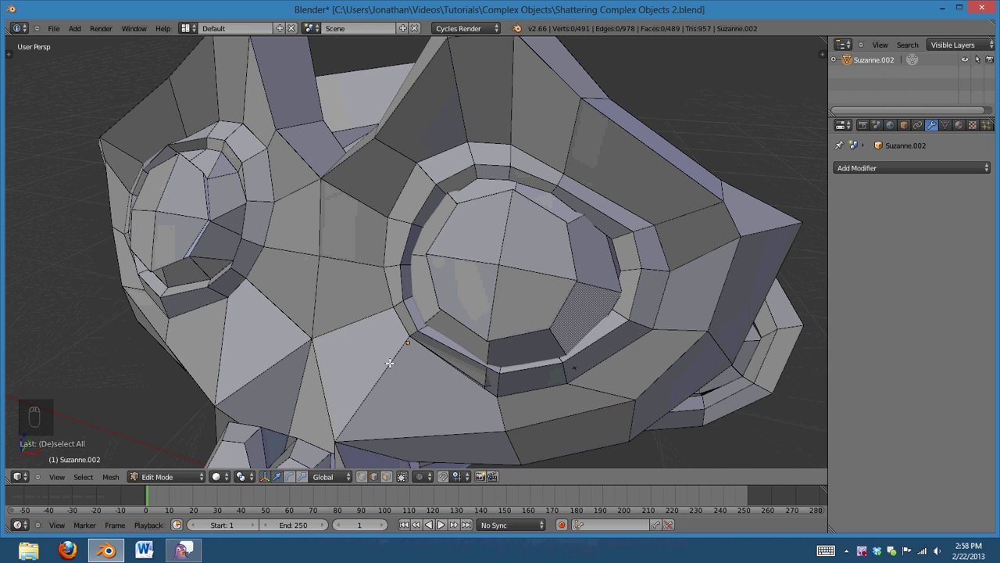
{"action": "key", "text": "z"}
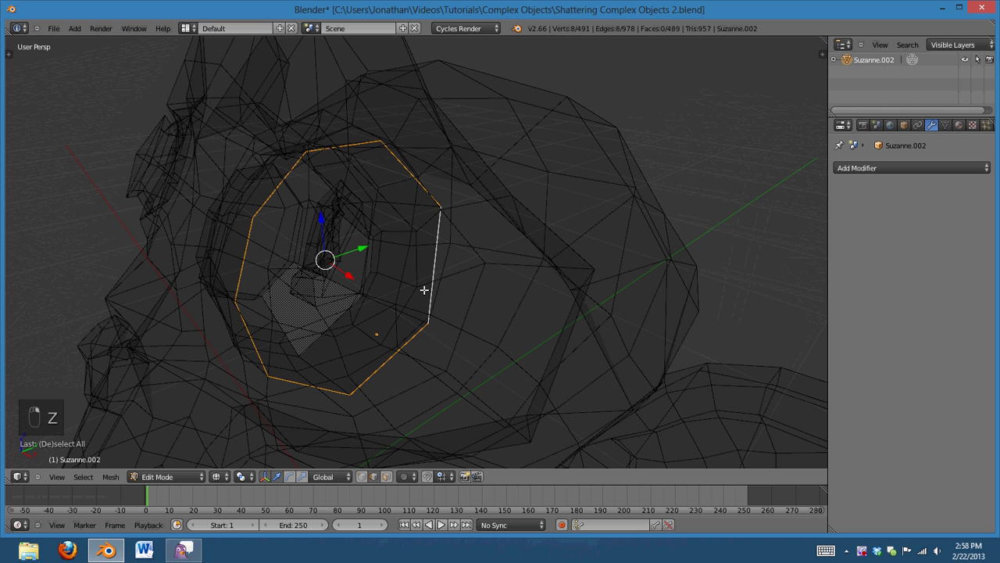
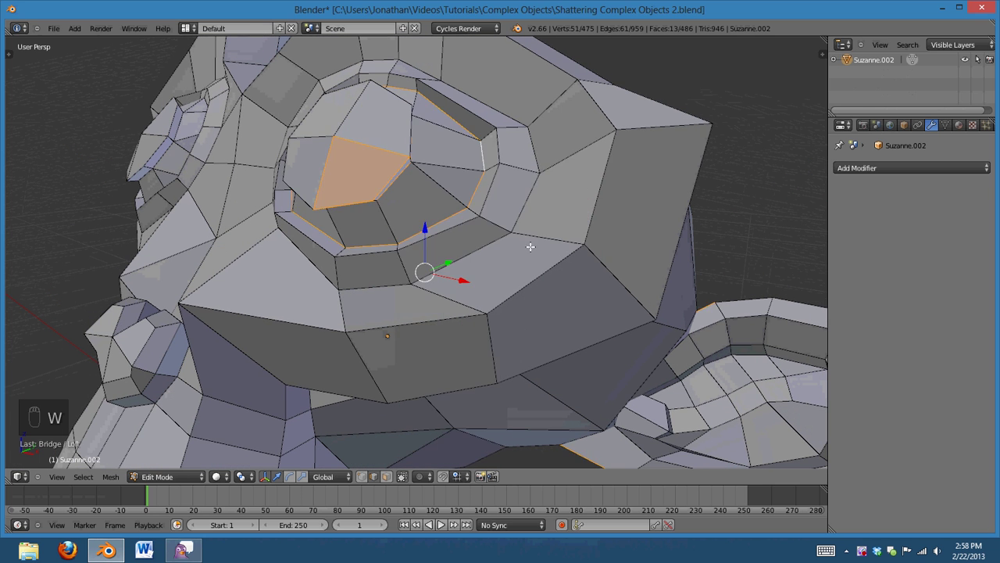
Select the whole Suzanne mesh and run Remove Doubles on it
{"action": "key", "text": "a"}
{"action": "key", "text": "a"}
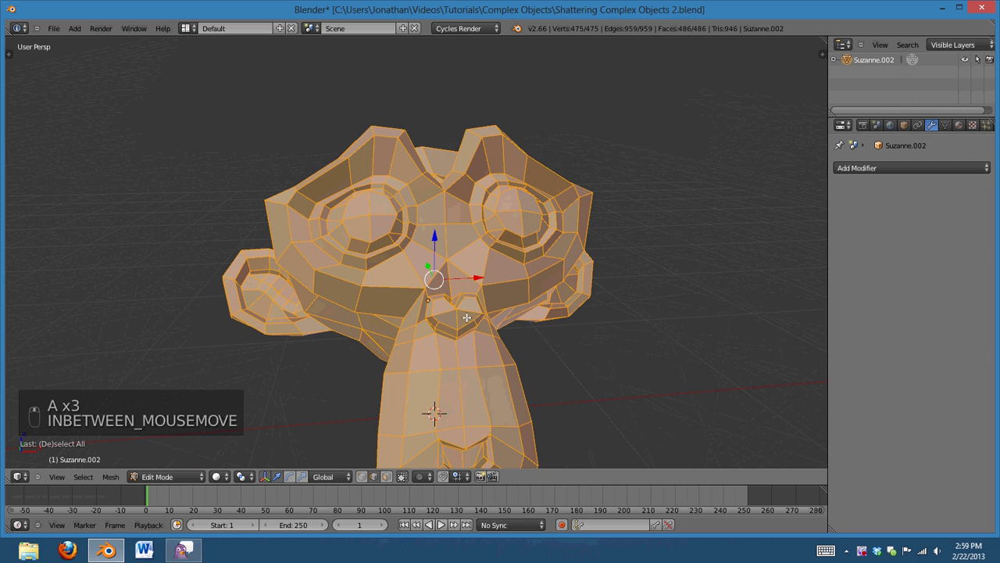
{"action": "key", "text": "w"}
{"action": "key", "text": "w"}
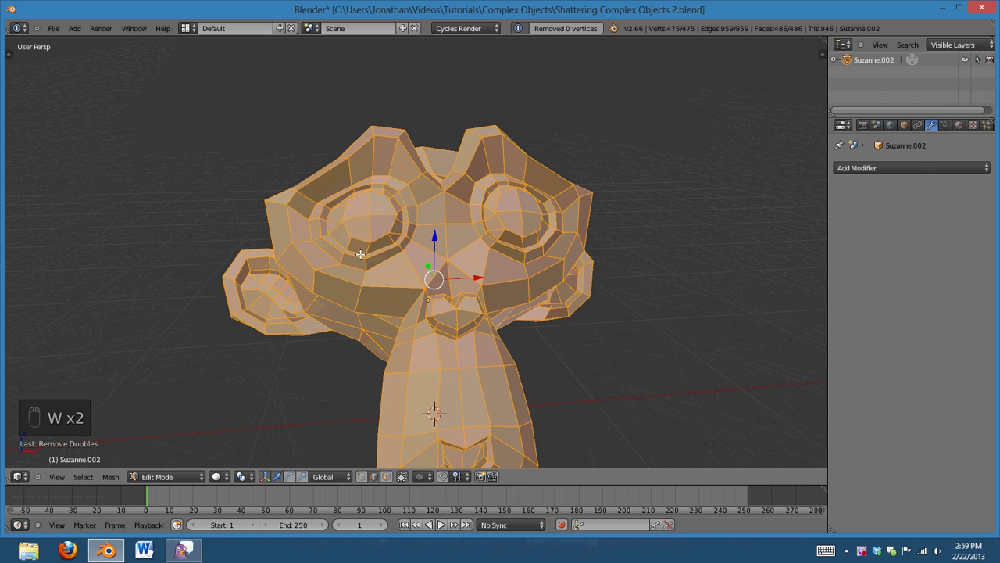
Recalculate the normals outward from the toolshelf and return to Object Mode
{"action": "key", "text": "t"}
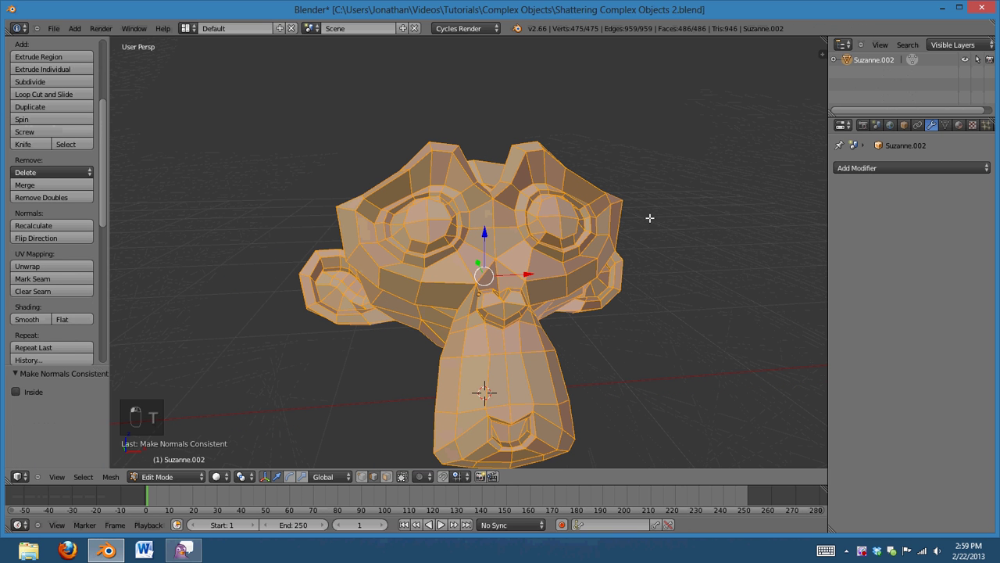
{"action": "key", "text": "z"}
{"action": "key", "text": "z"}
{"action": "key", "text": "Tab"}
{"action": "key", "text": "Tab"}
Run Cell Fracture with Own Particles and Source Limit 100, then inspect the 51 resulting pieces
{"action": "left_click_drag", "start_coordinate": [544, 341], "coordinate": [534, 325]}
{"action": "left_click_drag", "start_coordinate": [552, 310], "coordinate": [72, 249]}
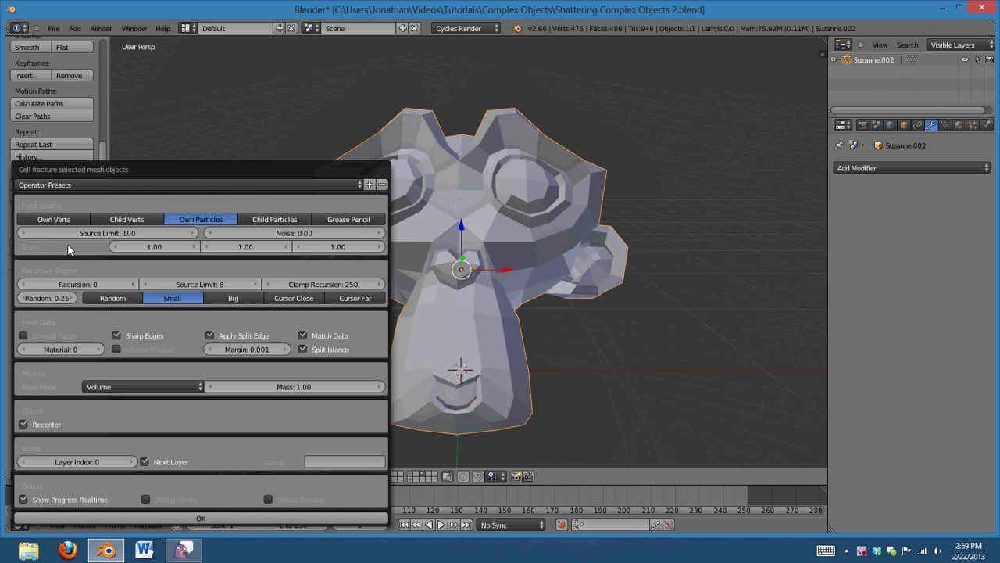
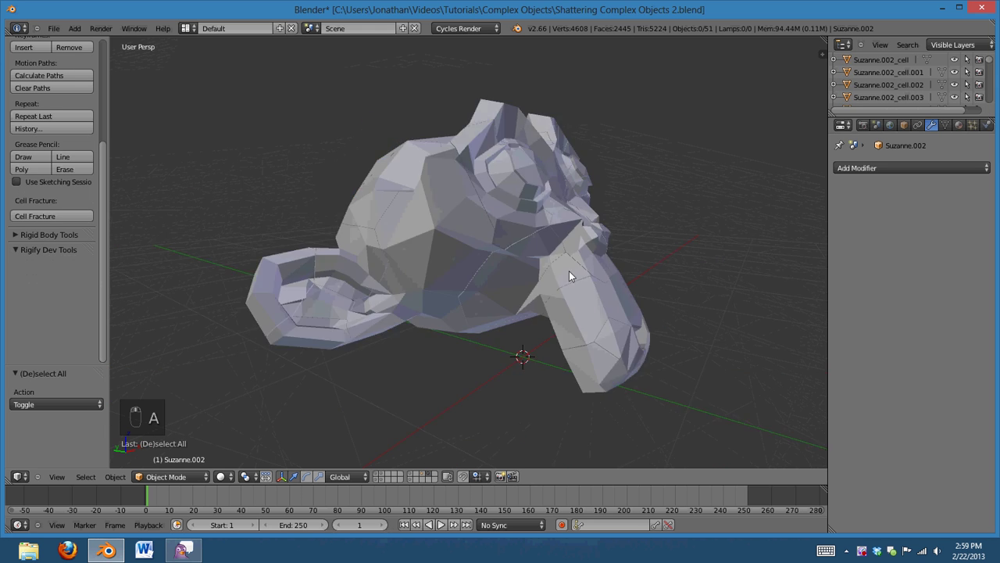
{"action": "left_click_drag", "start_coordinate": [458, 312], "coordinate": [487, 336]}
{"action": "key", "text": "z"}
{"action": "key", "text": "z"}
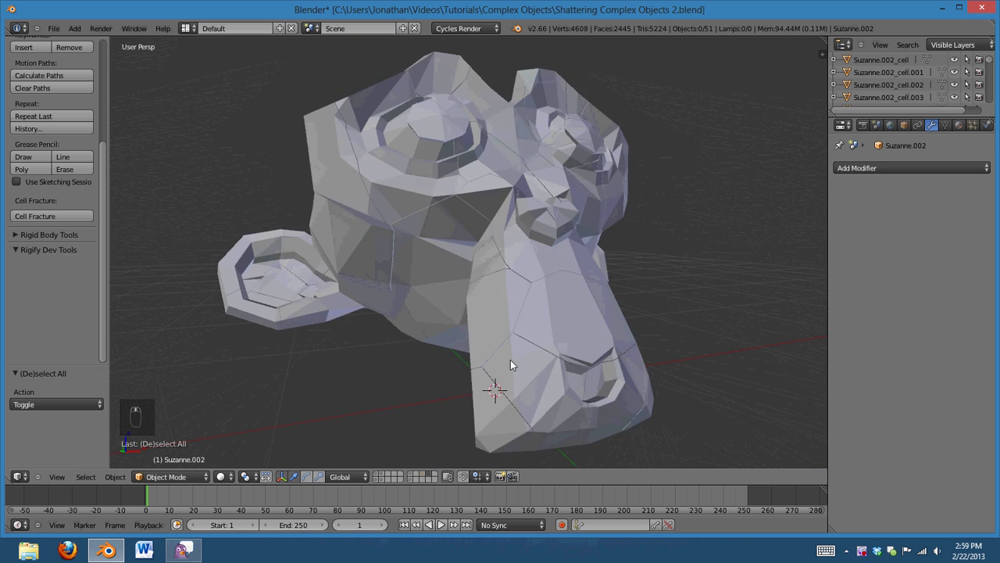
{"action": "key", "text": "z"}
{"action": "key", "text": "z"}
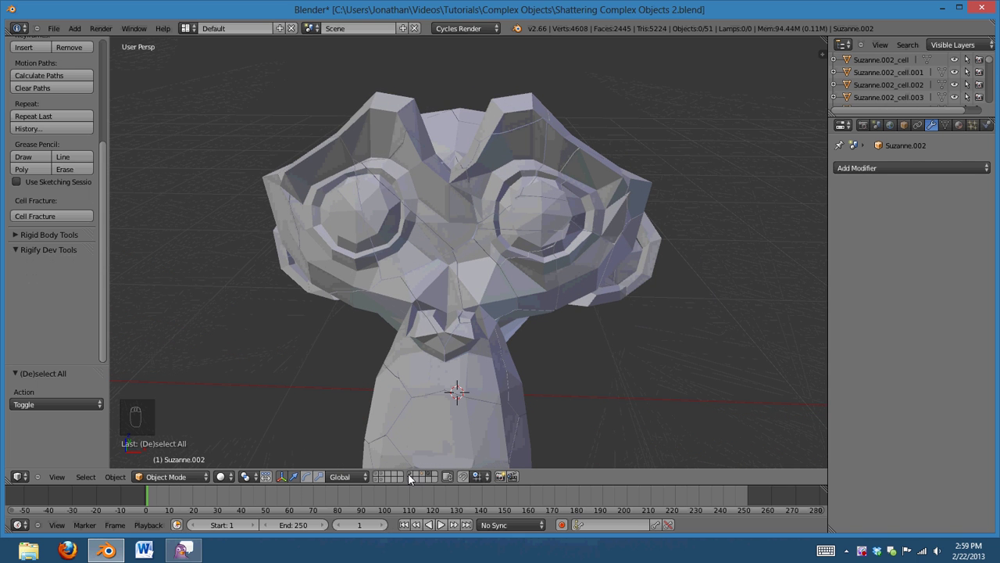
Cell Fracture the spoon onto another layer and delete the leftover cell pieces there
{"action": "middle_click", "coordinate": [440, 327]}
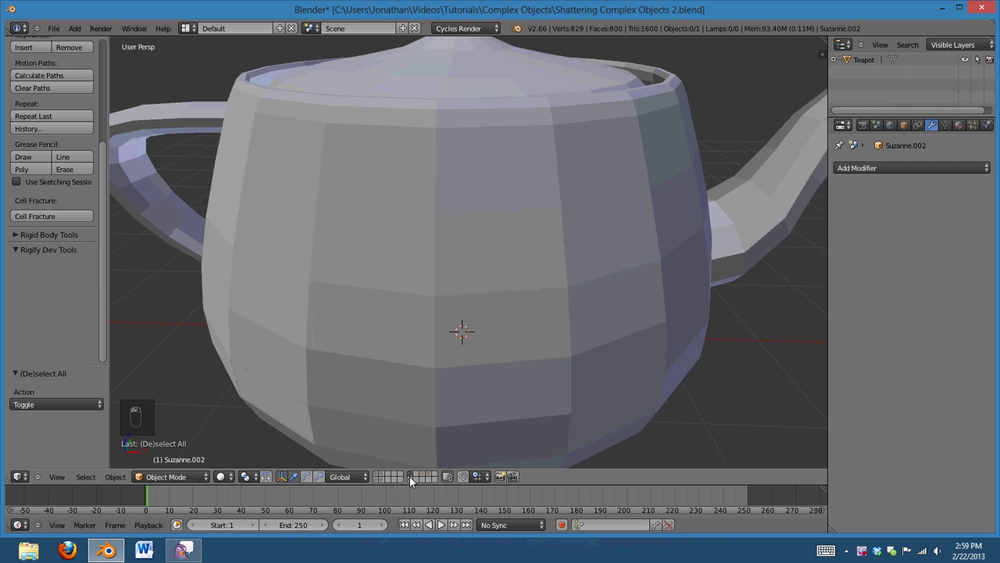
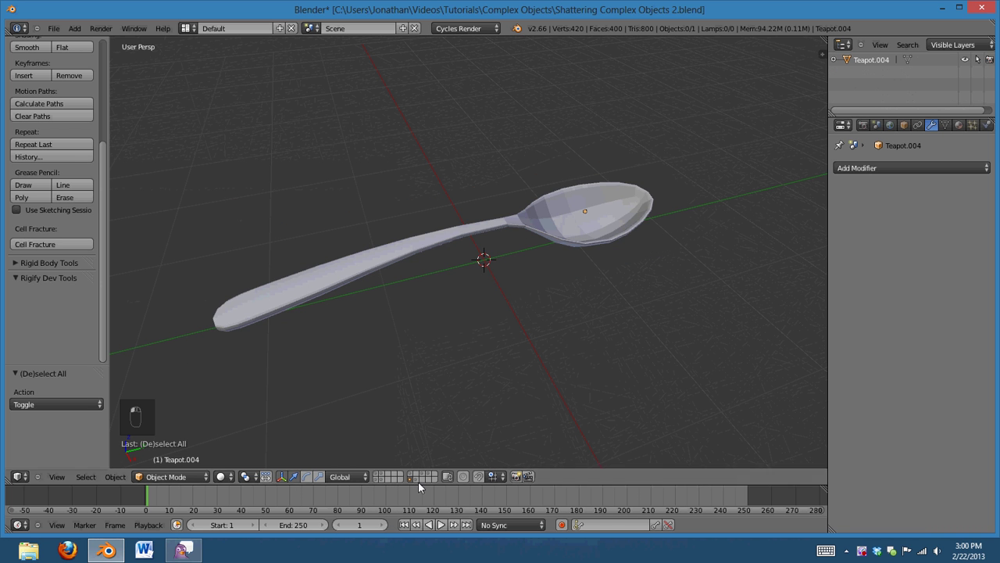
{"action": "key", "text": "z"}
{"action": "key", "text": "a"}
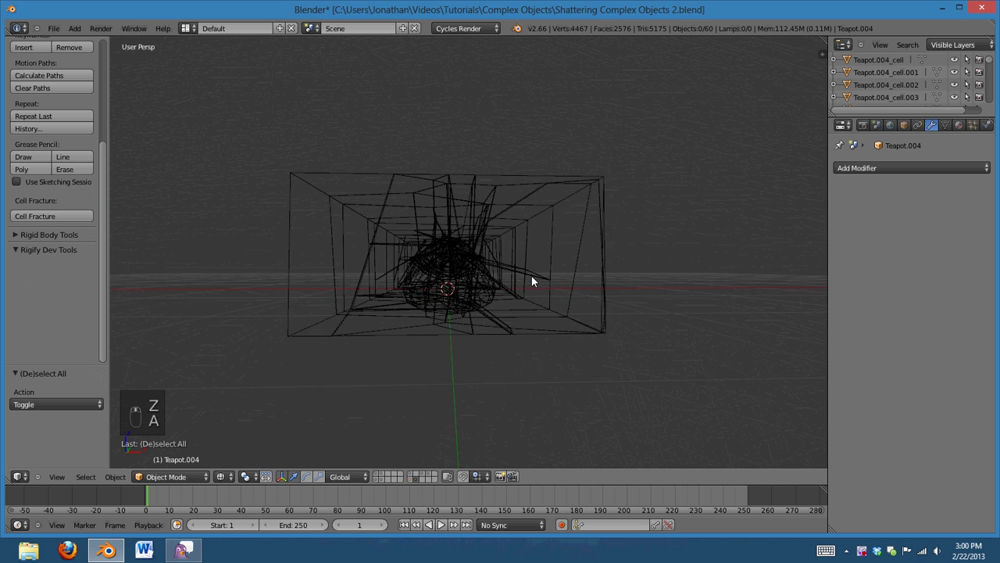
{"action": "key", "text": "z"}
{"action": "key", "text": "a"}
{"action": "key", "text": "Delete"}
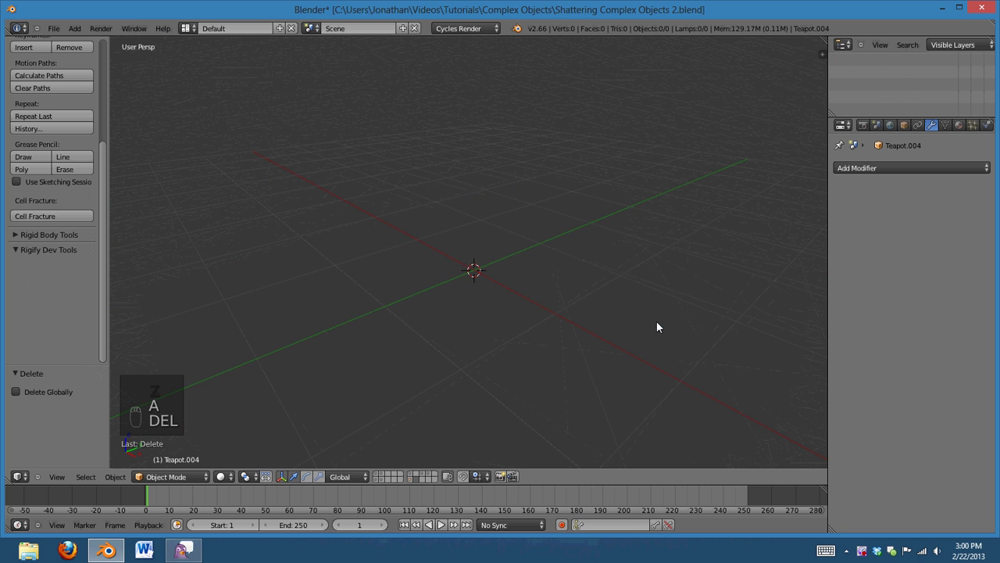
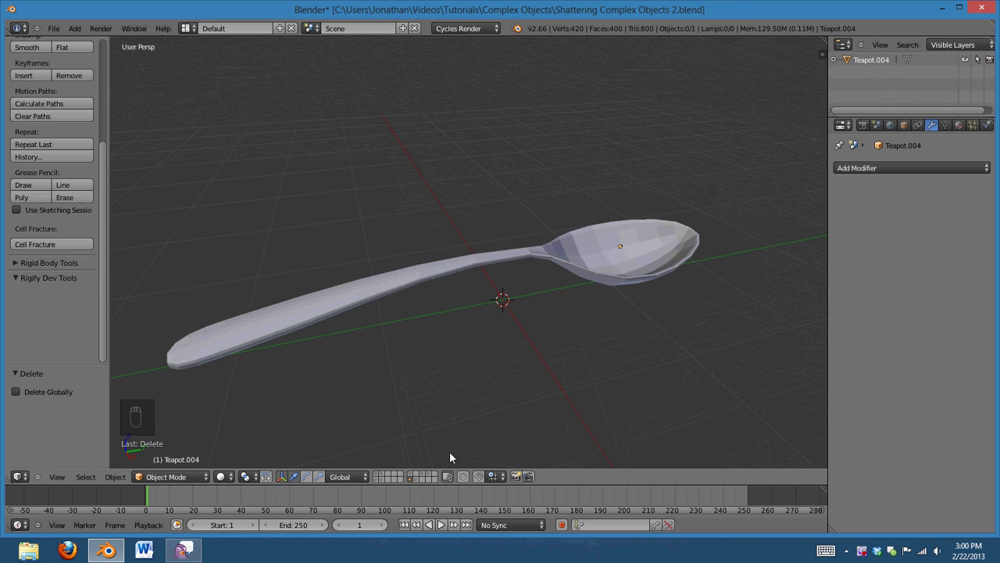
Add a Boolean Difference modifier against Teapot.004 to one fracture cell
{"action": "left_click_drag", "start_coordinate": [423, 484], "coordinate": [418, 484]}
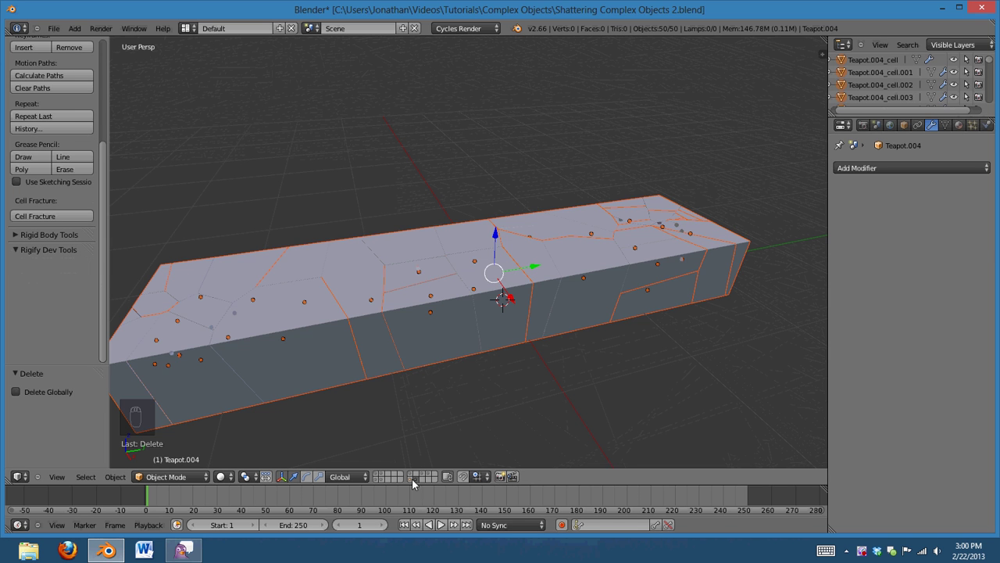
{"action": "left_click_drag", "start_coordinate": [491, 292], "coordinate": [592, 297]}
{"action": "middle_click", "coordinate": [593, 298]}
{"action": "left_click_drag", "start_coordinate": [466, 343], "coordinate": [617, 338]}
{"action": "key", "text": "z"}
{"action": "left_click_drag", "start_coordinate": [667, 374], "coordinate": [594, 399]}
{"action": "left_click_drag", "start_coordinate": [880, 211], "coordinate": [504, 350]}
{"action": "key", "text": "z"}
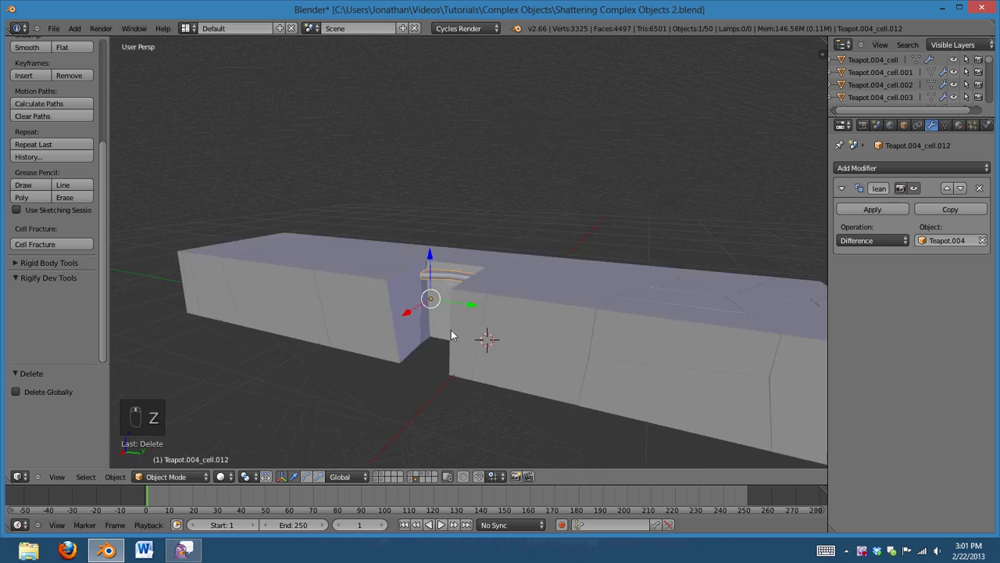
Show the cells in wireframe and select all the fracture cells
{"action": "key", "text": "z"}
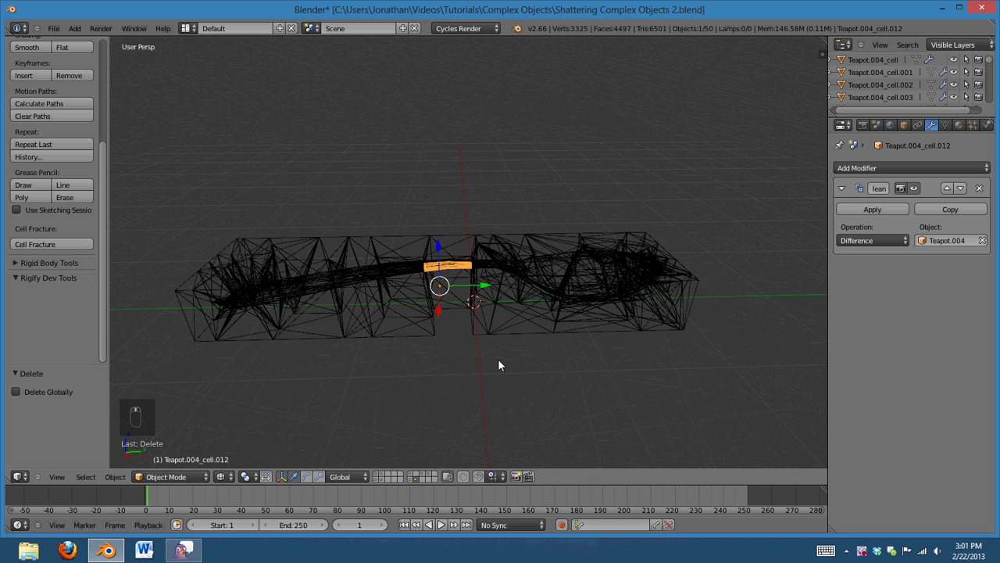
{"action": "key", "text": "a"}
{"action": "key", "text": "a"}
{"action": "left_click_drag", "start_coordinate": [487, 351], "coordinate": [475, 362]}
{"action": "key", "text": "z"}
{"action": "key", "text": "z"}
{"action": "left_click_drag", "start_coordinate": [454, 299], "coordinate": [457, 297]}
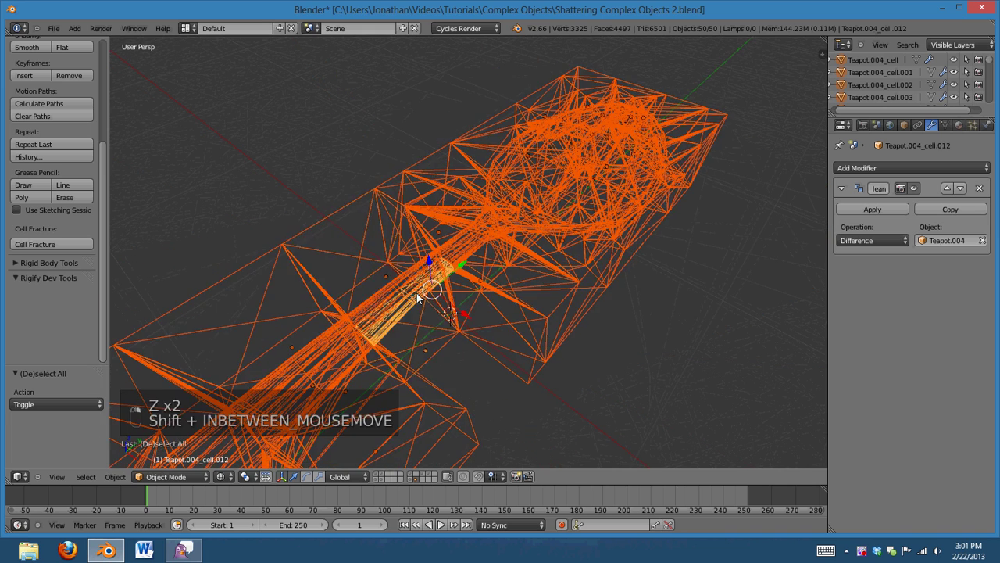
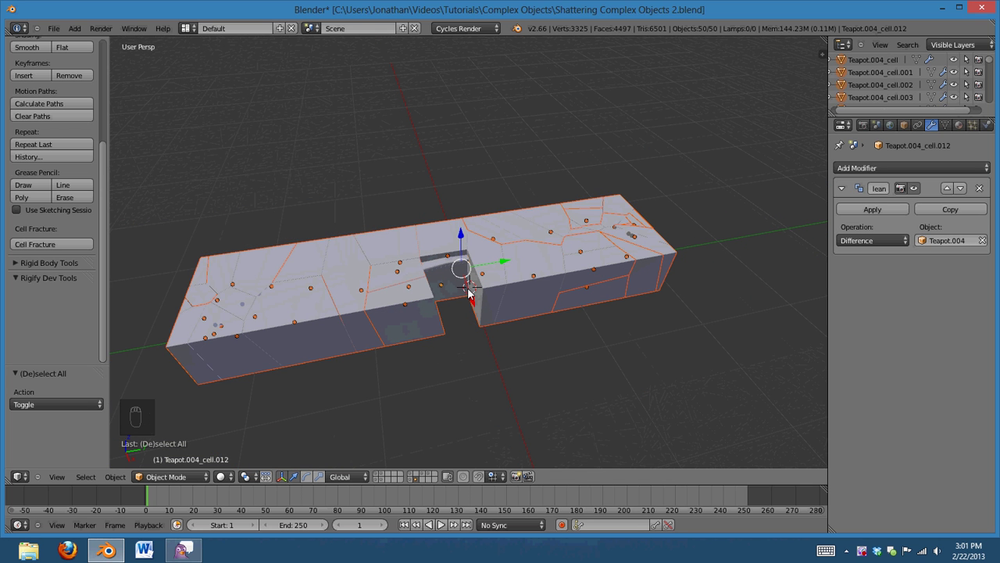
Copy the Boolean modifier to every fracture cell with Copy Modifiers
{"action": "key", "text": "ctrl+c"}
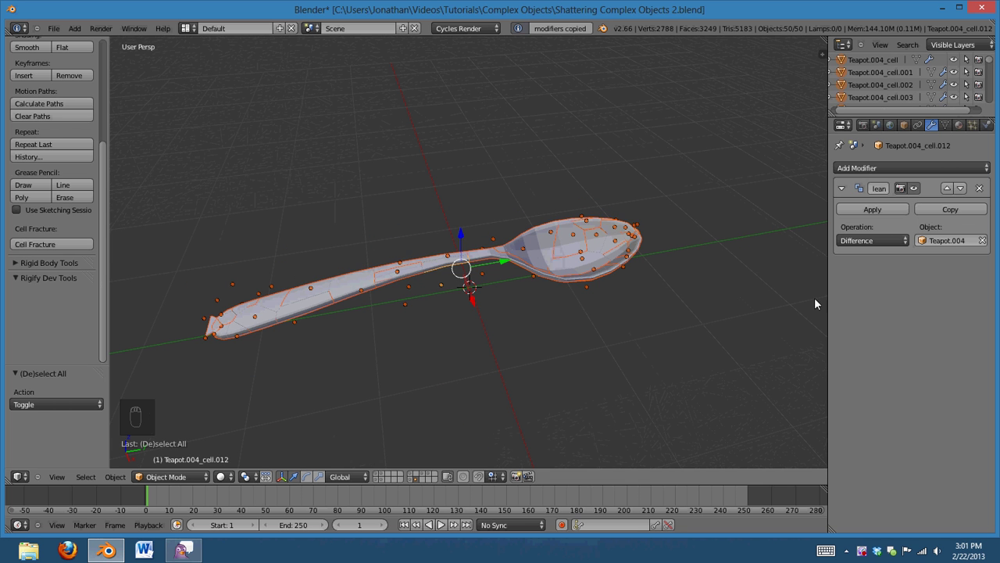
{"action": "key", "text": "a"}
{"action": "left_click_drag", "start_coordinate": [399, 354], "coordinate": [285, 350]}
{"action": "left_click_drag", "start_coordinate": [425, 323], "coordinate": [469, 312]}
{"action": "left_click_drag", "start_coordinate": [459, 256], "coordinate": [488, 283]}
{"action": "key", "text": "z"}
Switch the Boolean to Intersect so cells take the spoon's shape, checking the handle cells
{"action": "key", "text": "g"}
{"action": "left_click", "coordinate": [397, 390]}
{"action": "key", "text": "z"}
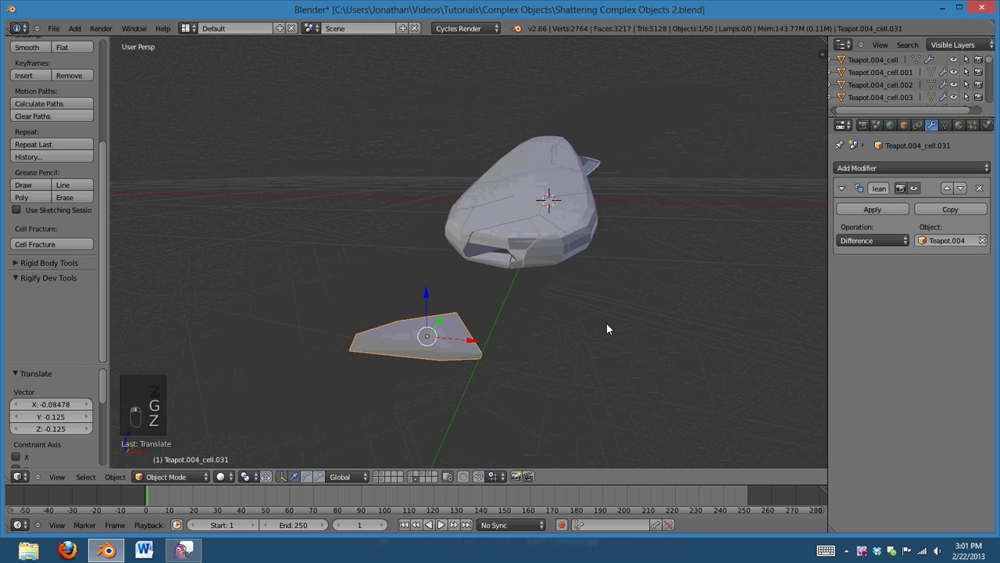
{"action": "key", "text": "ctrl+z"}
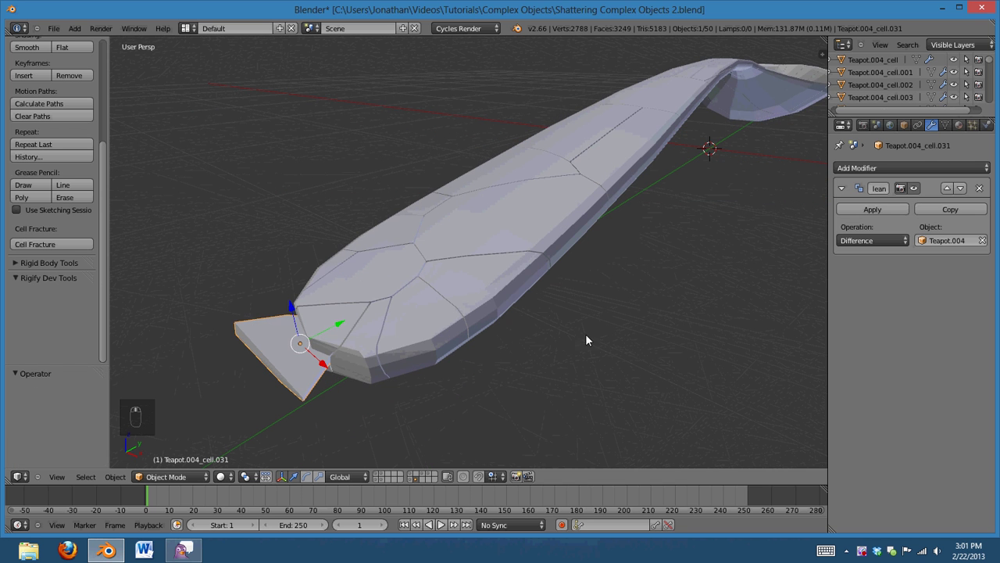
{"action": "left_click_drag", "start_coordinate": [877, 240], "coordinate": [530, 331]}
{"action": "middle_click", "coordinate": [530, 331]}
{"action": "key", "text": "z"}
{"action": "key", "text": "z"}
Select all 50 spoon-shaped cells
{"action": "key", "text": "shift+Insert"}
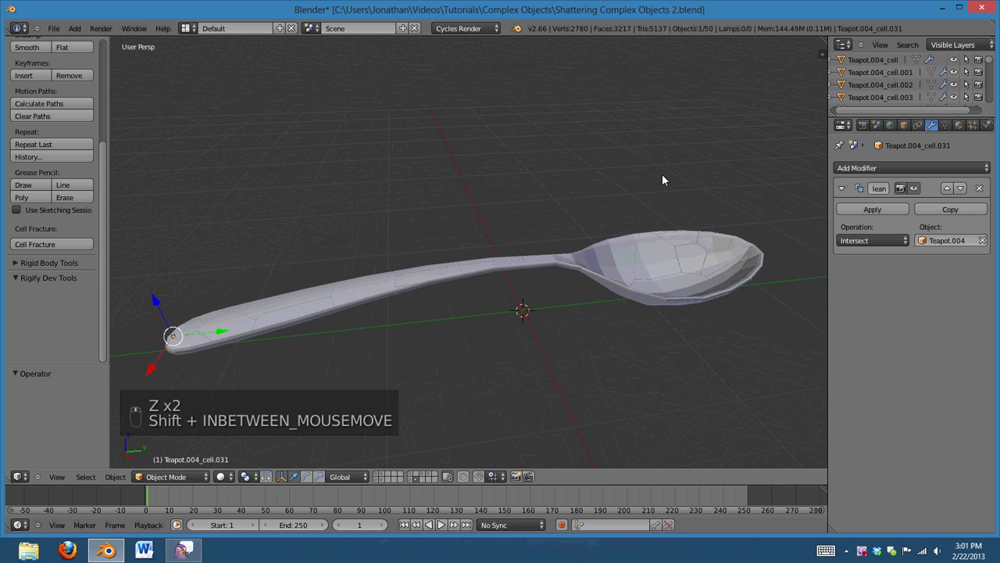
{"action": "key", "text": "a"}
{"action": "key", "text": "a"}
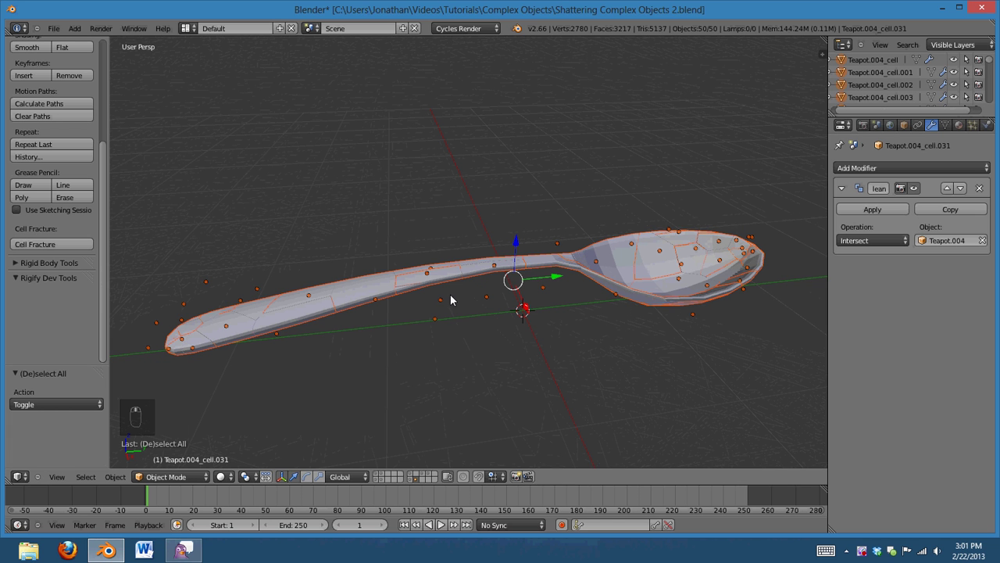
Convert the cells to Mesh from Curve/Meta/Surf/Text, baking the Boolean results
{"action": "key", "text": "alt+c"}
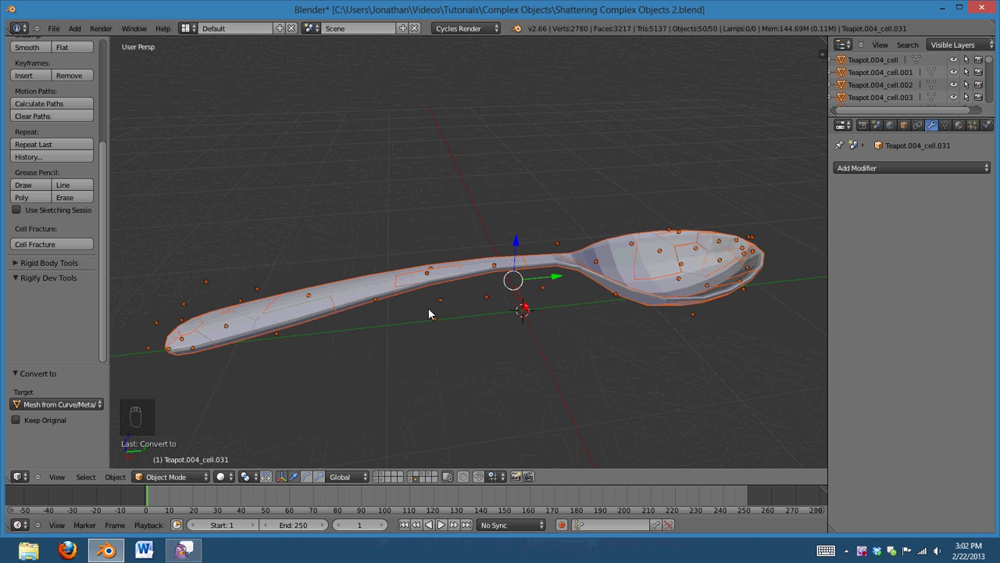
{"action": "key", "text": "a"}
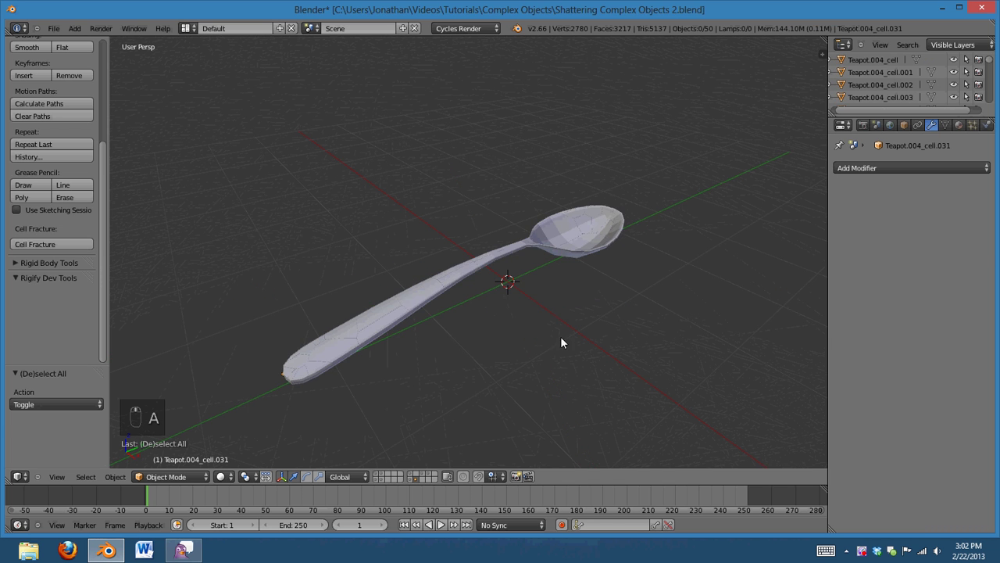
{"action": "left_click_drag", "start_coordinate": [482, 320], "coordinate": [464, 272]}
{"action": "key", "text": "a"}
{"action": "key", "text": "a"}
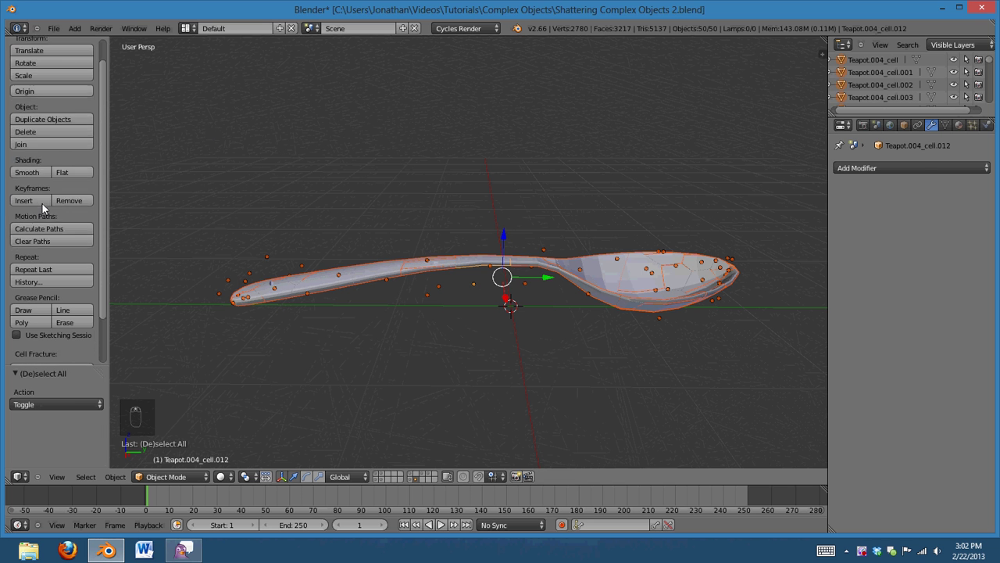
{"action": "left_click_drag", "start_coordinate": [31, 123], "coordinate": [479, 318]}
{"action": "key", "text": "a"}
Check the spoon cells end-on in wireframe, then return them to solid display
{"action": "key", "text": "z"}
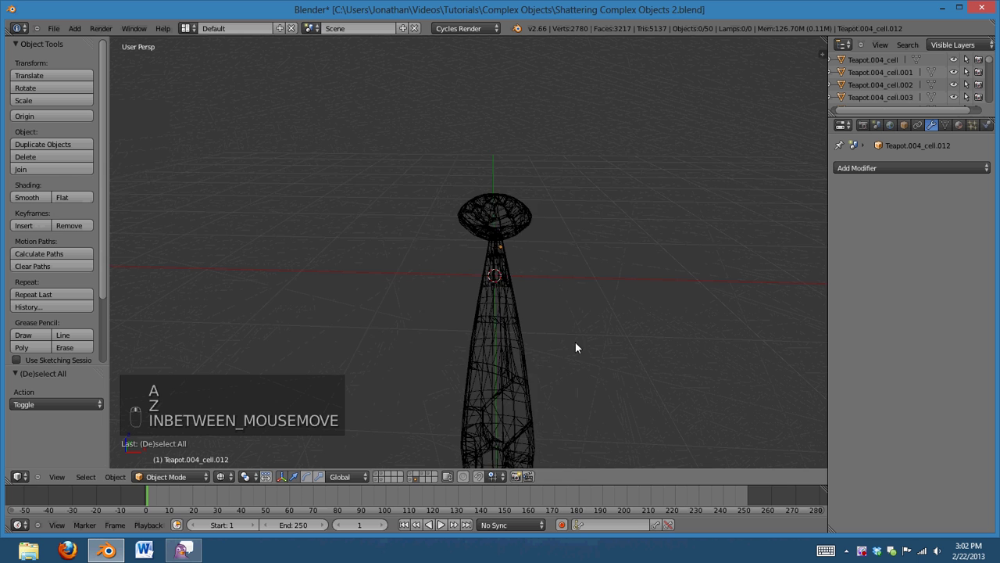
{"action": "left_click_drag", "start_coordinate": [566, 338], "coordinate": [688, 324]}
{"action": "key", "text": "z"}
{"action": "key", "text": "g"}
{"action": "key", "text": "ctrl+z"}
{"action": "key", "text": "a"}
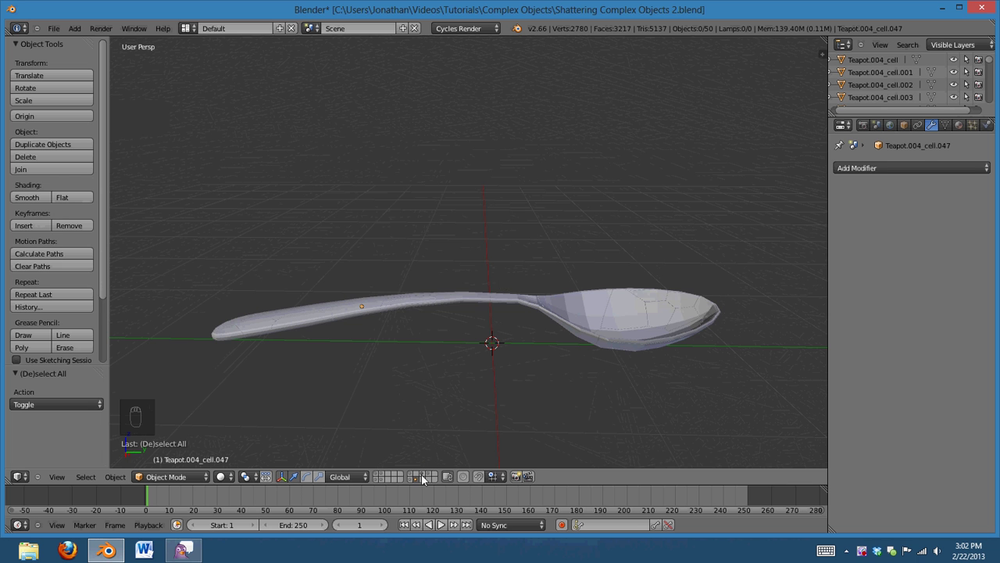
Separate the whole teapot mesh By loose parts into Teapot, Teapot.005 and Teapot.006
{"action": "left_click_drag", "start_coordinate": [426, 477], "coordinate": [549, 272]}
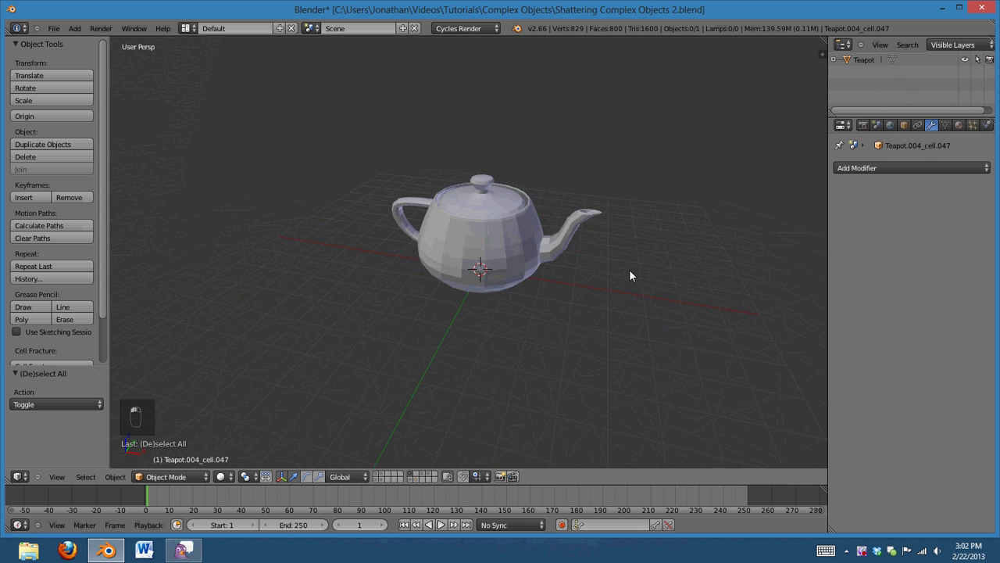
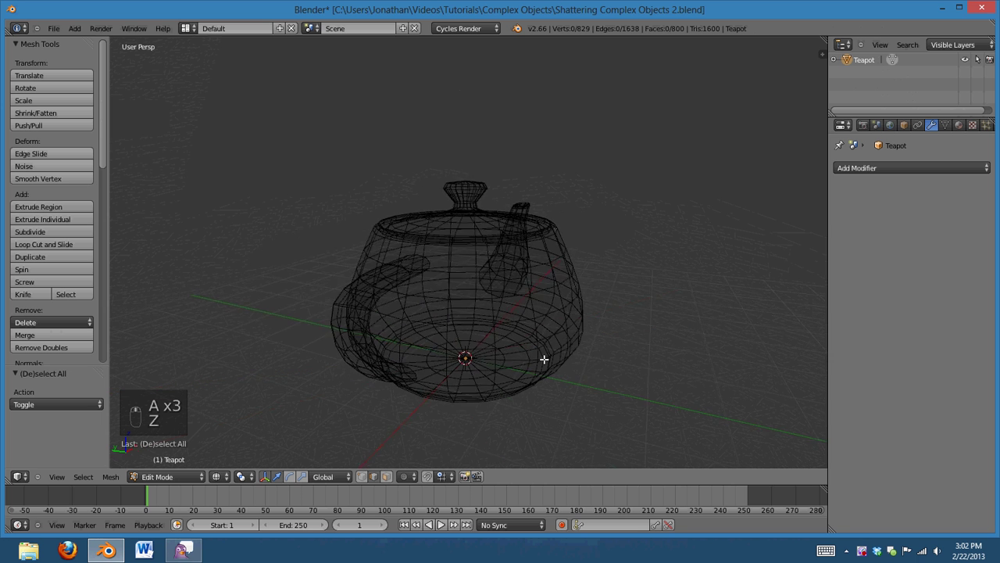
{"action": "key", "text": "a"}
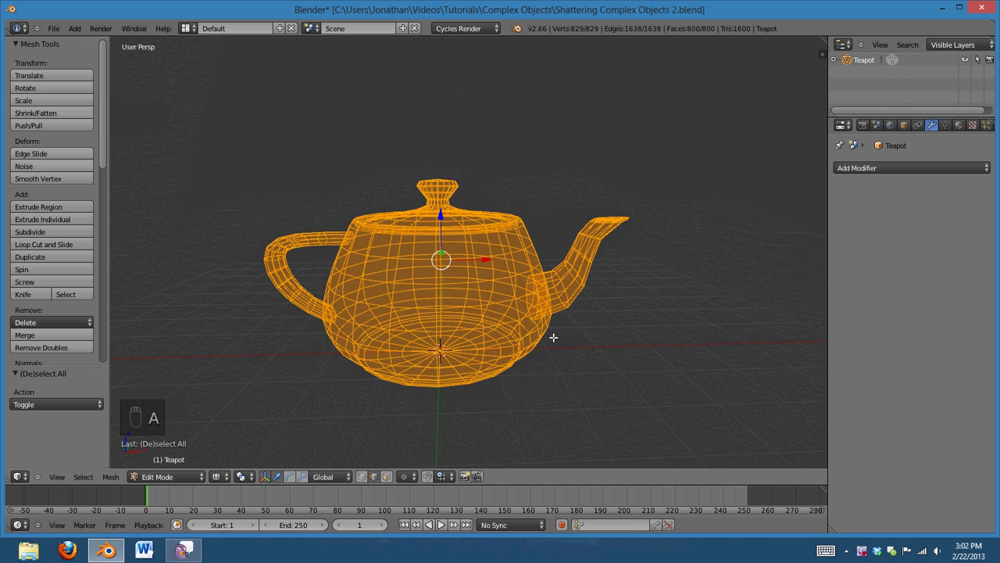
{"action": "key", "text": "p"}
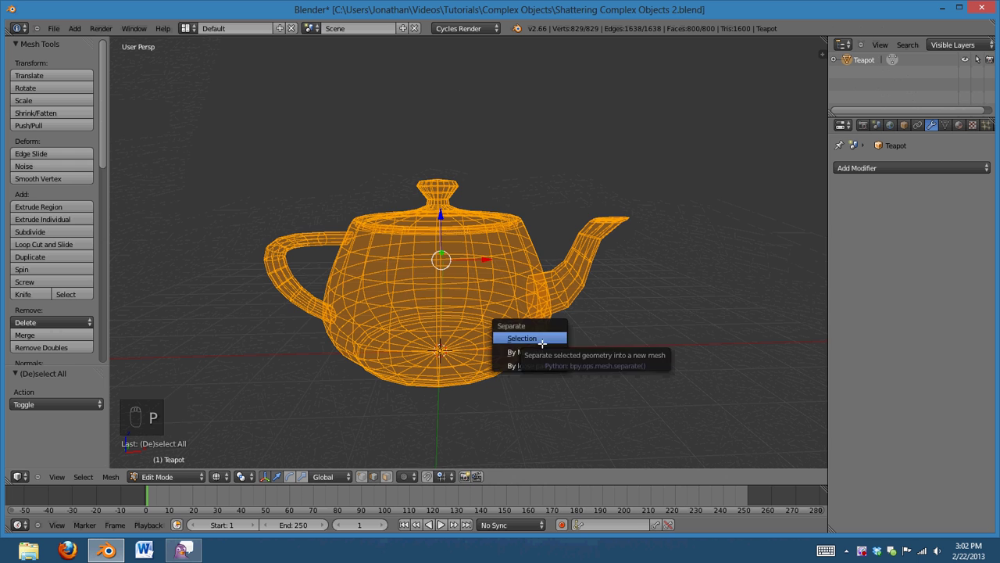
{"action": "key", "text": "z"}
{"action": "key", "text": "Tab"}
{"action": "left_click_drag", "start_coordinate": [469, 263], "coordinate": [601, 272]}
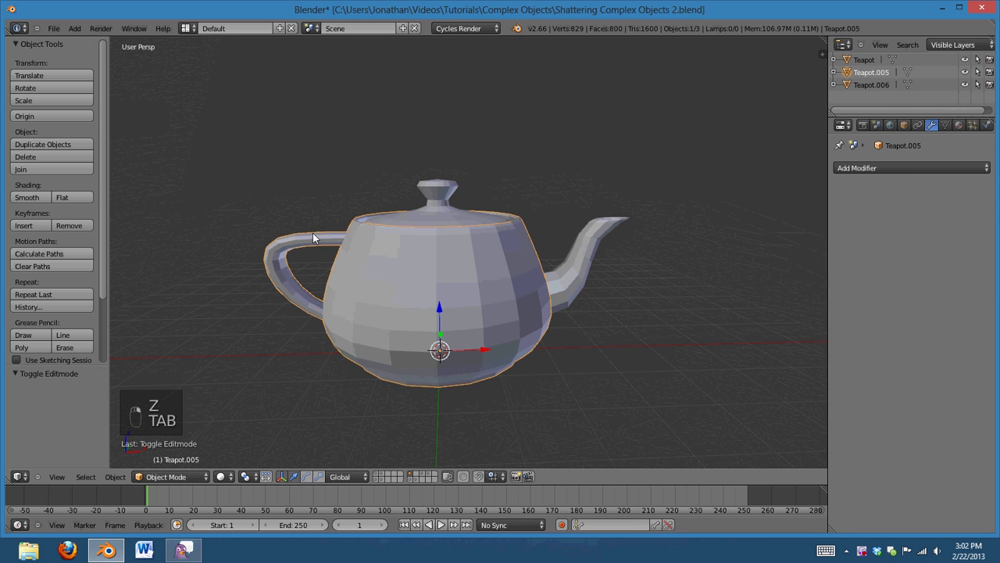
Enter Edit Mode on the teapot body and examine its geometry up close
{"action": "key", "text": "z"}
{"action": "left_click_drag", "start_coordinate": [387, 326], "coordinate": [350, 320]}
{"action": "key", "text": "z"}
{"action": "key", "text": "Tab"}
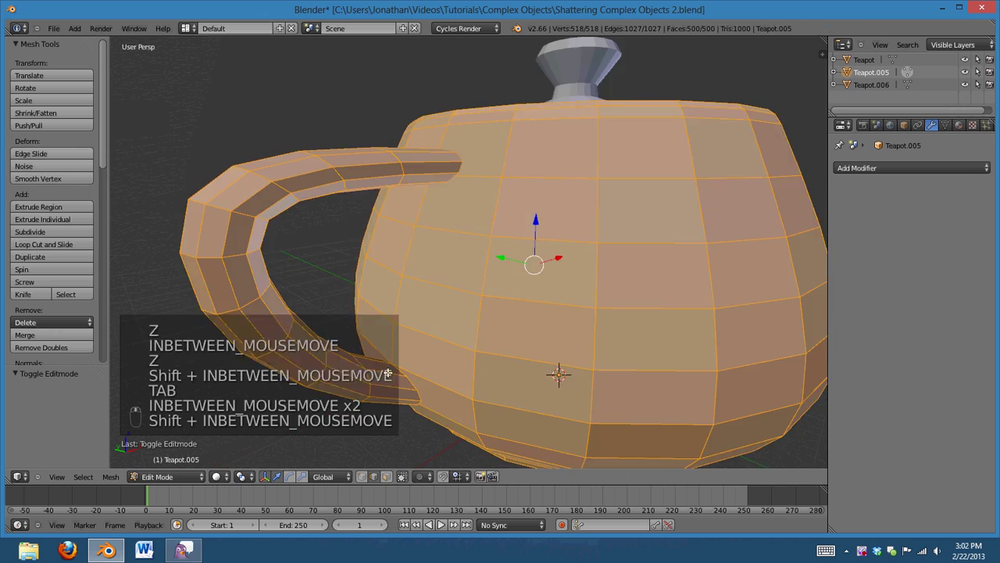
{"action": "key", "text": "z"}
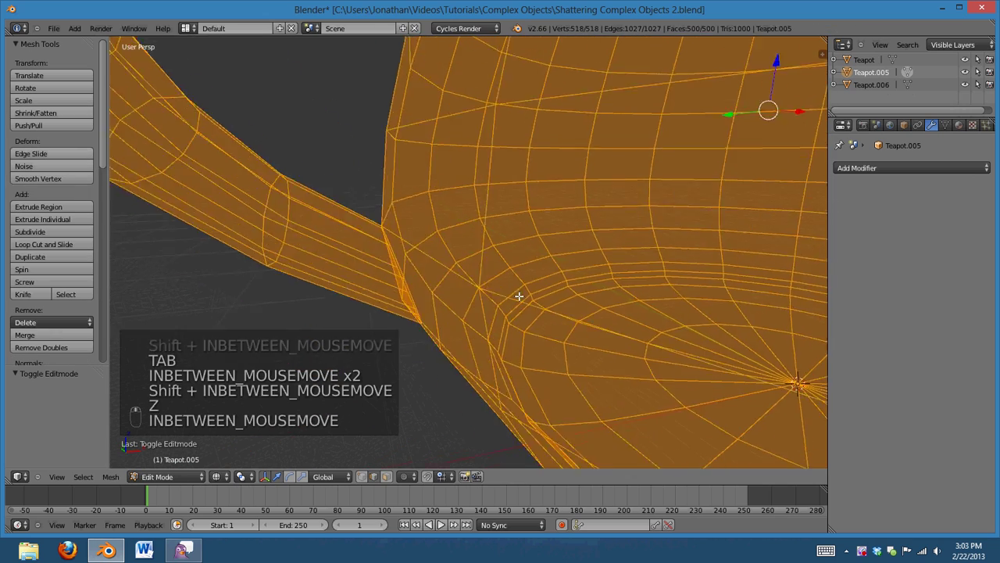
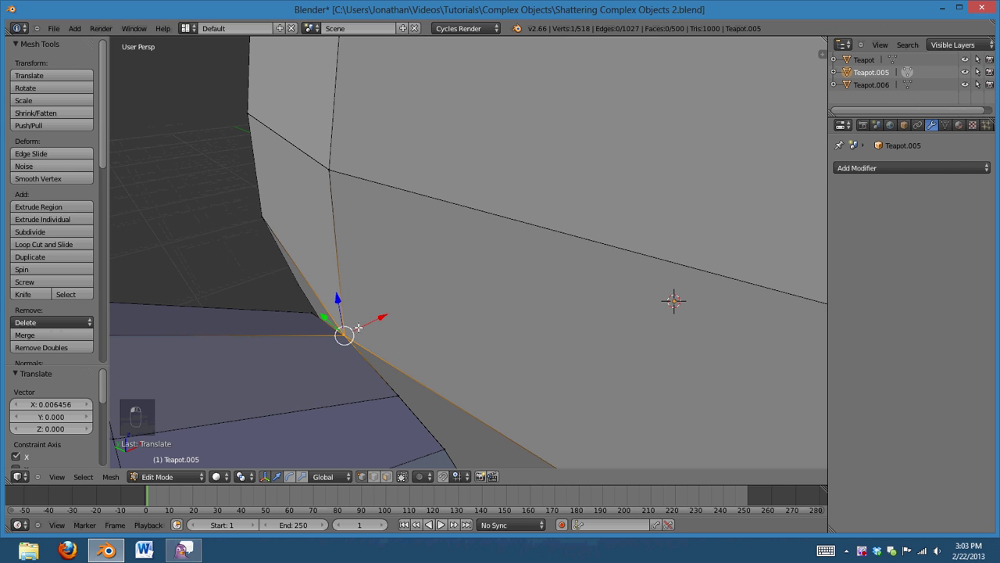
{"action": "key", "text": "v"}
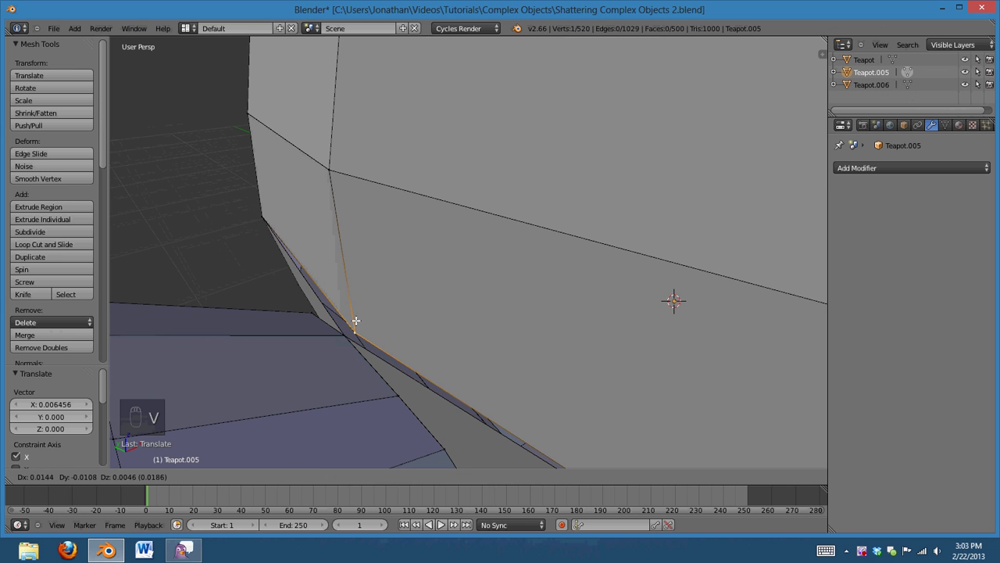
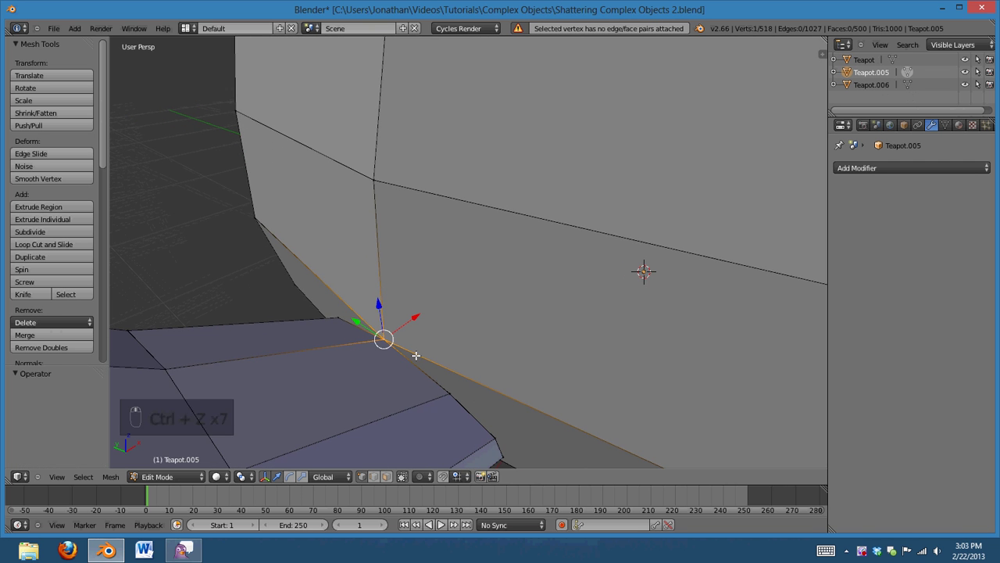
{"action": "key", "text": "Delete"}
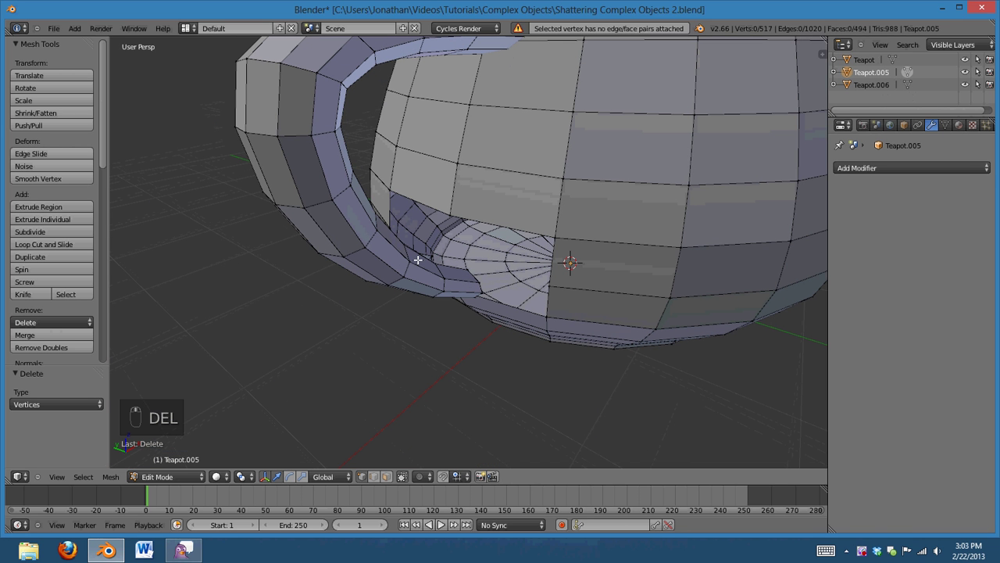
Separate the connected handle By loose parts as Teapot.008 and return to Object Mode
{"action": "key", "text": "ctrl+l"}
{"action": "key", "text": "p"}
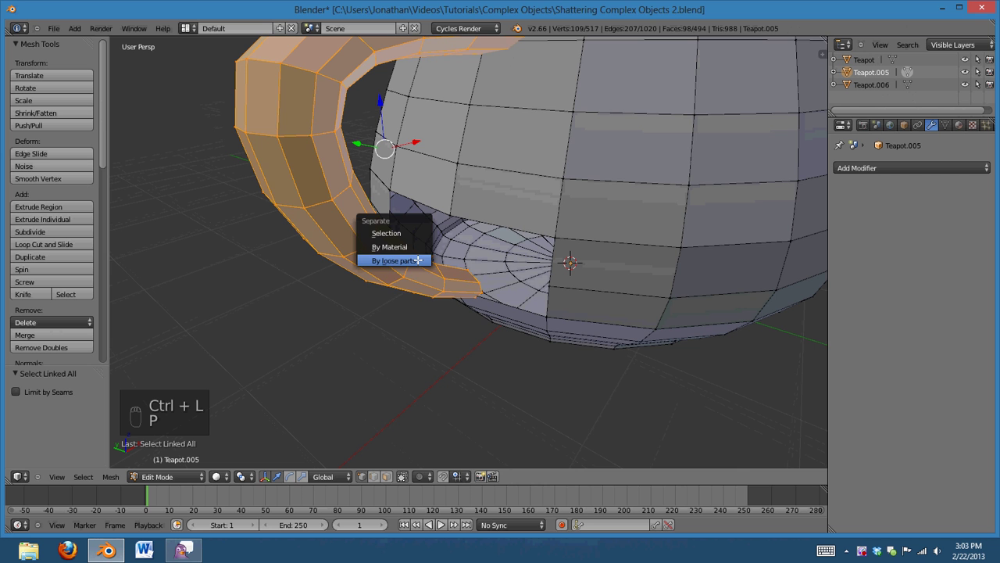
{"action": "key", "text": "Tab"}
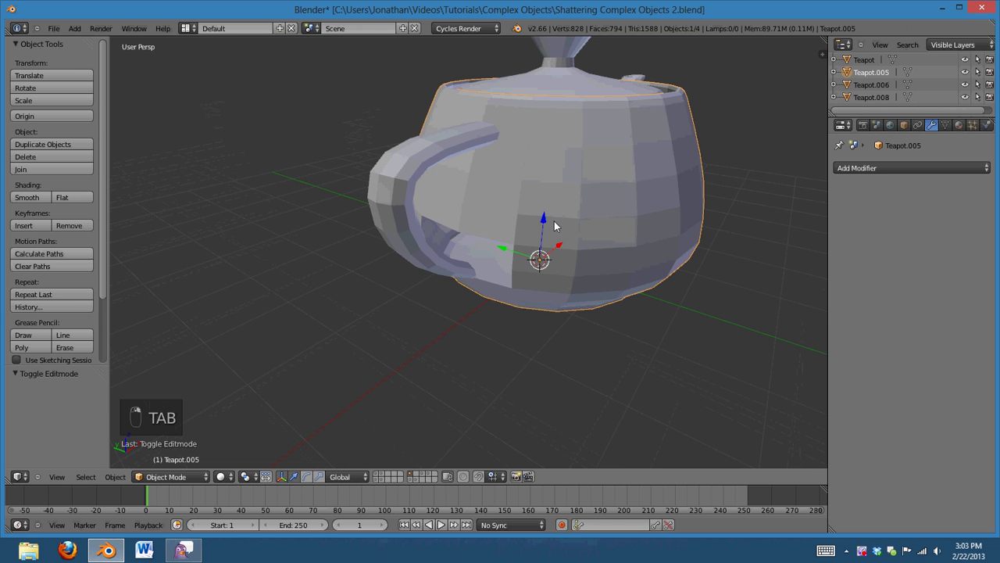
Isolate Teapot.005's body and patch the handle-attachment holes with a filled face and knife cuts
{"action": "key", "text": "KP_Divide"}
{"action": "key", "text": "Tab"}
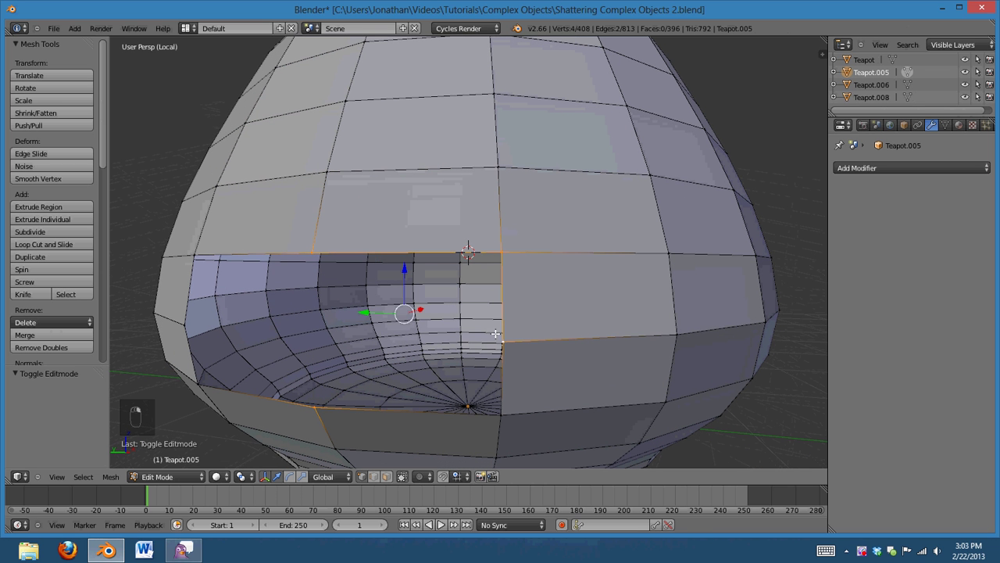
{"action": "key", "text": "f"}
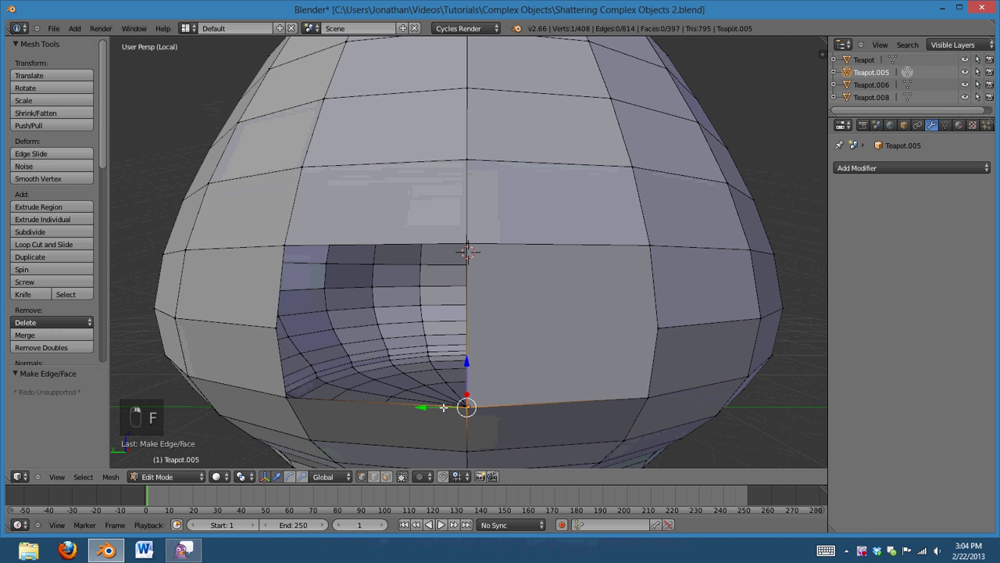
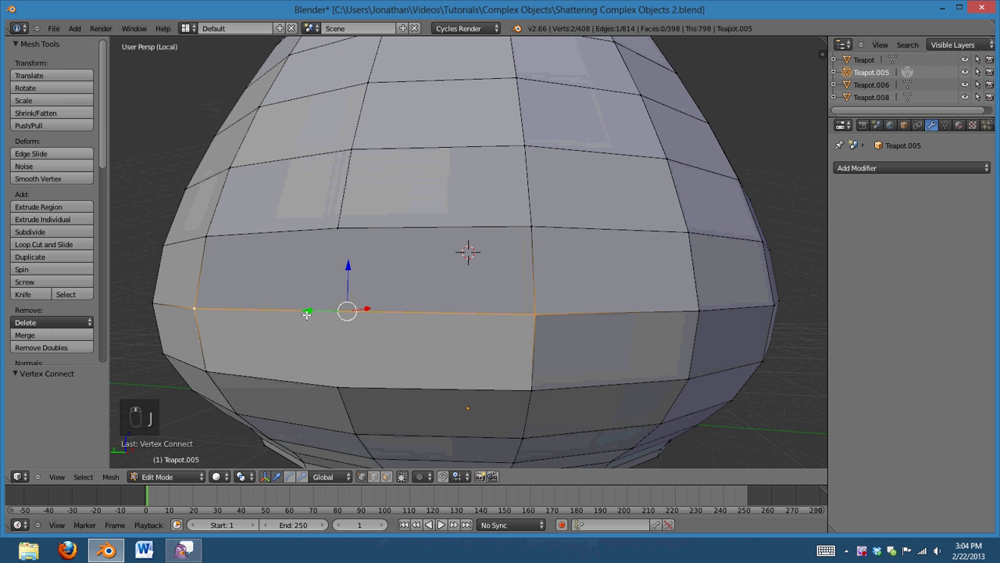
{"action": "key", "text": "k"}
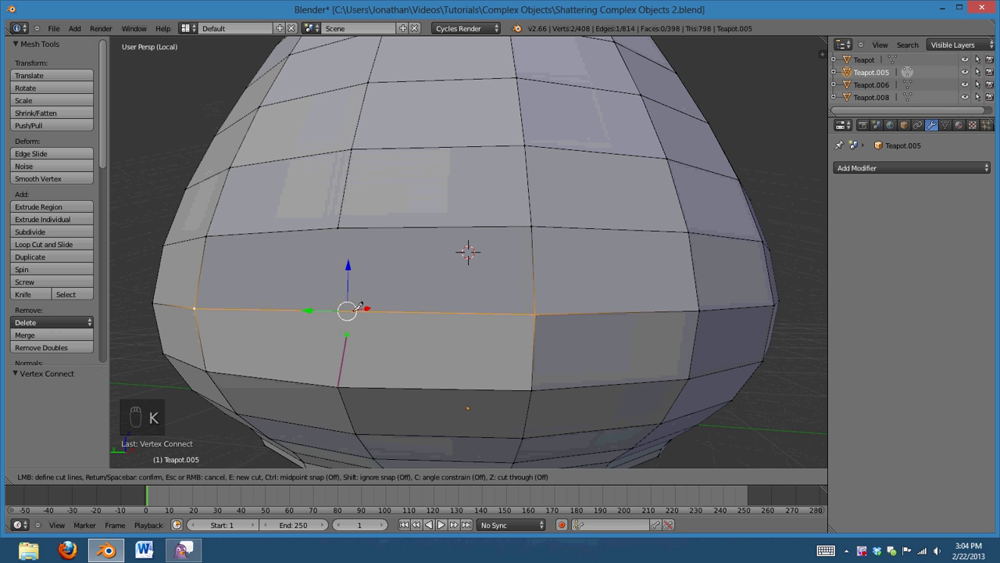
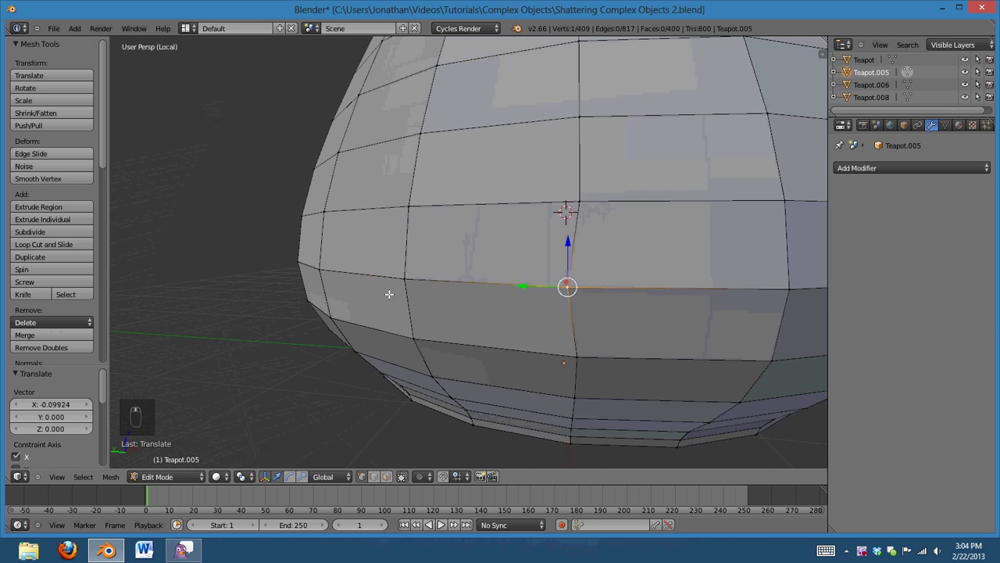
{"action": "key", "text": "Tab"}
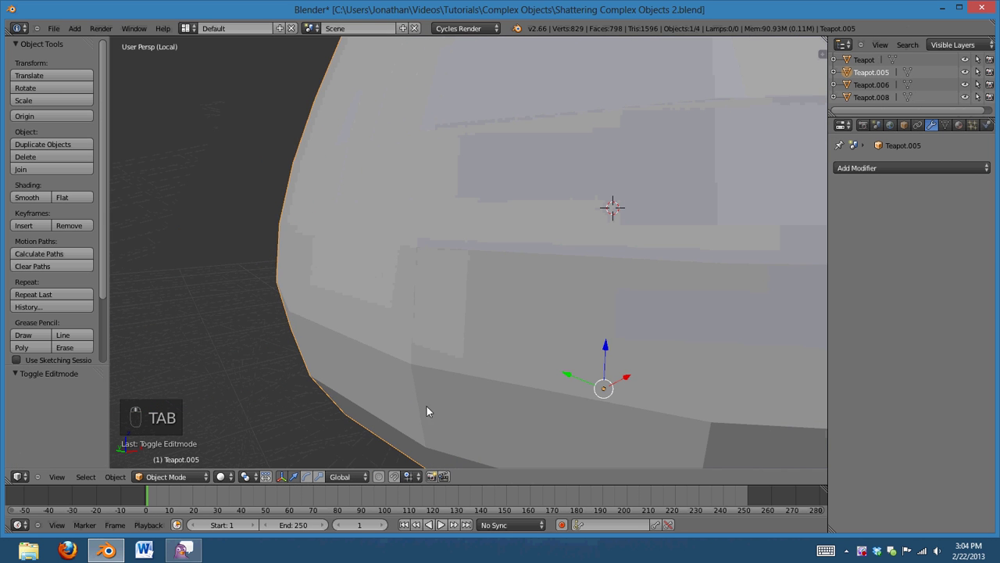
Switch to the handle Teapot.008 and knife-cut new edges to close its first open end
{"action": "key", "text": "KP_Divide"}
{"action": "key", "text": "Tab"}
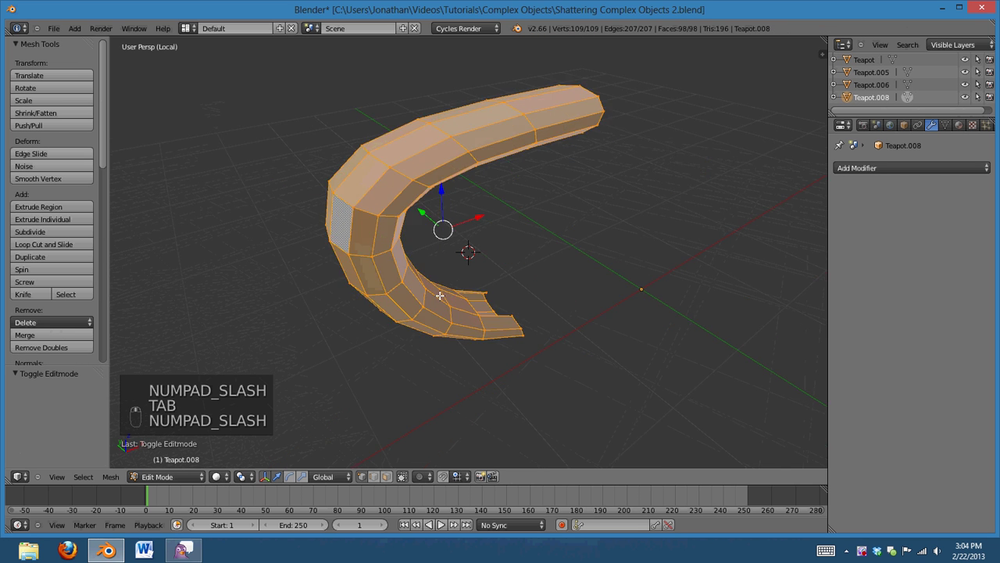
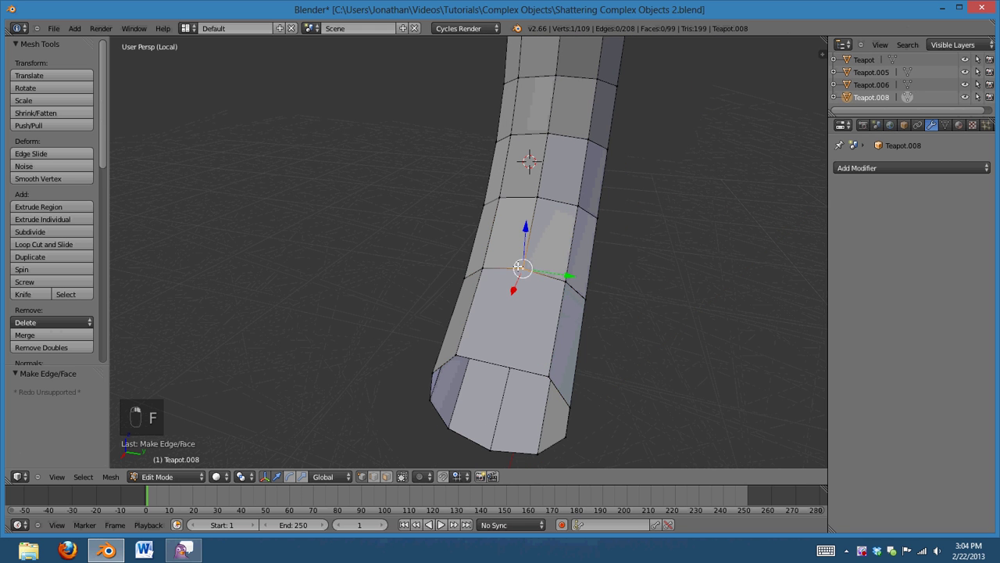
{"action": "key", "text": "k"}
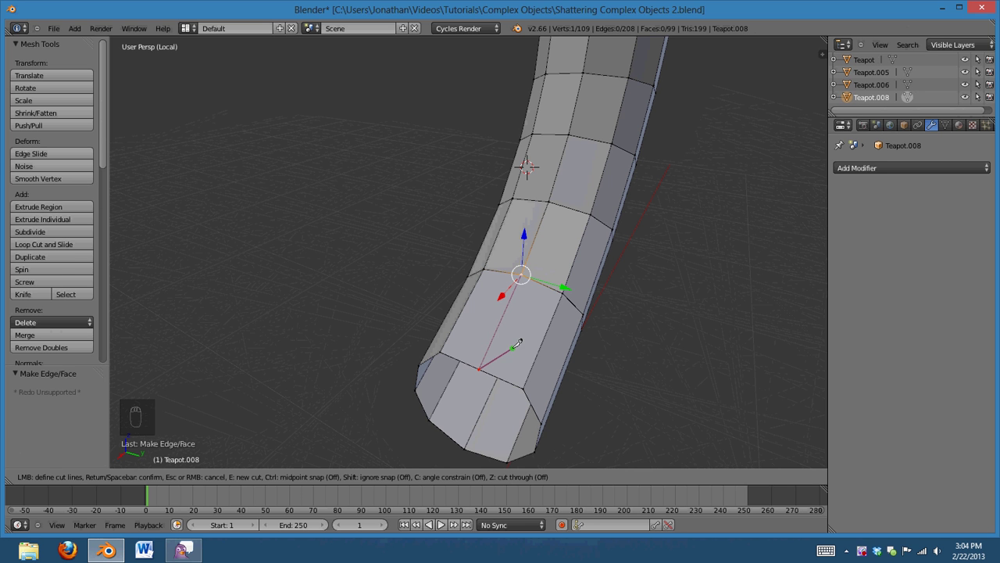
{"action": "key", "text": "Tab"}
{"action": "left_click_drag", "start_coordinate": [463, 353], "coordinate": [318, 323]}
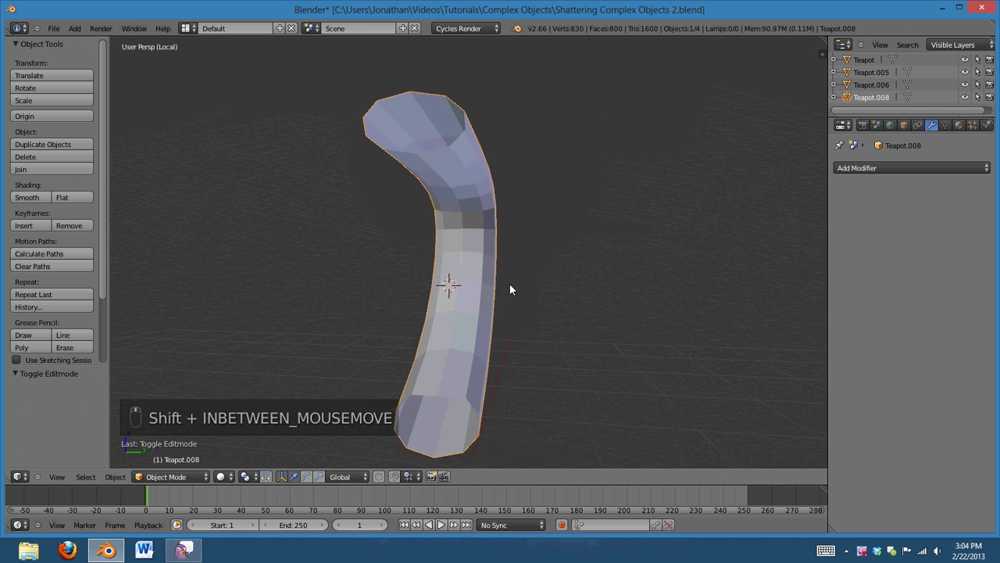
Fill six new faces across the handle's other, flared end until the gap is closed
{"action": "key", "text": "shift+Tab"}
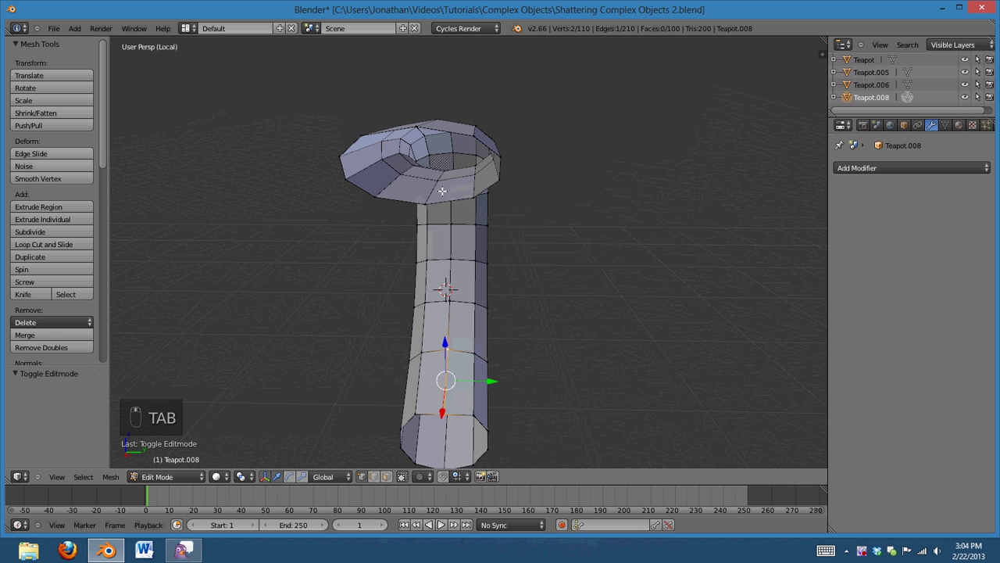
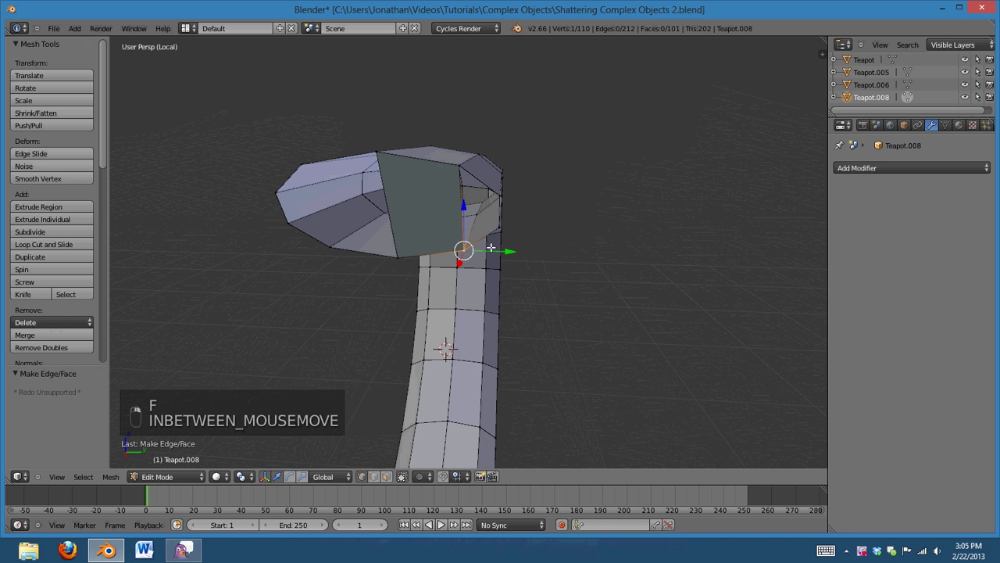
{"action": "key", "text": "f"}
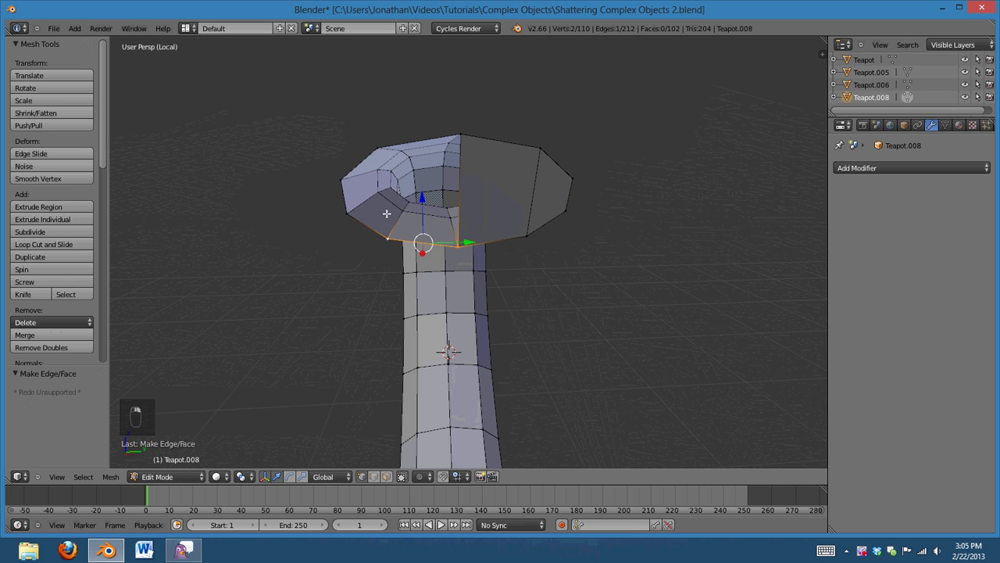
{"action": "key", "text": "f"}
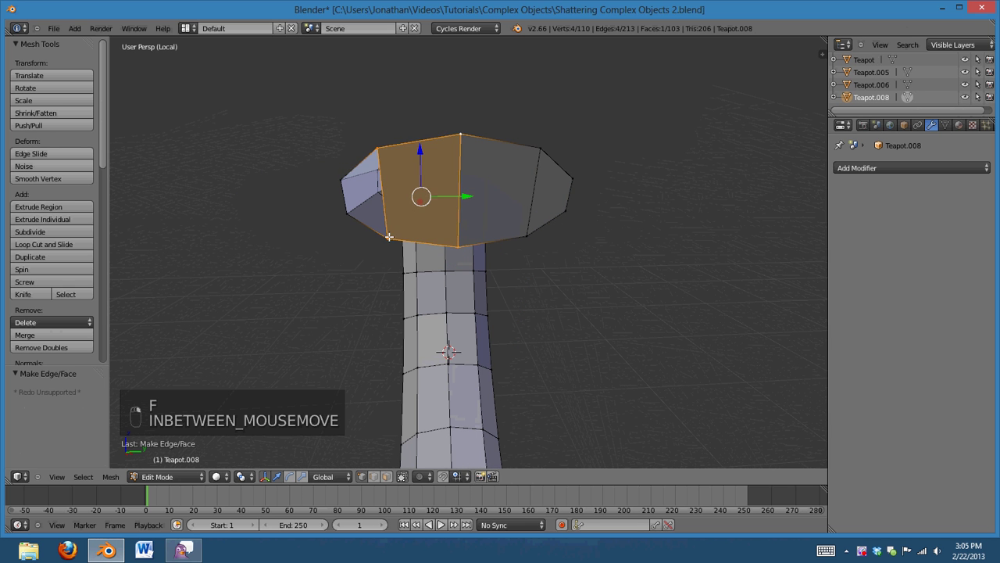
{"action": "key", "text": "f"}
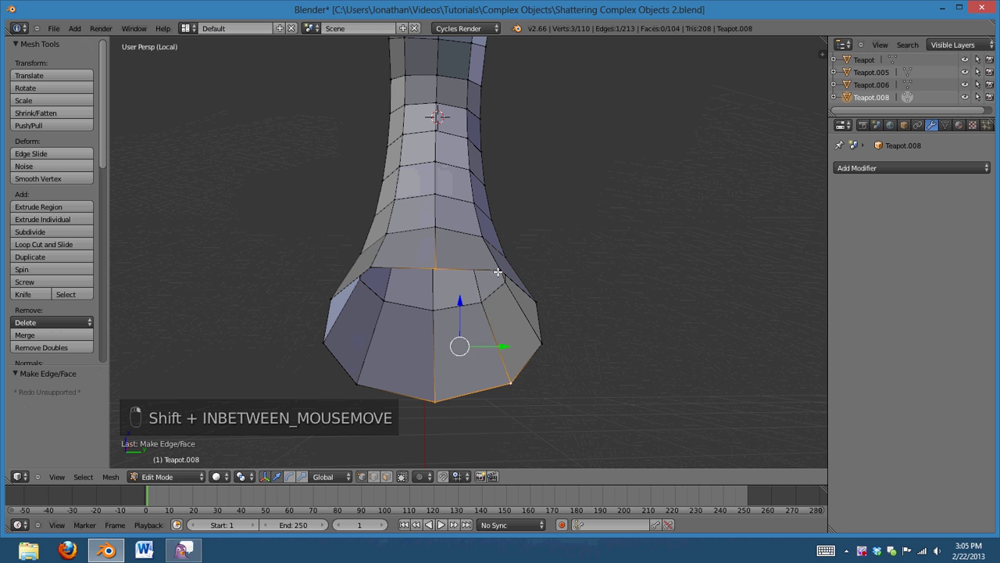
{"action": "key", "text": "f"}
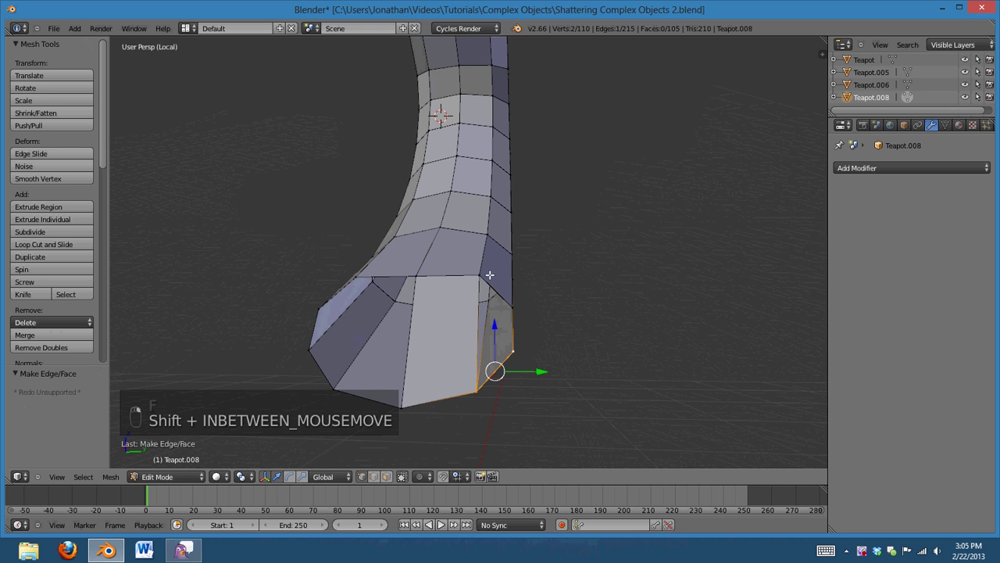
{"action": "key", "text": "f"}
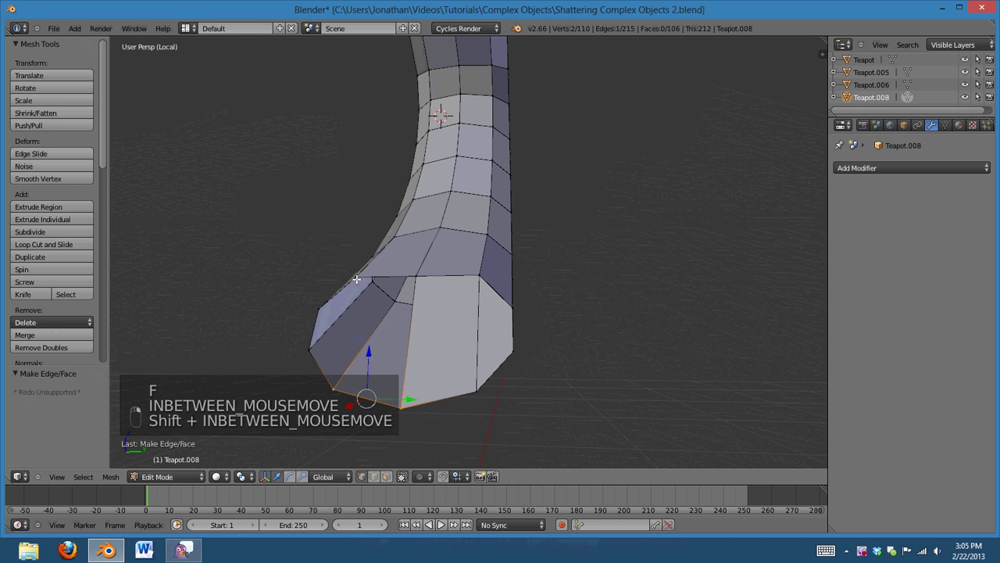
{"action": "key", "text": "f"}
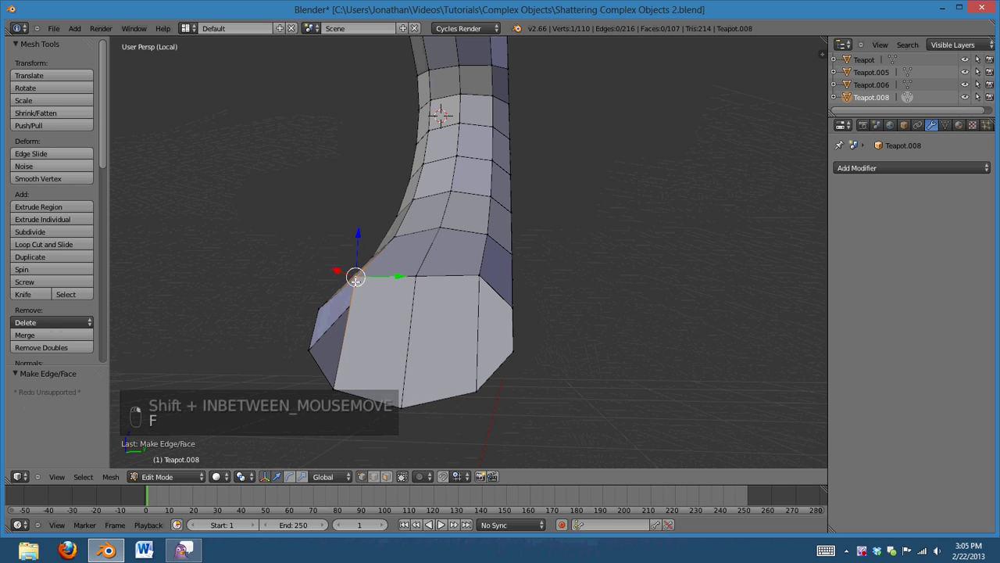
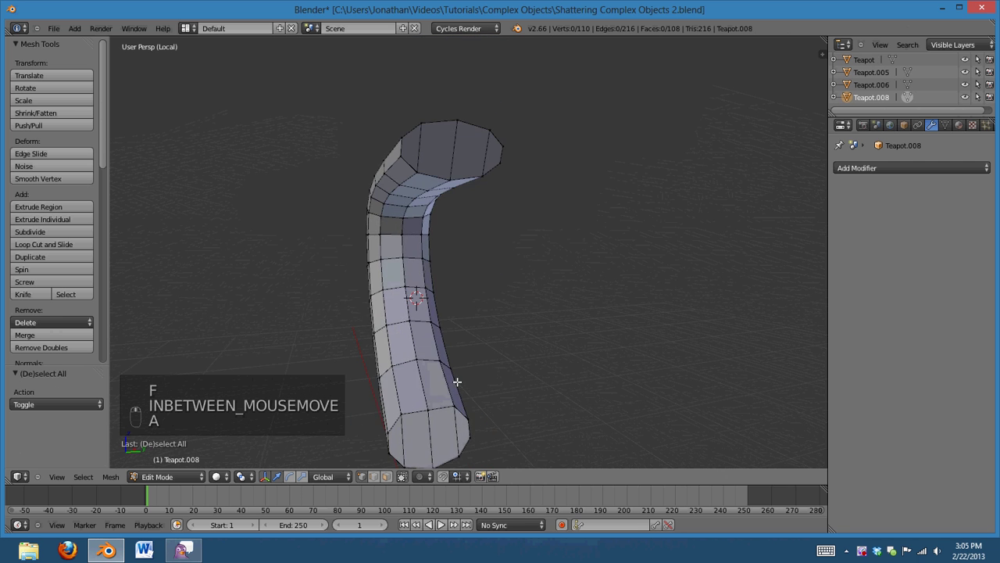
Select all of the handle's geometry and bring up the Specials cleanup menu
{"action": "key", "text": "a"}
{"action": "key", "text": "z"}
{"action": "key", "text": "z"}
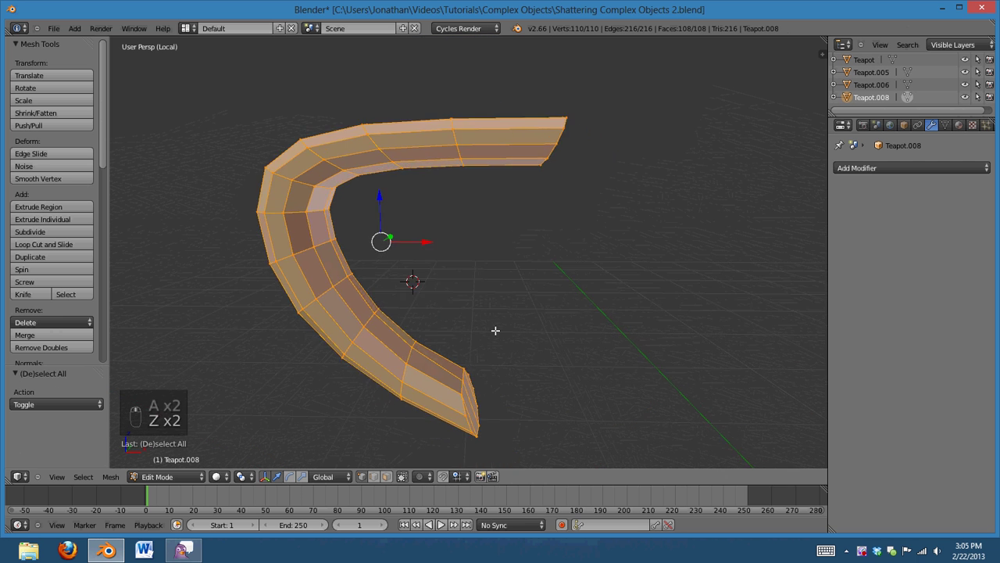
{"action": "key", "text": "w"}
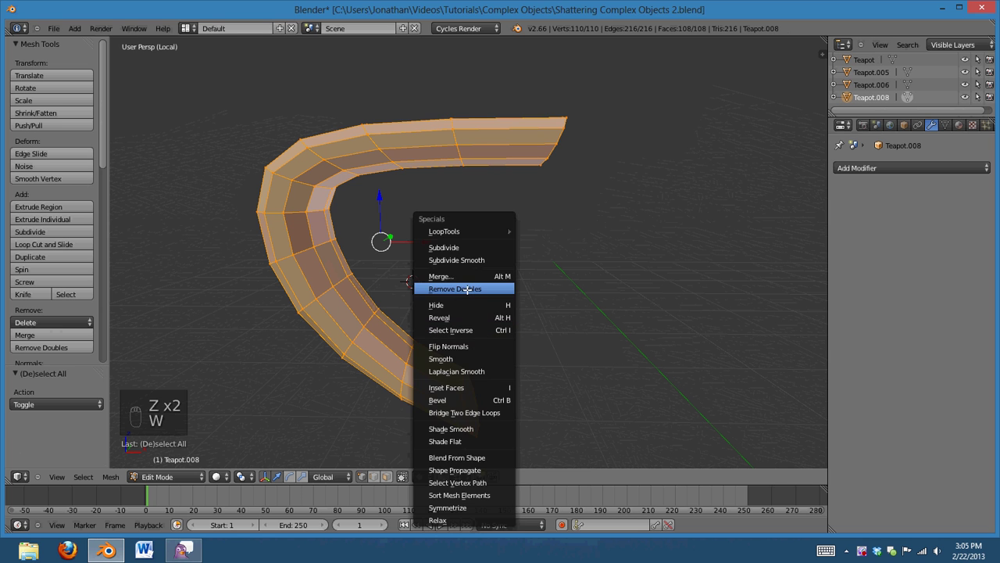
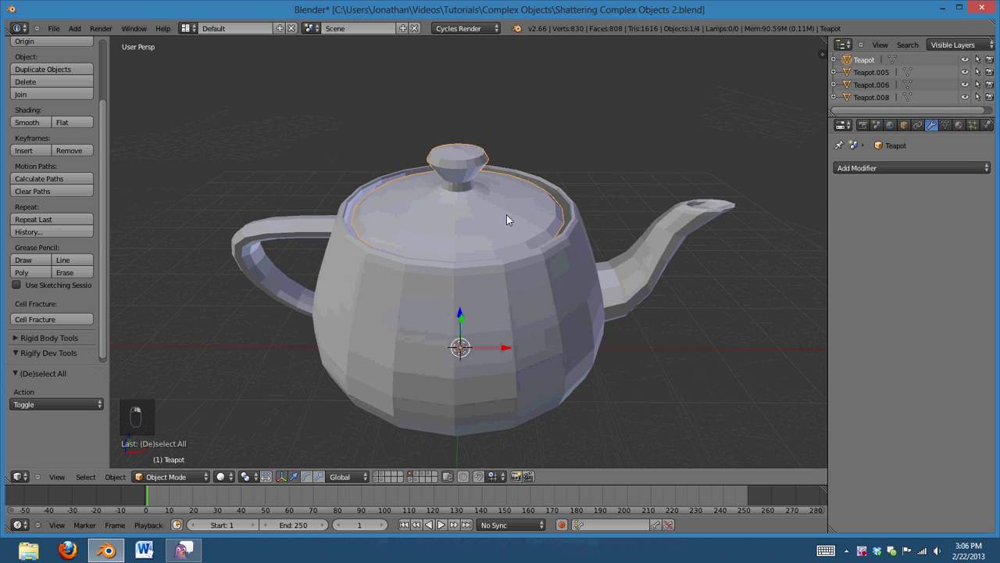
Isolate the lid, select the knob's inner vertices and delete them
{"action": "key", "text": "KP_Divide"}
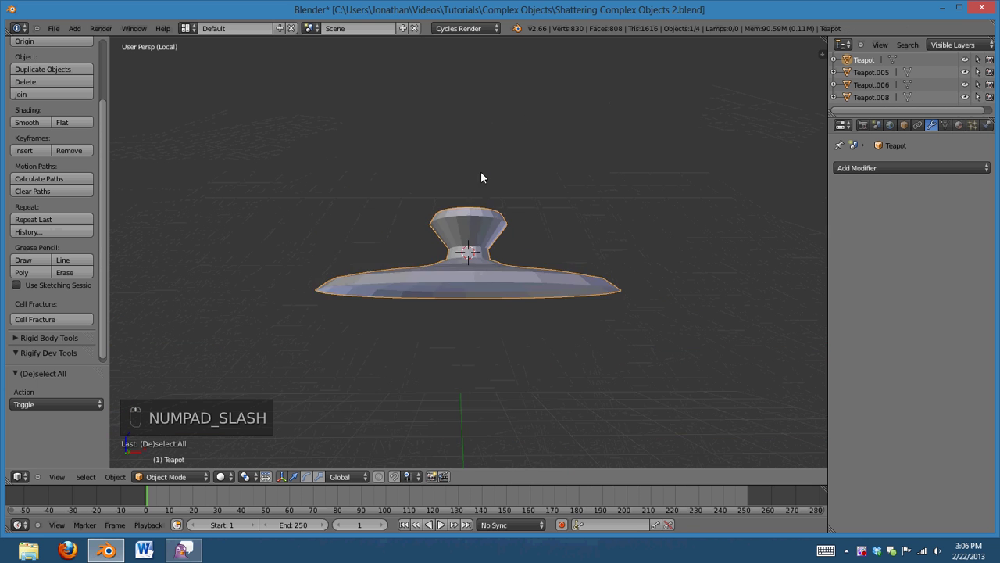
{"action": "key", "text": "Tab"}
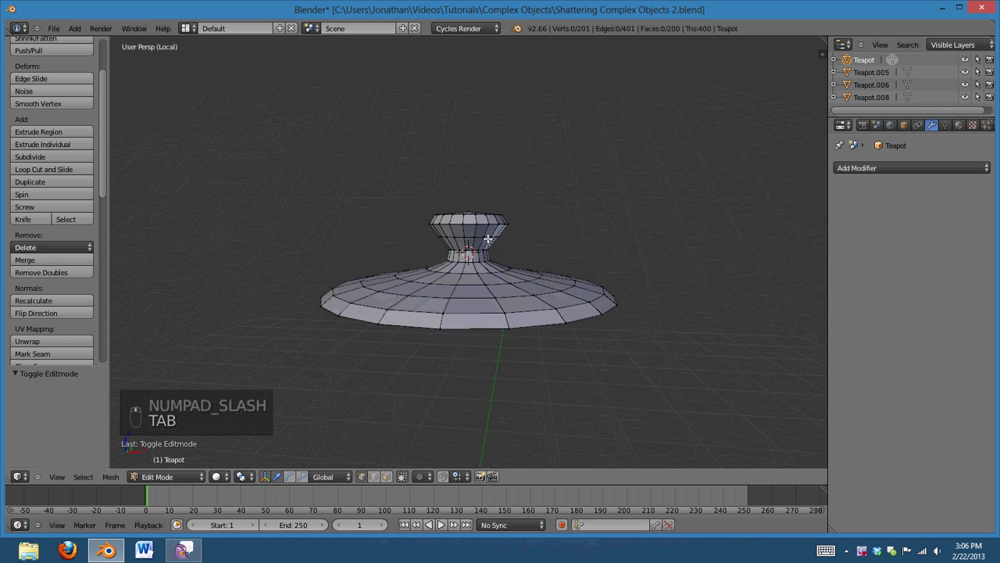
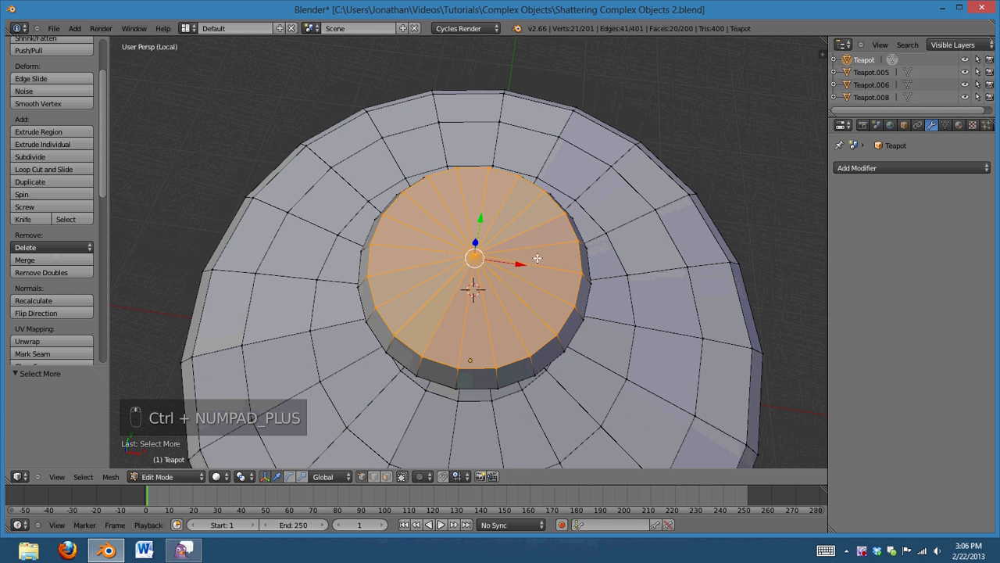
{"action": "key", "text": "alt+j"}
{"action": "key", "text": "alt+j"}
{"action": "key", "text": "alt+j"}
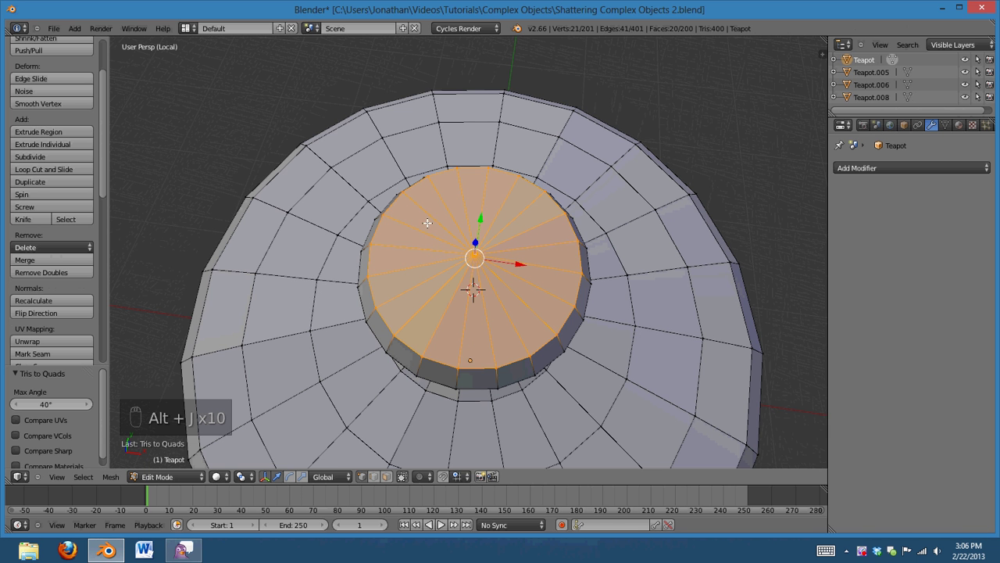
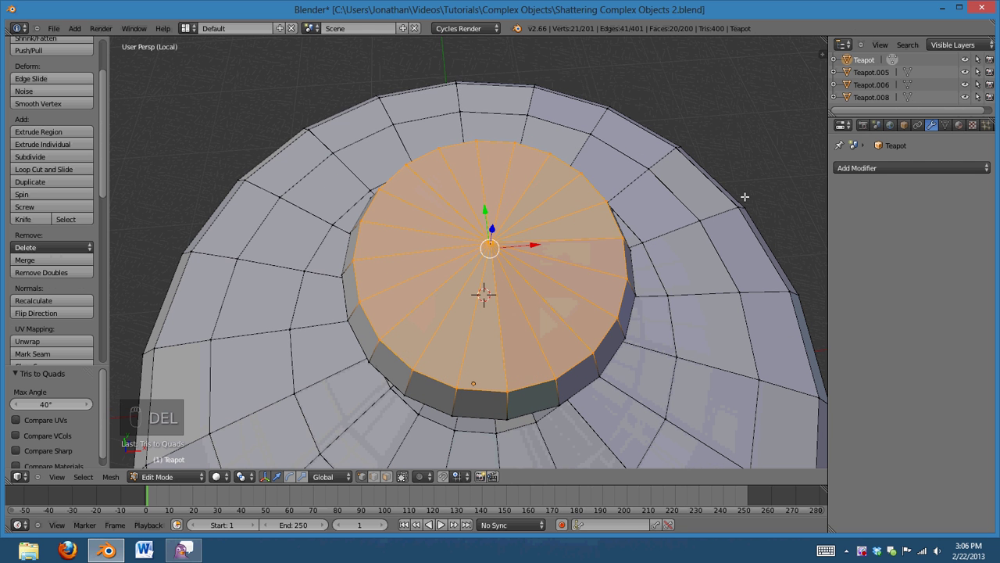
{"action": "key", "text": "Delete"}
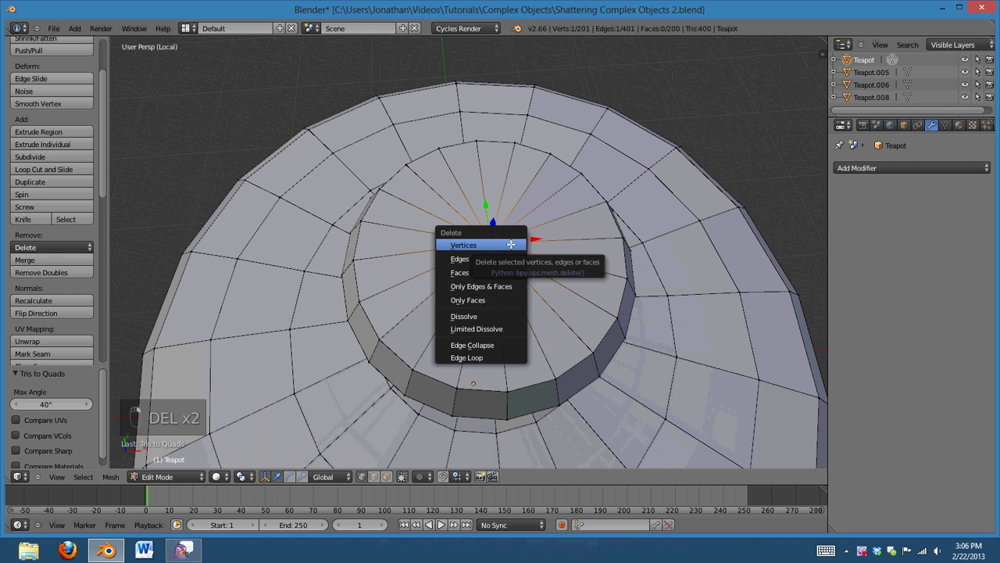
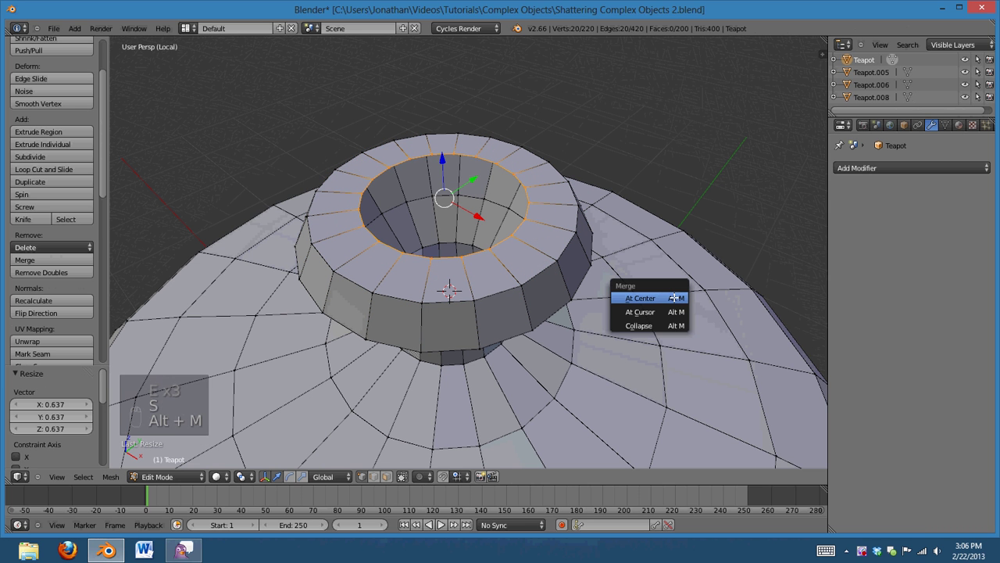
Merge the knob hole's rim at its centre, then in front view pick the lid's 20-vertex bottom rim
{"action": "key", "text": "ctrl+KP_Add"}
{"action": "key", "text": "alt+j"}
{"action": "key", "text": "a"}
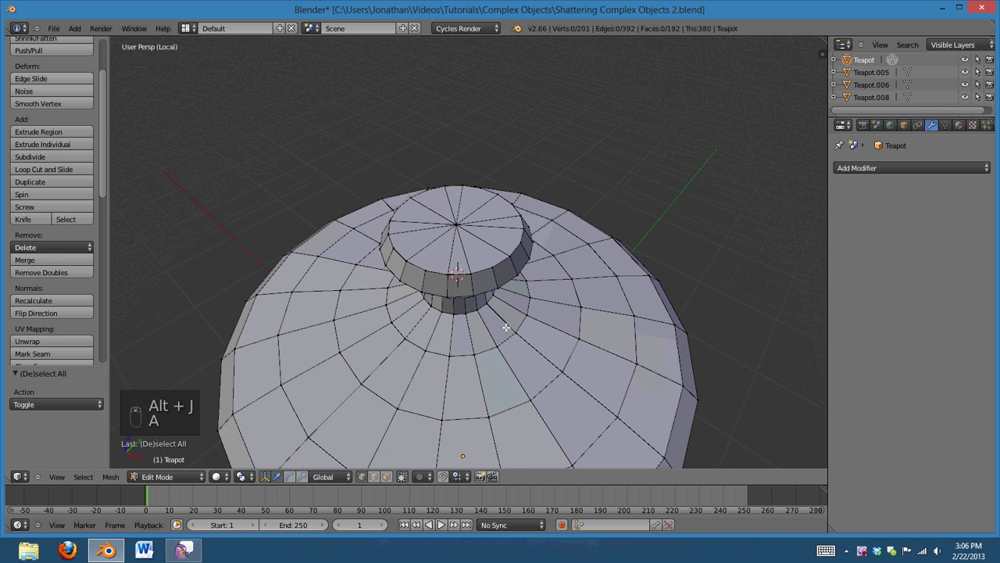
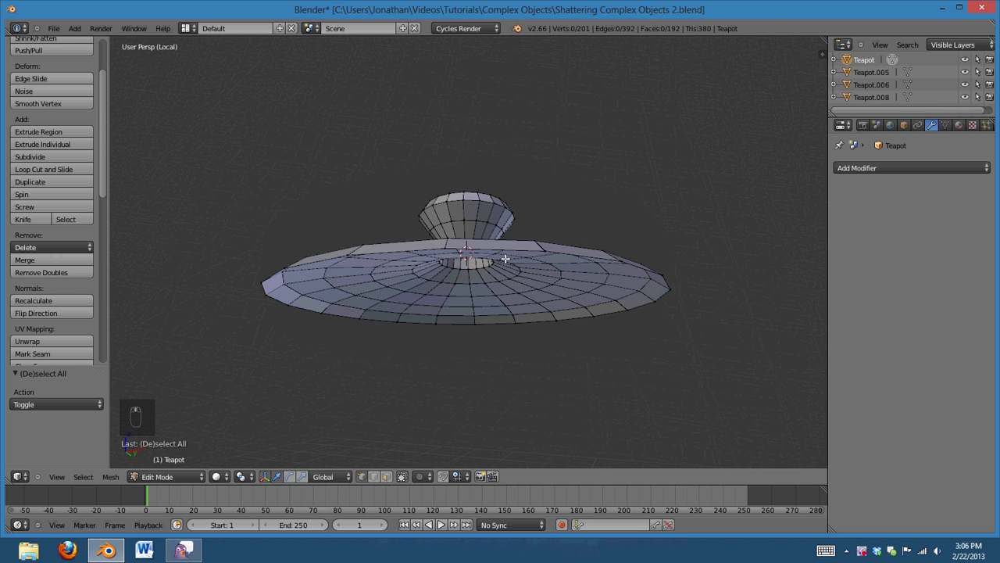
{"action": "key", "text": "alt+KP_1"}
{"action": "key", "text": "KP_5"}
{"action": "key", "text": "z"}
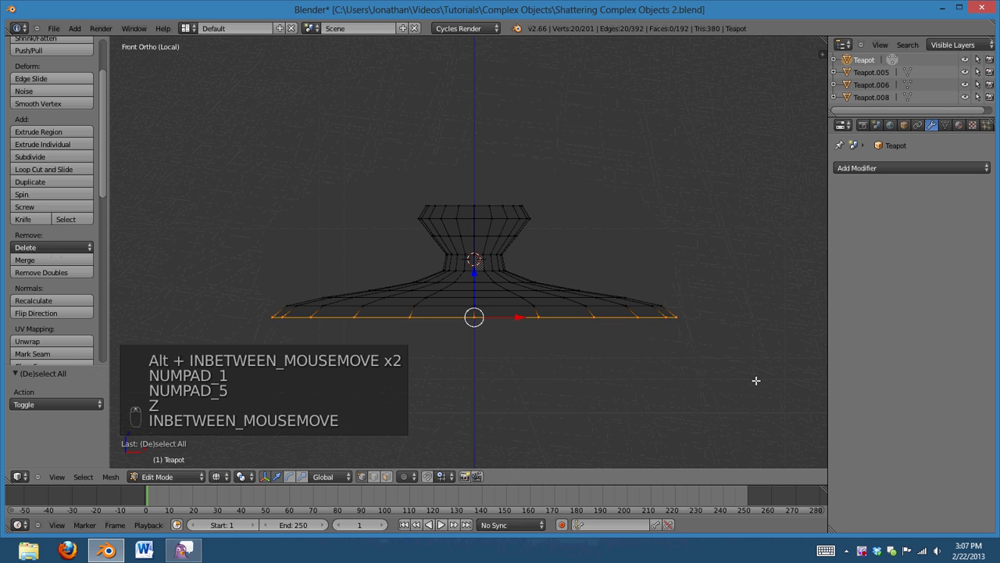
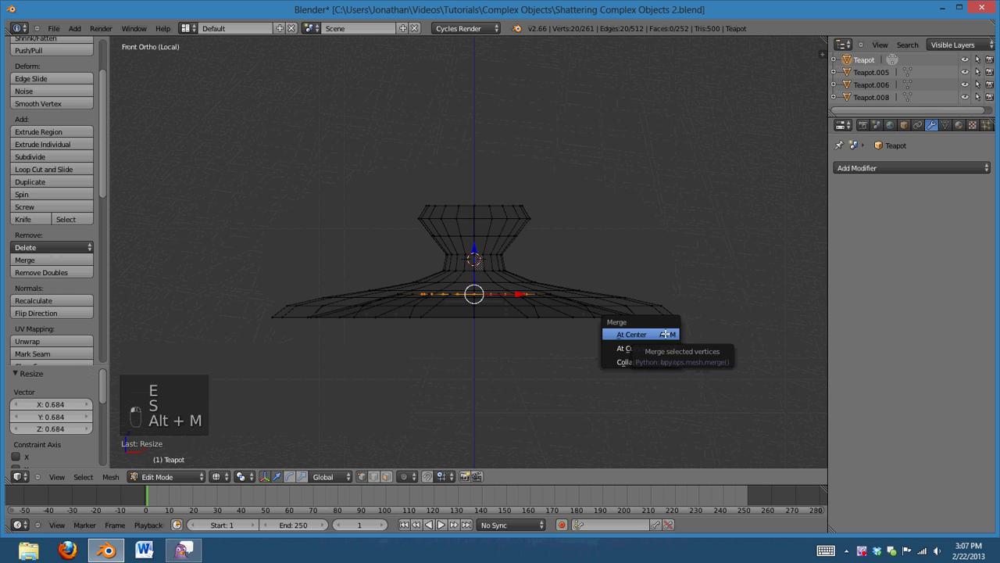
Merge the lid's bottom rim at one centre point and leave Edit Mode
{"action": "key", "text": "z"}
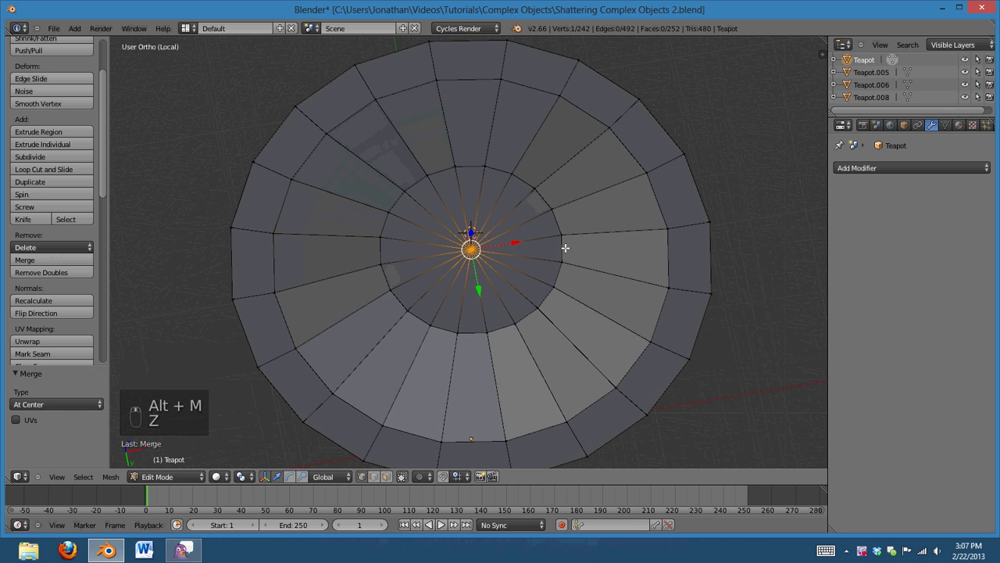
{"action": "key", "text": "ctrl+KP_Add"}
{"action": "key", "text": "alt+j"}
{"action": "key", "text": "a"}
{"action": "key", "text": "Tab"}
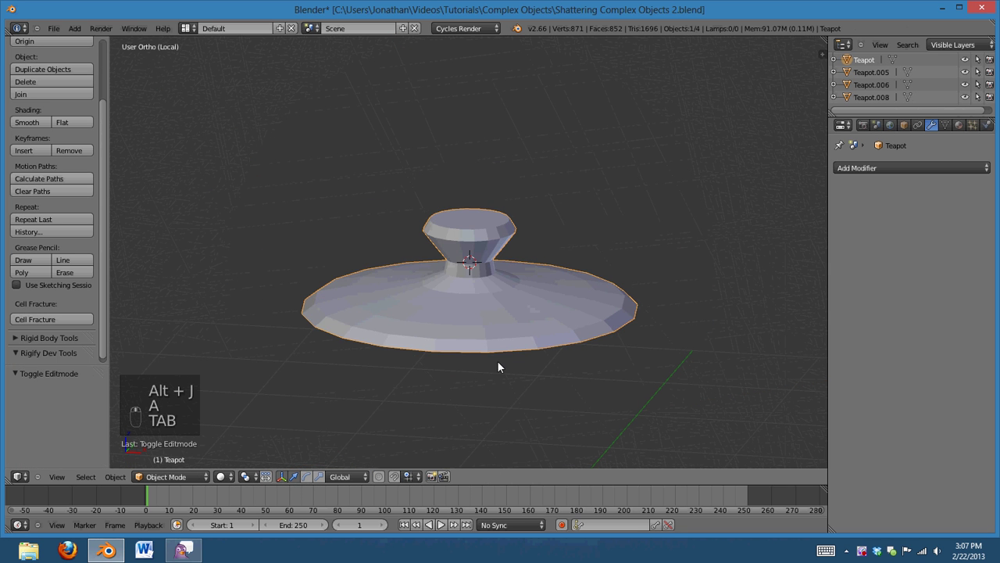
Leave local view to show the whole teapot and select the body Teapot.005
{"action": "key", "text": "KP_Divide"}
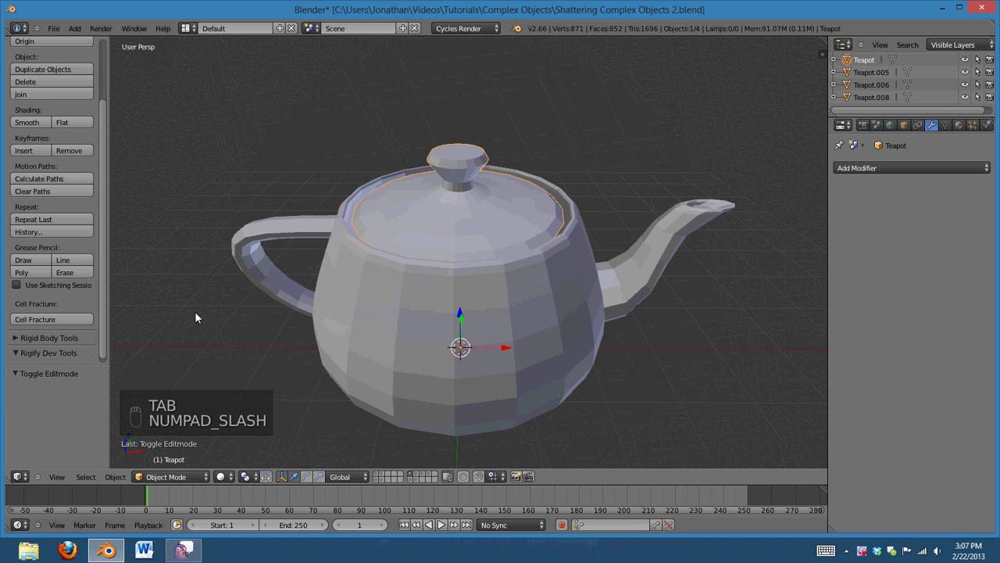
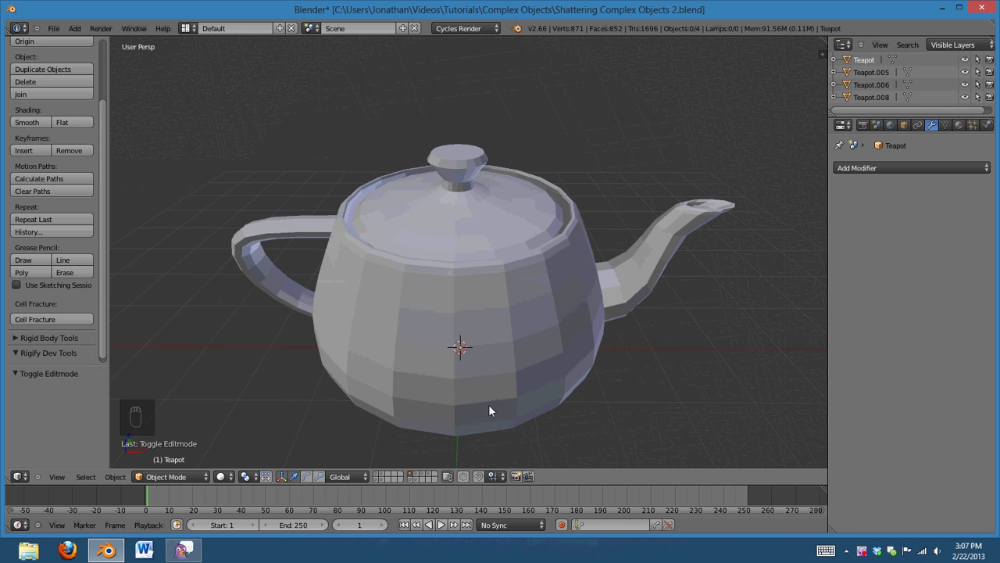
{"action": "left_click_drag", "start_coordinate": [419, 478], "coordinate": [607, 329]}
{"action": "key", "text": "z"}
{"action": "key", "text": "a"}
{"action": "key", "text": "z"}
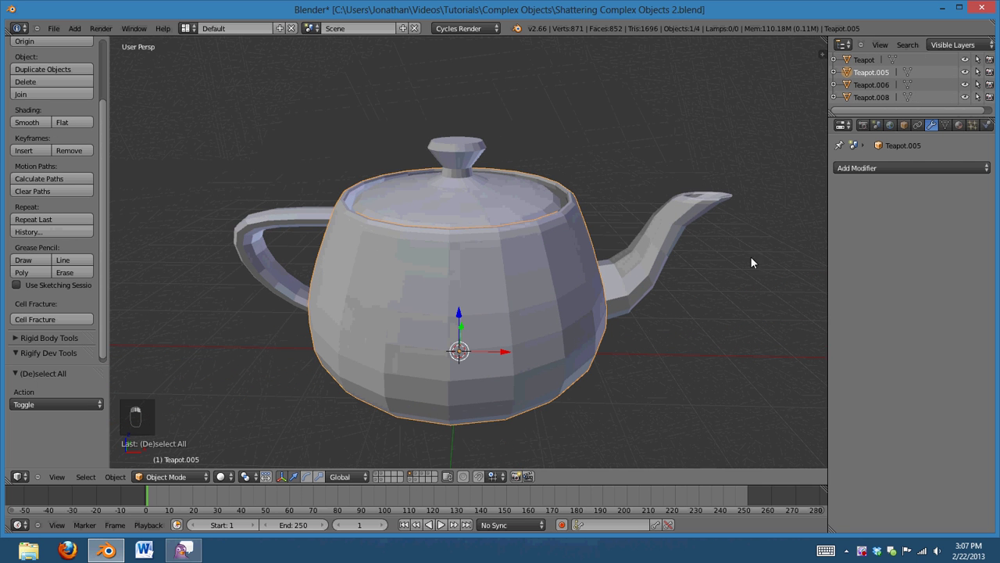
Isolate Teapot.005 in wireframe Edit Mode and delete the fan faces on its inner floor and underside
{"action": "key", "text": "z"}
{"action": "left_click_drag", "start_coordinate": [416, 222], "coordinate": [576, 363]}
{"action": "key", "text": "KP_Divide"}
{"action": "key", "text": "z"}
{"action": "key", "text": "Tab"}
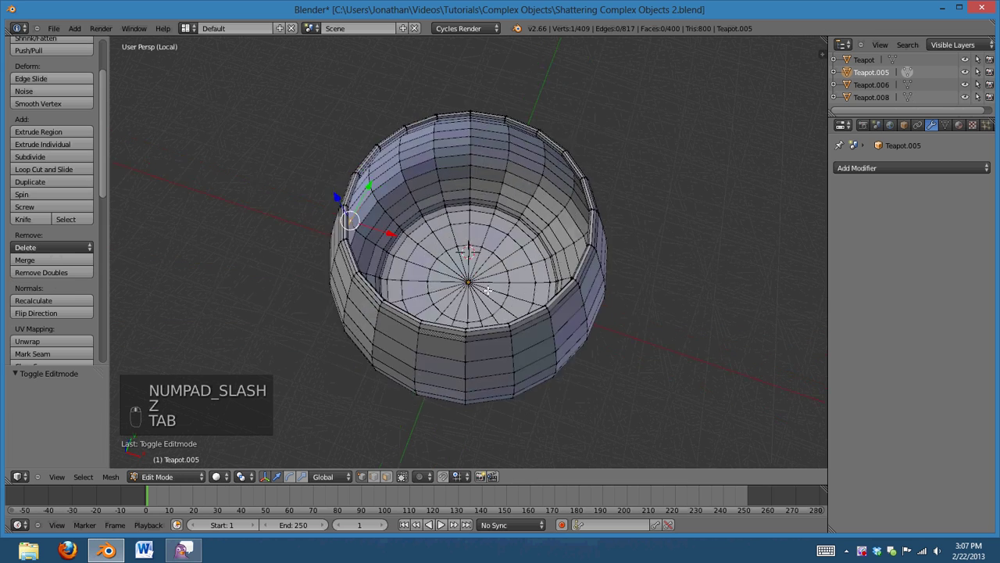
{"action": "key", "text": "z"}
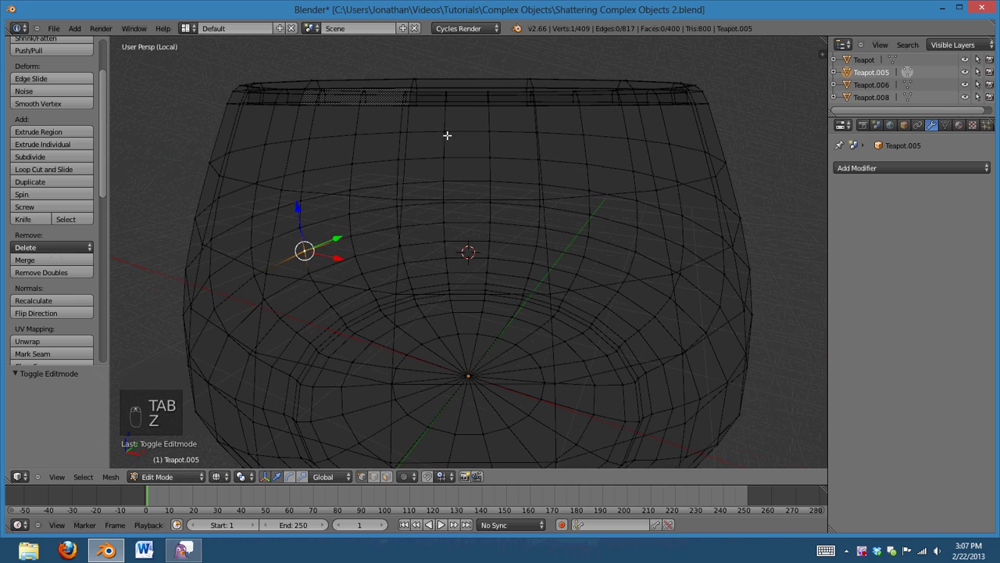
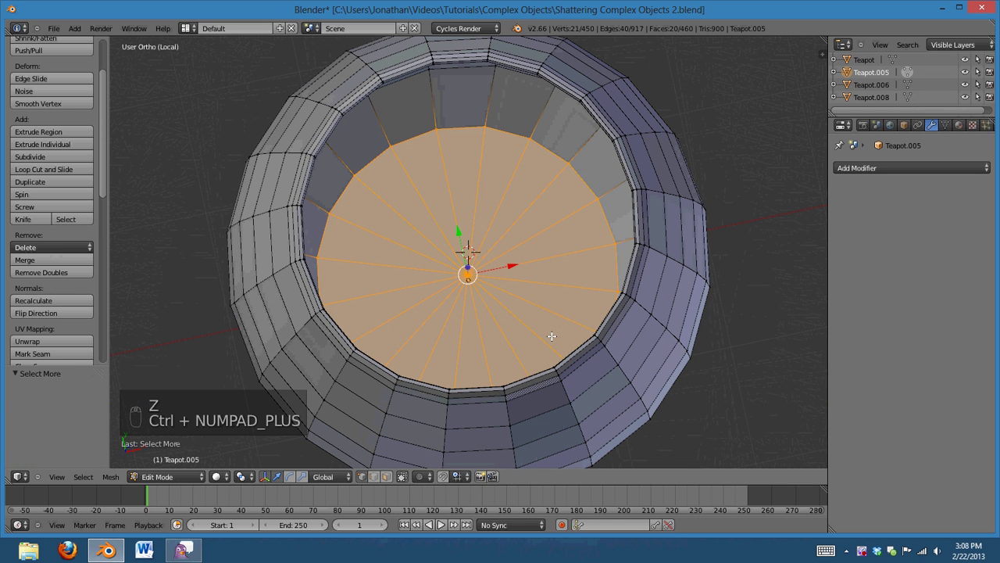
{"action": "key", "text": "alt+j"}
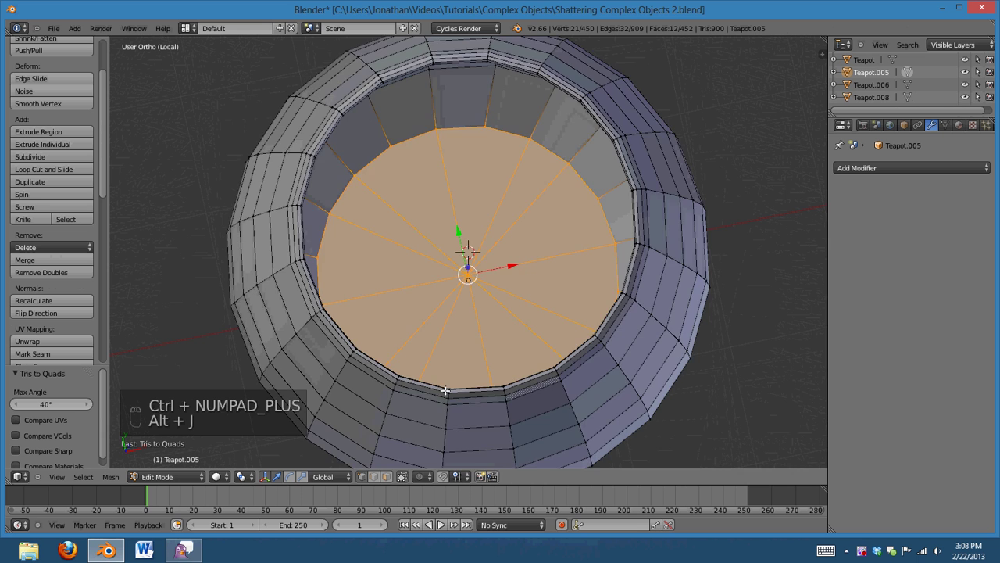
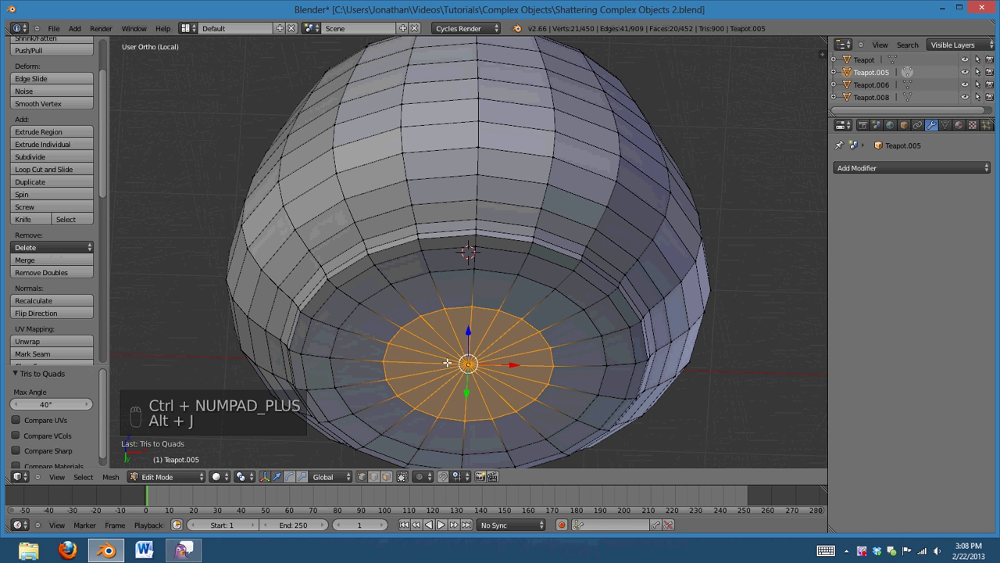
{"action": "key", "text": "Delete"}
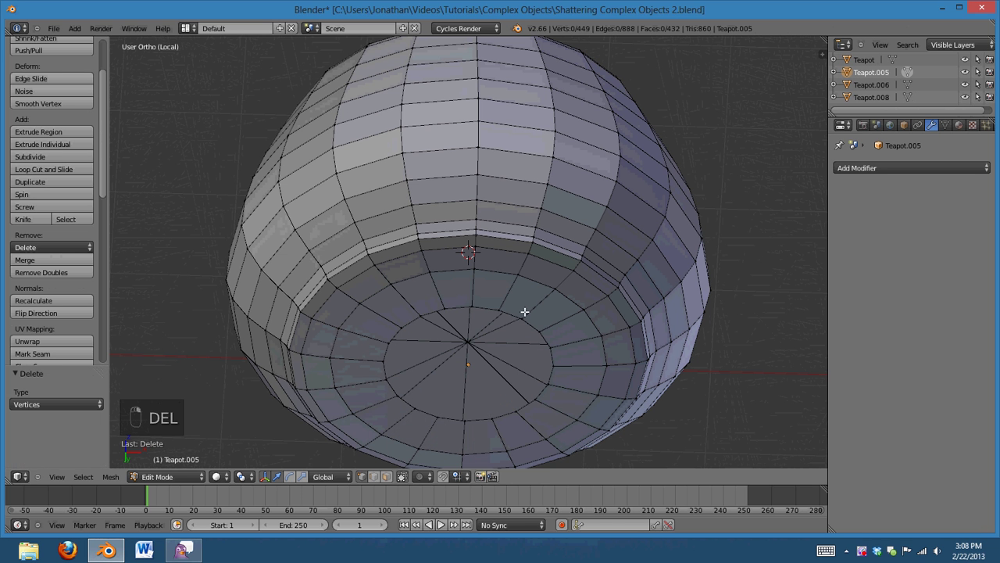
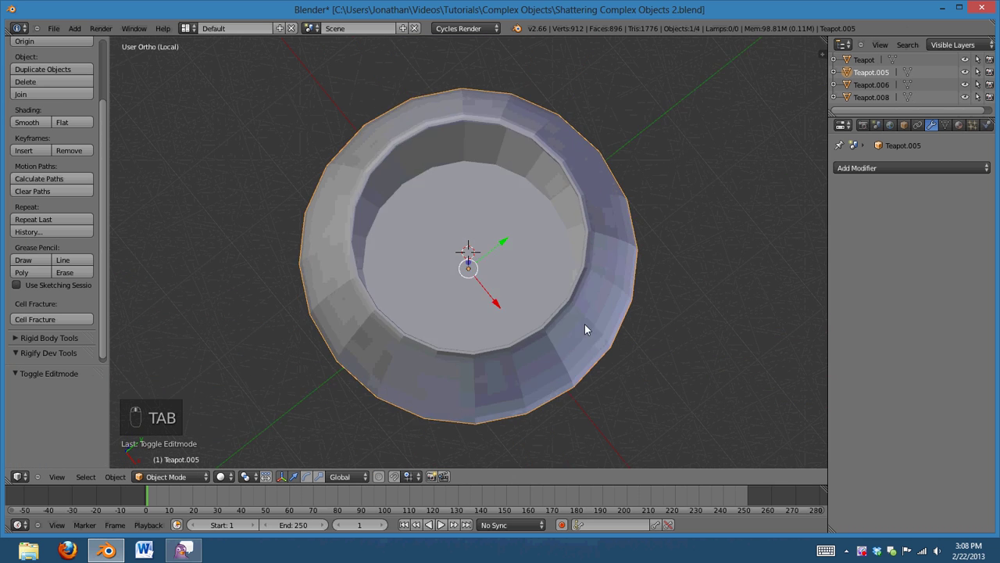
Leave Edit Mode and local view so the whole teapot is shown again
{"action": "key", "text": "z"}
{"action": "key", "text": "KP_Divide"}
{"action": "key", "text": "z"}
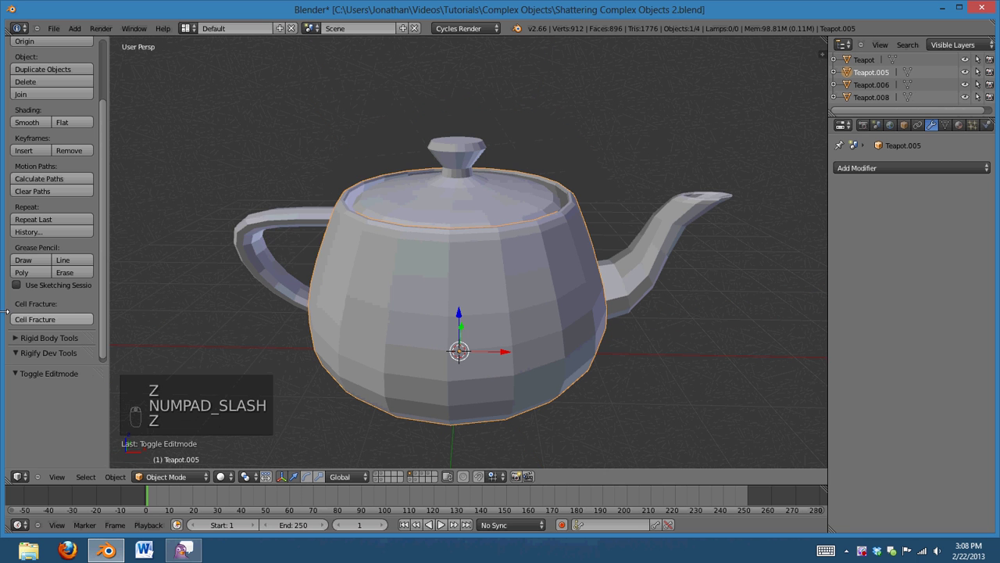
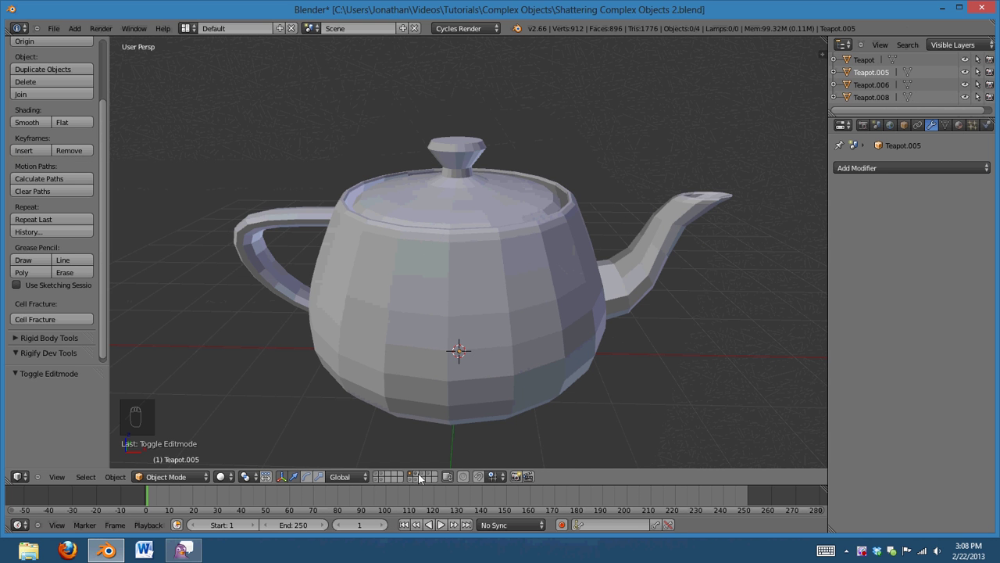
{"action": "key", "text": "z"}
Run a trial Cell Fracture on Teapot.005 and undo it, leaving the body intact
{"action": "key", "text": "z"}
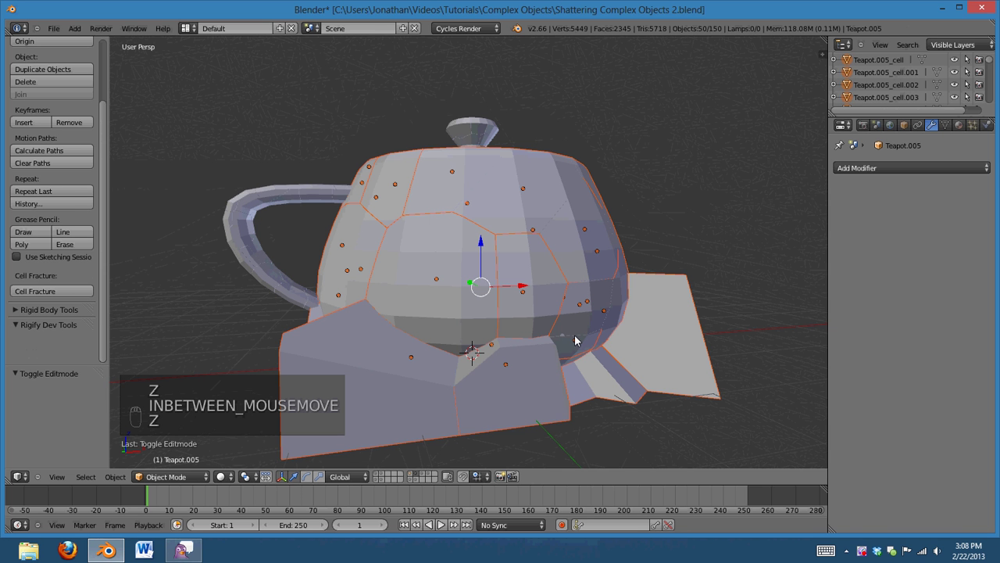
{"action": "left_click_drag", "start_coordinate": [581, 340], "coordinate": [503, 400]}
{"action": "key", "text": "ctrl+z"}
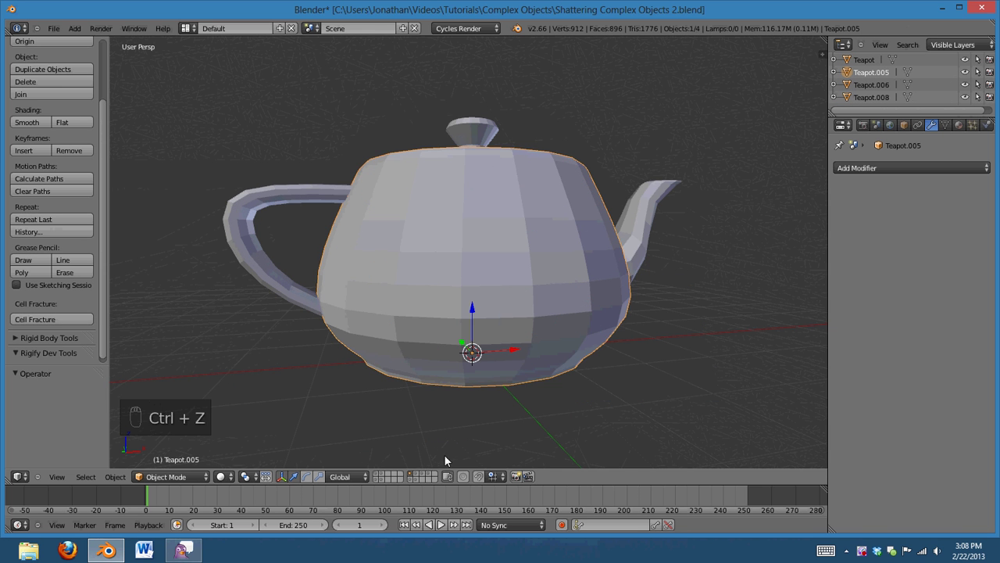
{"action": "key", "text": "Tab"}
Select all of the body's geometry and bring up the Specials mesh operations
{"action": "key", "text": "a"}
{"action": "key", "text": "a"}
{"action": "key", "text": "a"}
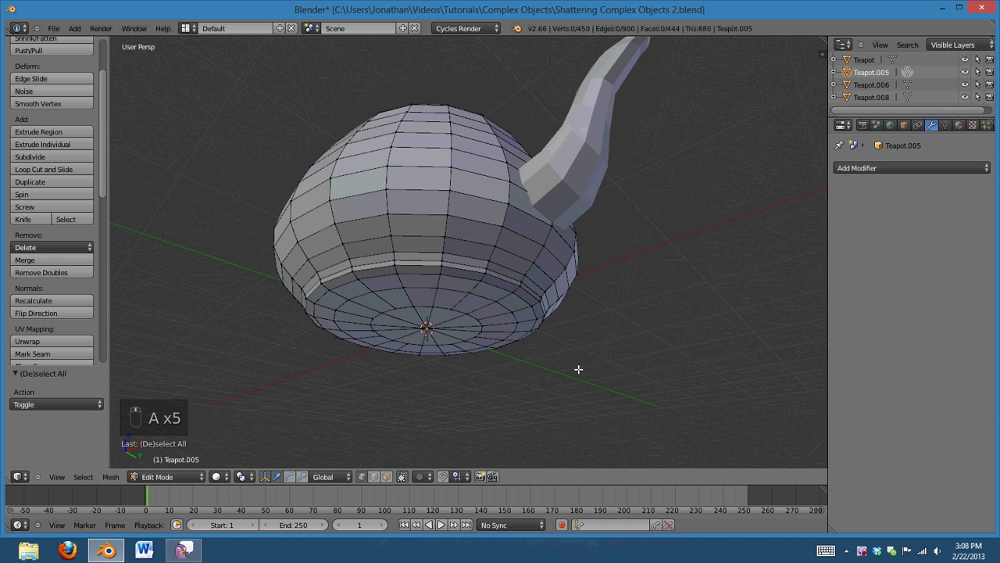
{"action": "key", "text": "a"}
{"action": "key", "text": "w"}
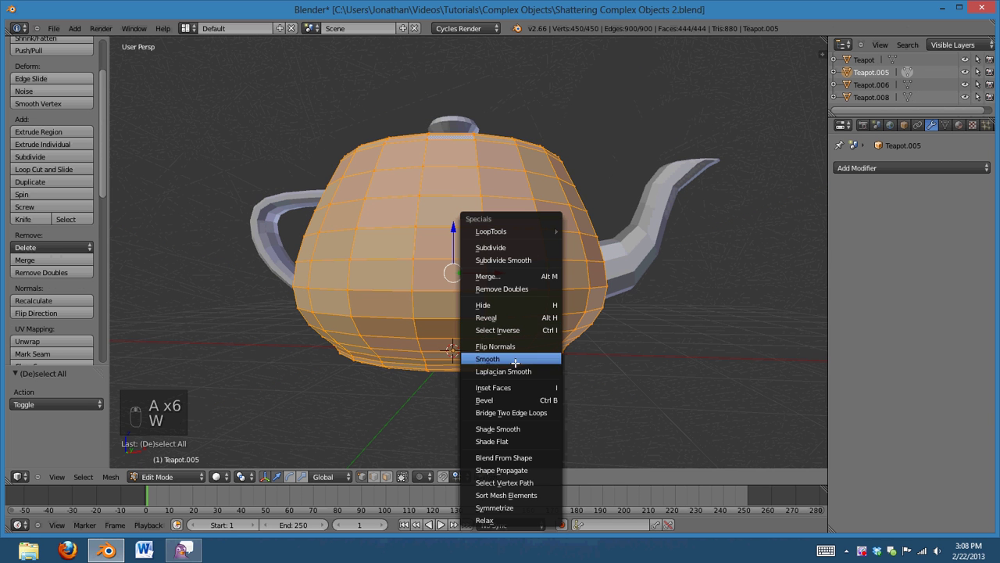
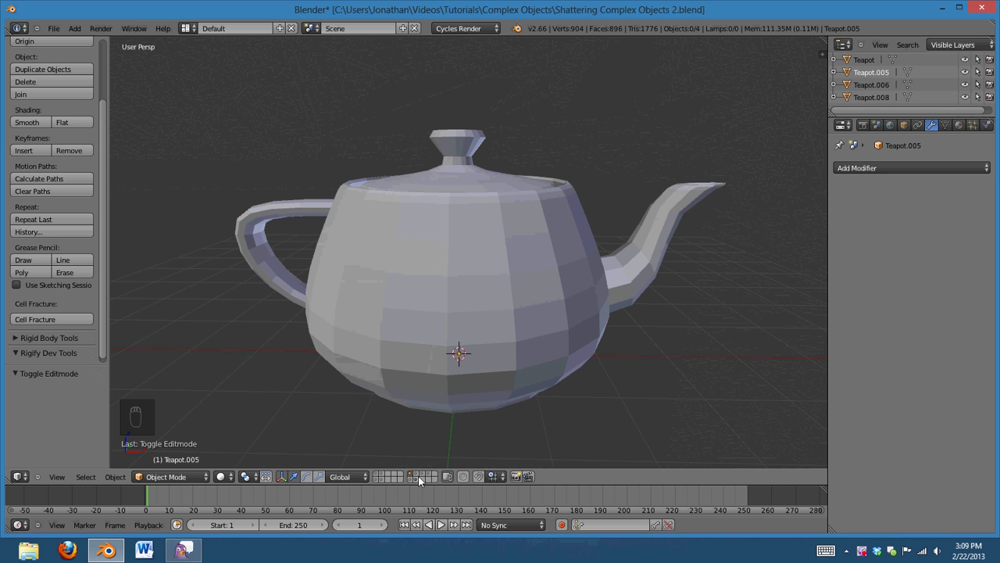
Run Cell Fracture so the teapot body shatters into 50 cell pieces
{"action": "left_click_drag", "start_coordinate": [422, 474], "coordinate": [496, 275]}
{"action": "key", "text": "a"}
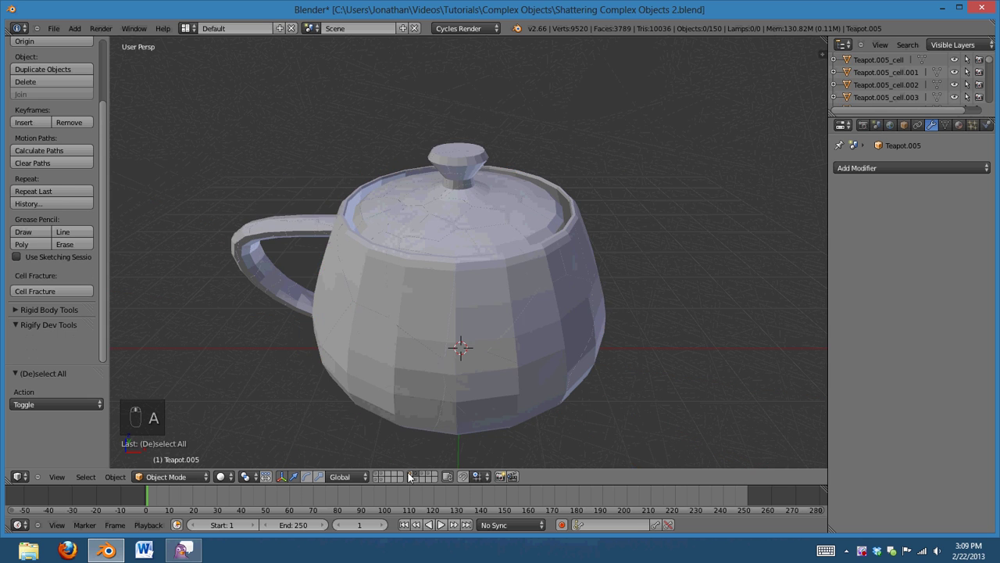
{"action": "left_click_drag", "start_coordinate": [706, 290], "coordinate": [553, 319]}
Undo the fracture, isolate the spout Teapot.006 and edit its mesh in wireframe
{"action": "key", "text": "z"}
{"action": "left_click_drag", "start_coordinate": [470, 345], "coordinate": [462, 303]}
{"action": "key", "text": "Tab"}
{"action": "key", "text": "Tab"}
{"action": "key", "text": "KP_Divide"}
{"action": "key", "text": "Tab"}
{"action": "key", "text": "z"}
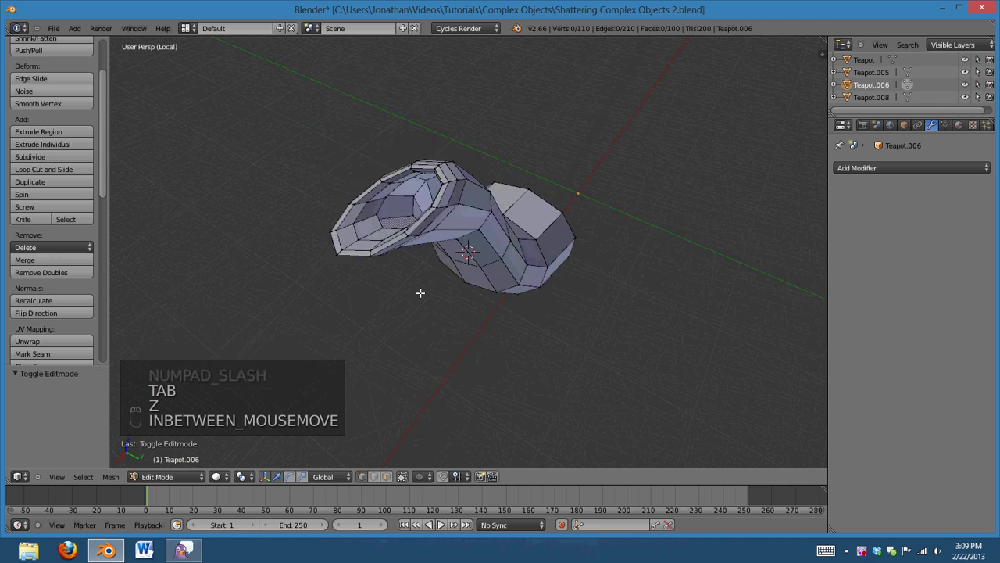
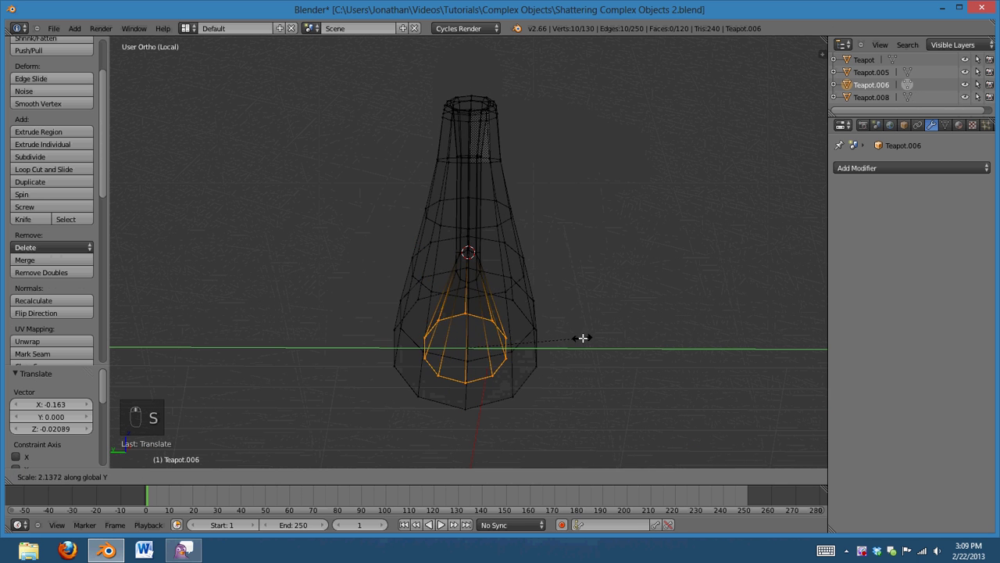
Fill a face across the spout's base edge loop and view the base from the opposite side
{"action": "key", "text": "s"}
{"action": "key", "text": "a"}
{"action": "key", "text": "z"}
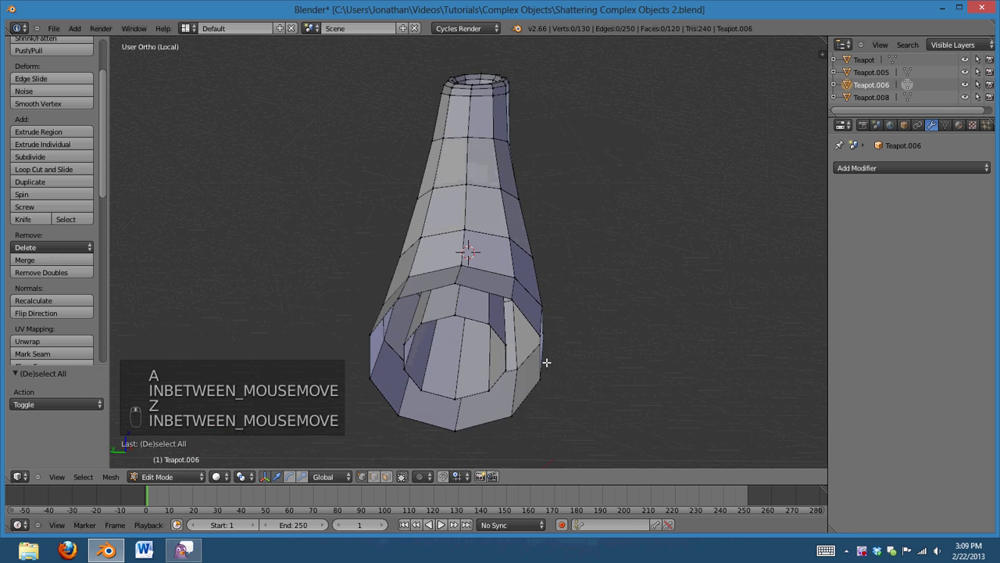
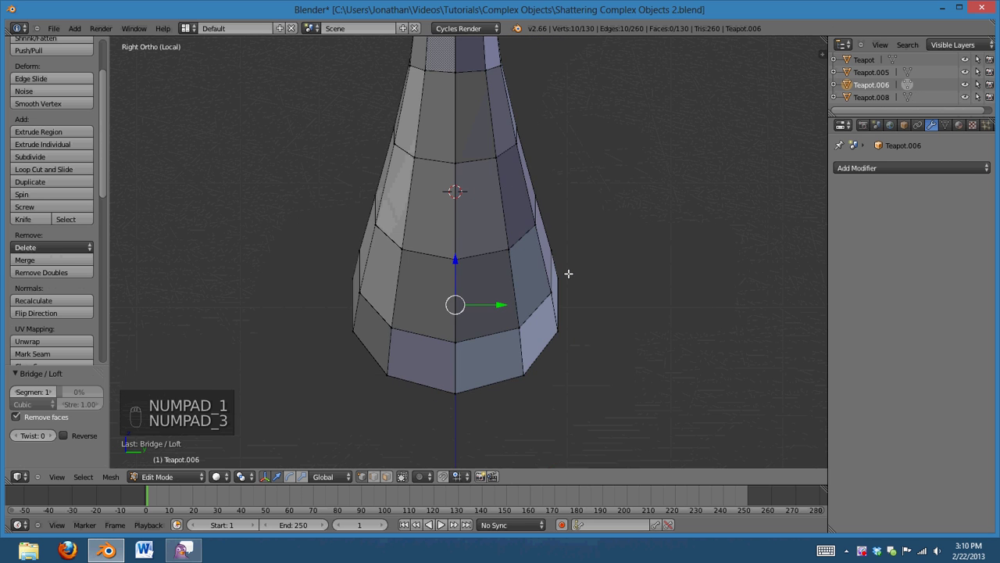
{"action": "key", "text": "r"}
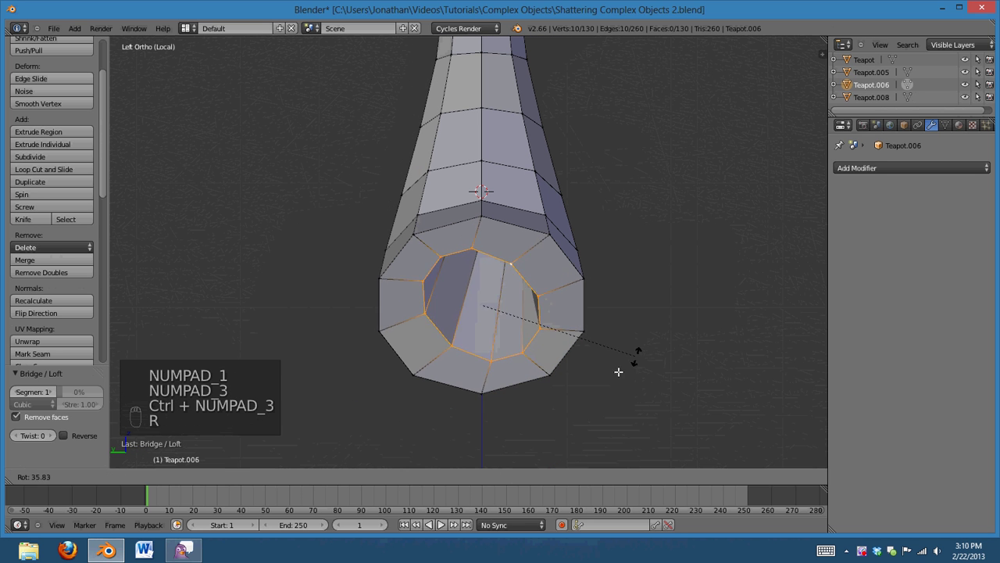
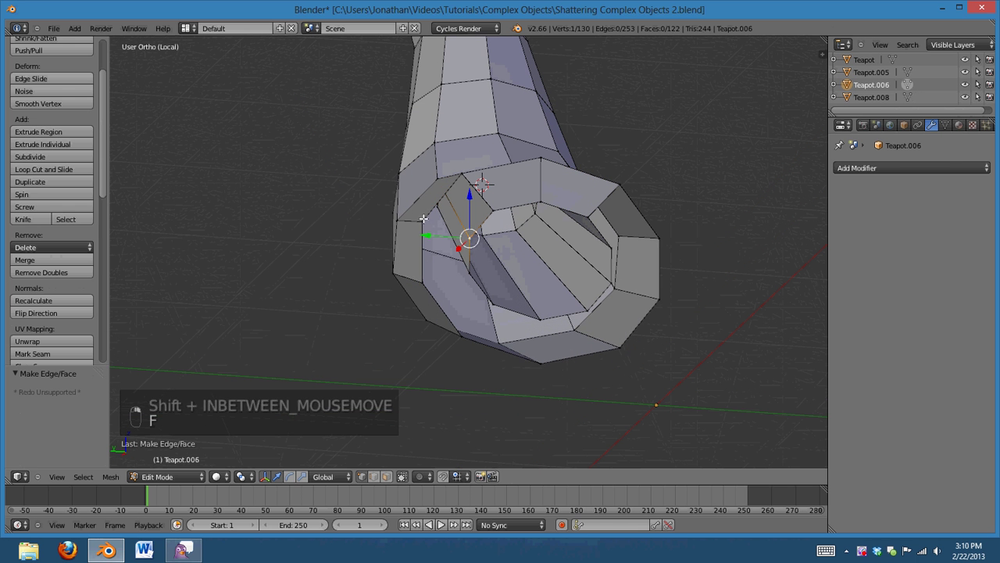
Fill six more faces between boundary vertices to fully close the spout's base opening
{"action": "key", "text": "f"}
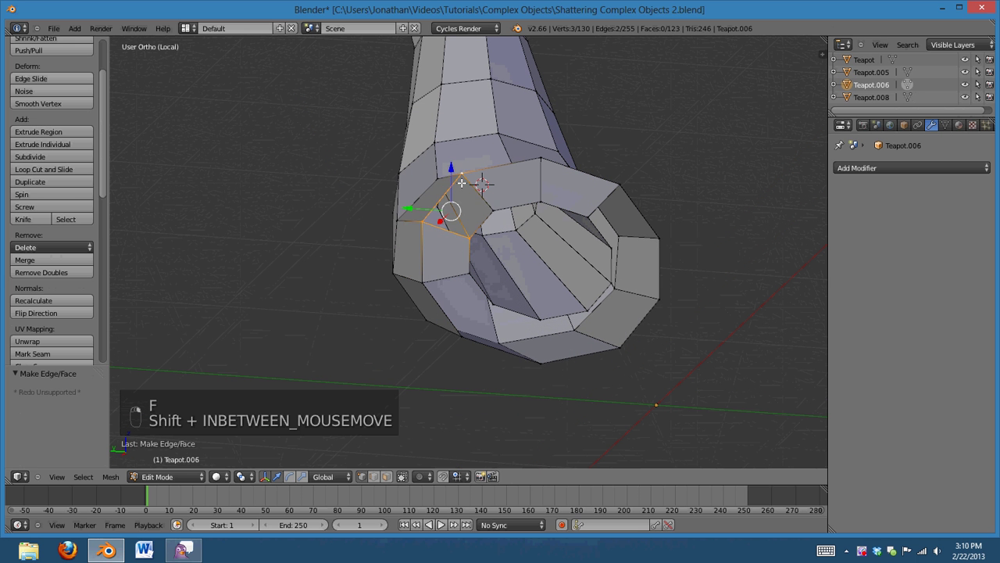
{"action": "key", "text": "f"}
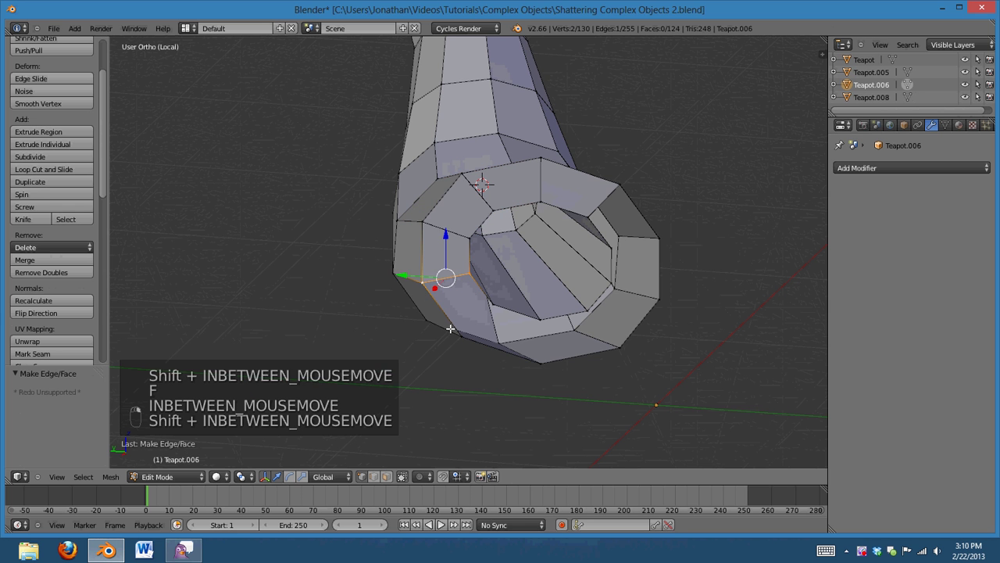
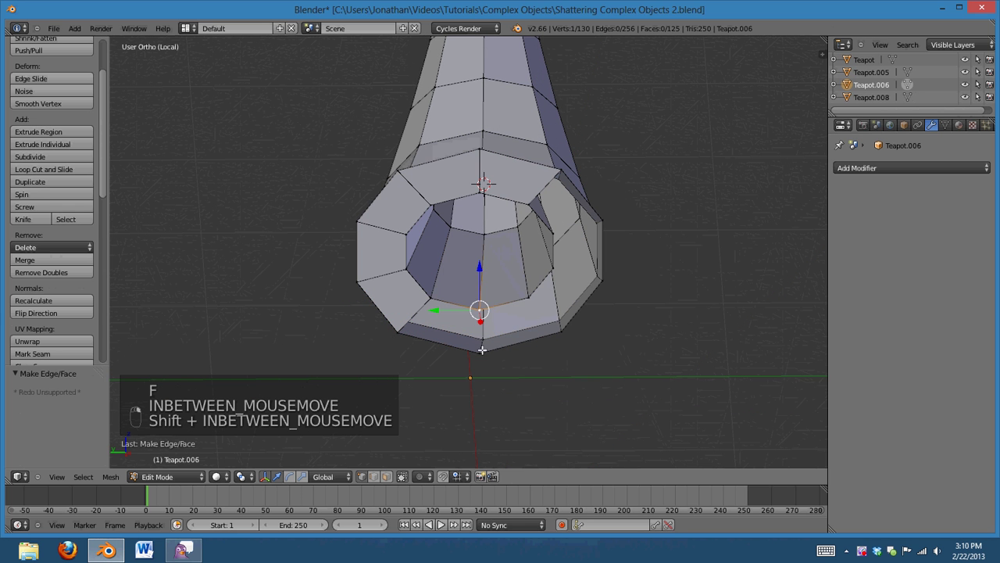
{"action": "key", "text": "f"}
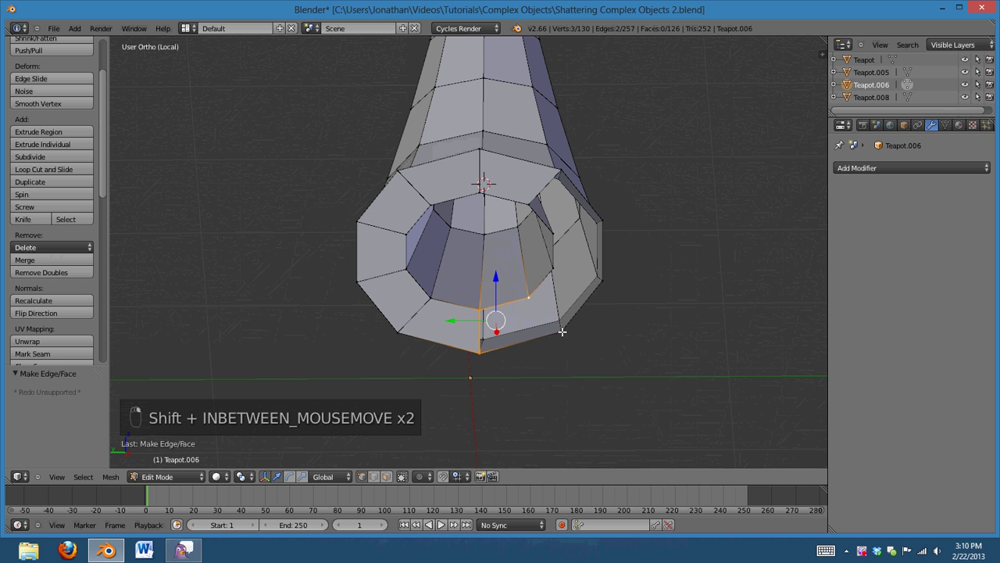
{"action": "key", "text": "f"}
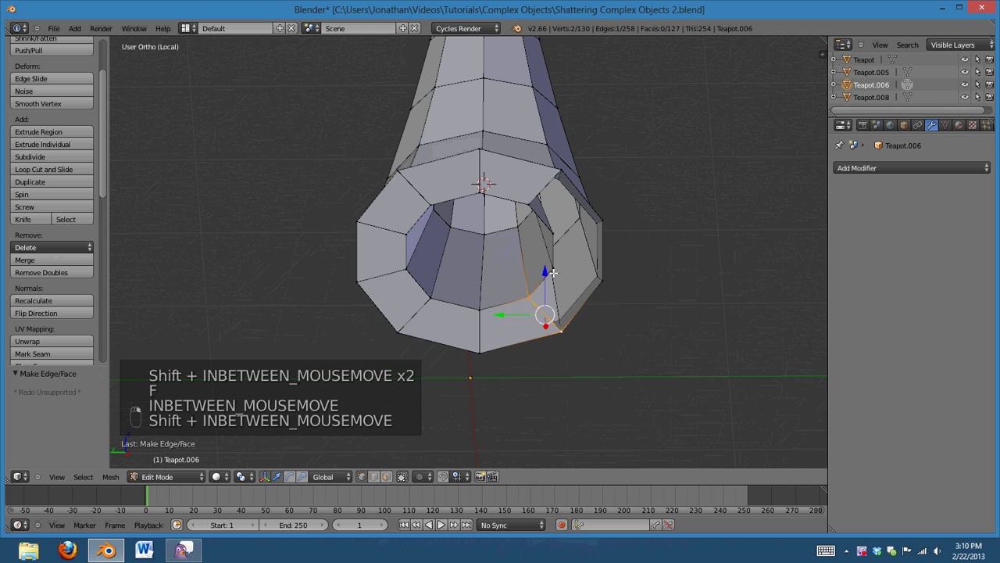
{"action": "key", "text": "f"}
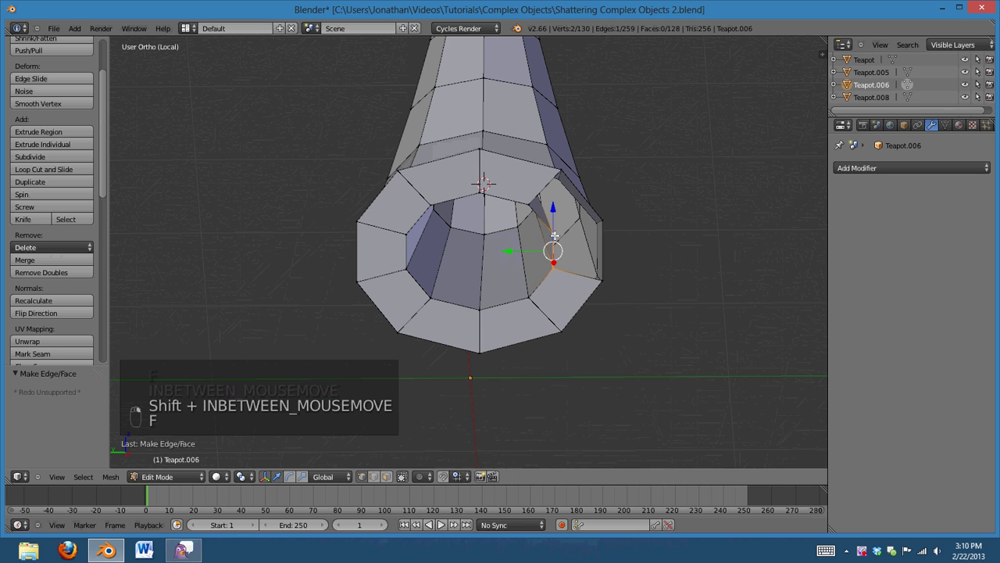
{"action": "key", "text": "f"}
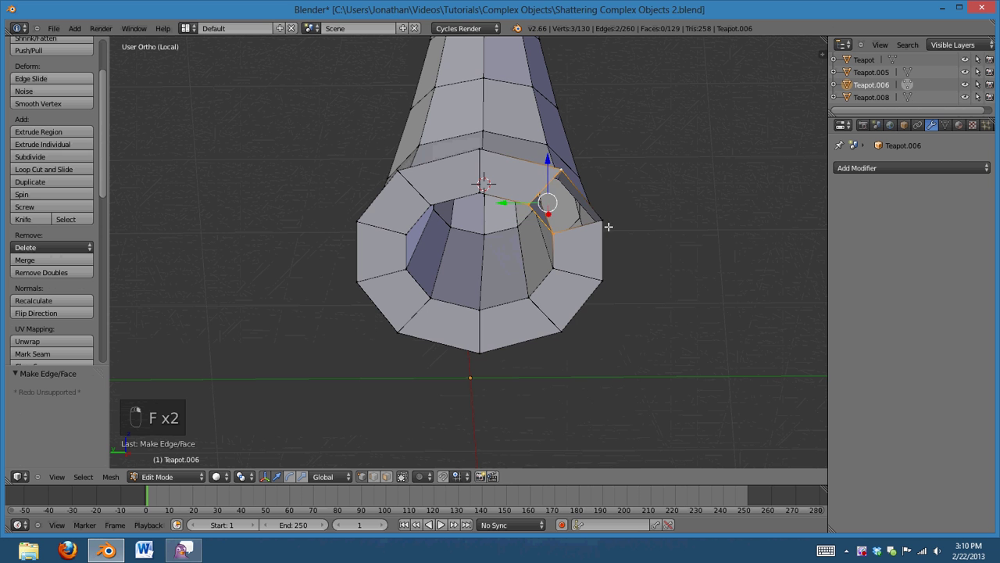
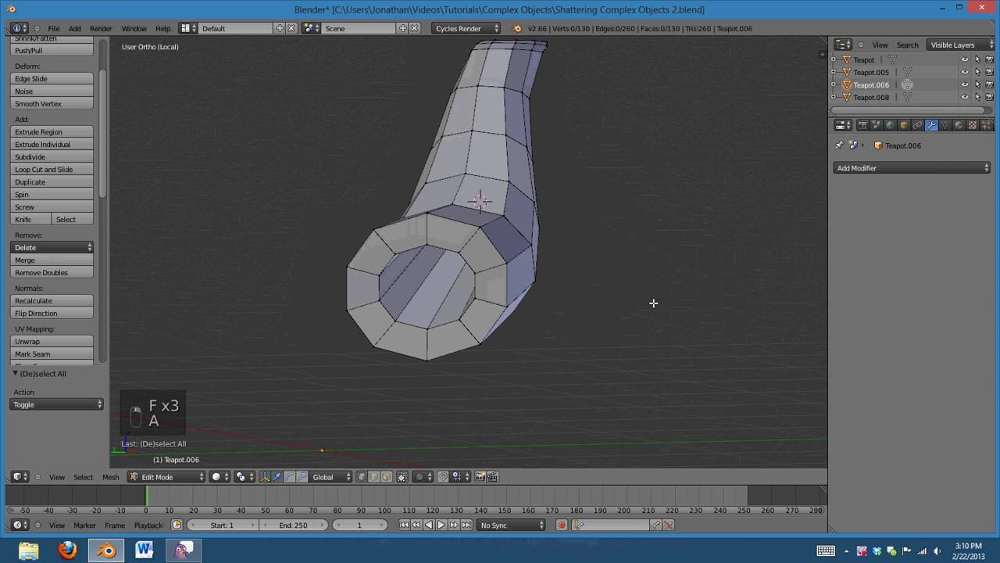
Select every spout vertex, Remove Doubles (none found), and return to Object Mode with the full teapot
{"action": "key", "text": "z"}
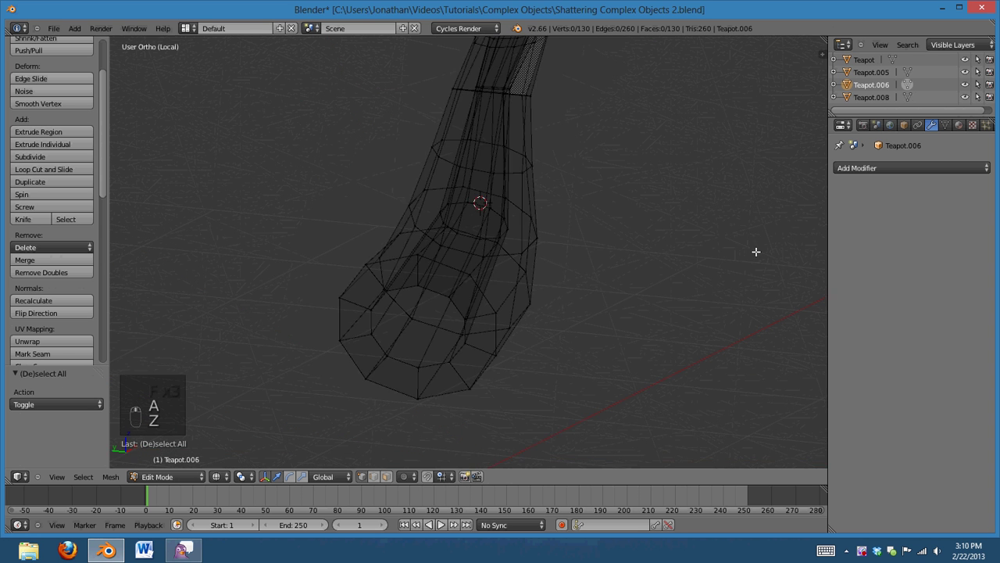
{"action": "key", "text": "z"}
{"action": "key", "text": "a"}
{"action": "key", "text": "a"}
{"action": "key", "text": "a"}
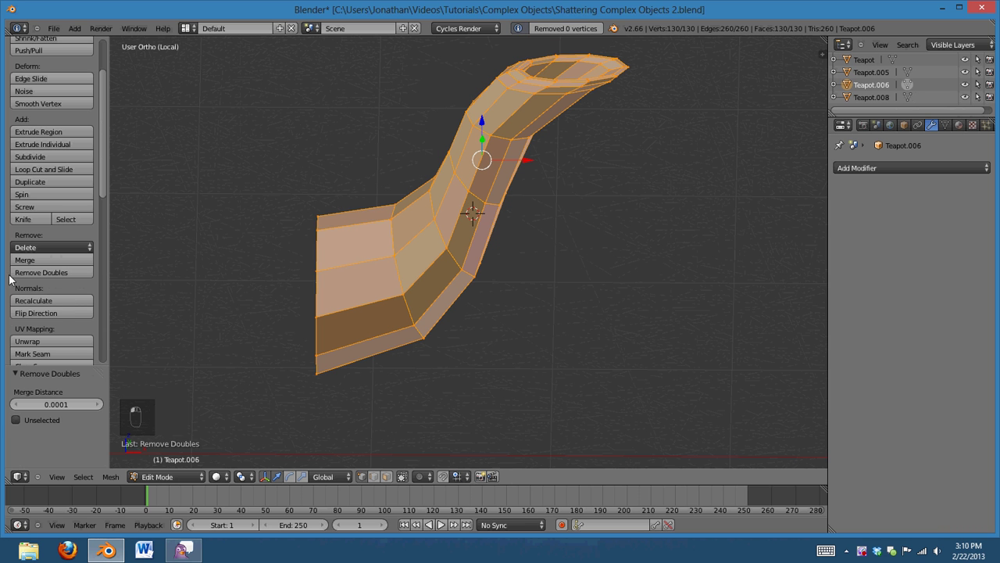
{"action": "key", "text": "Tab"}
{"action": "left_click_drag", "start_coordinate": [591, 177], "coordinate": [281, 280]}
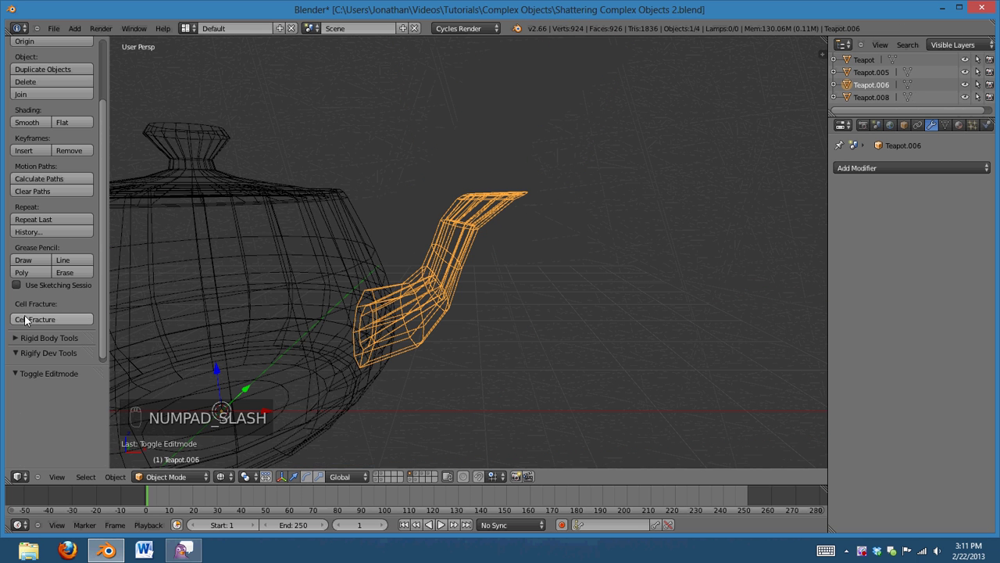
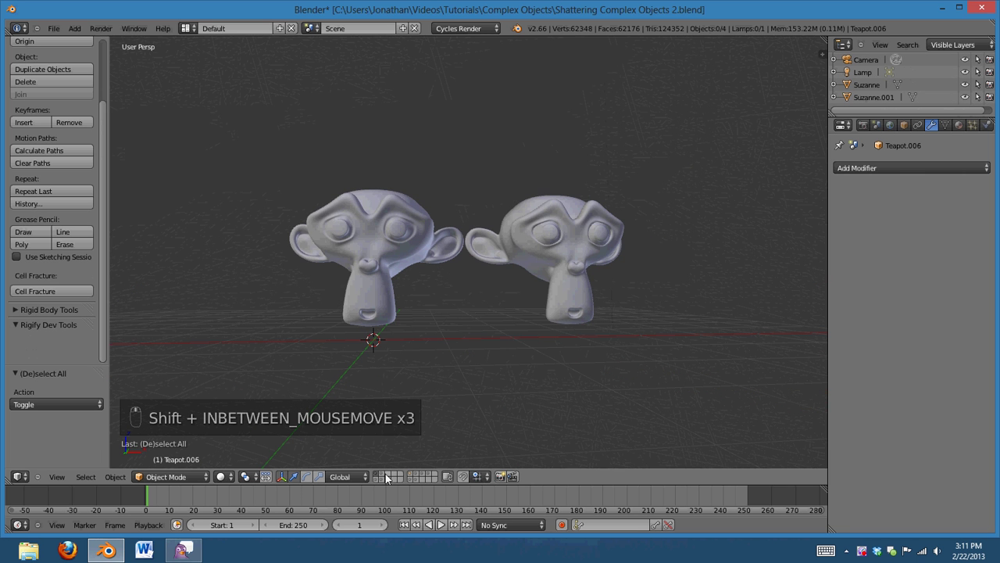
Orbit around the fractured Suzanne heads and the fractured teapots to inspect them
{"action": "left_click_drag", "start_coordinate": [484, 318], "coordinate": [519, 308]}
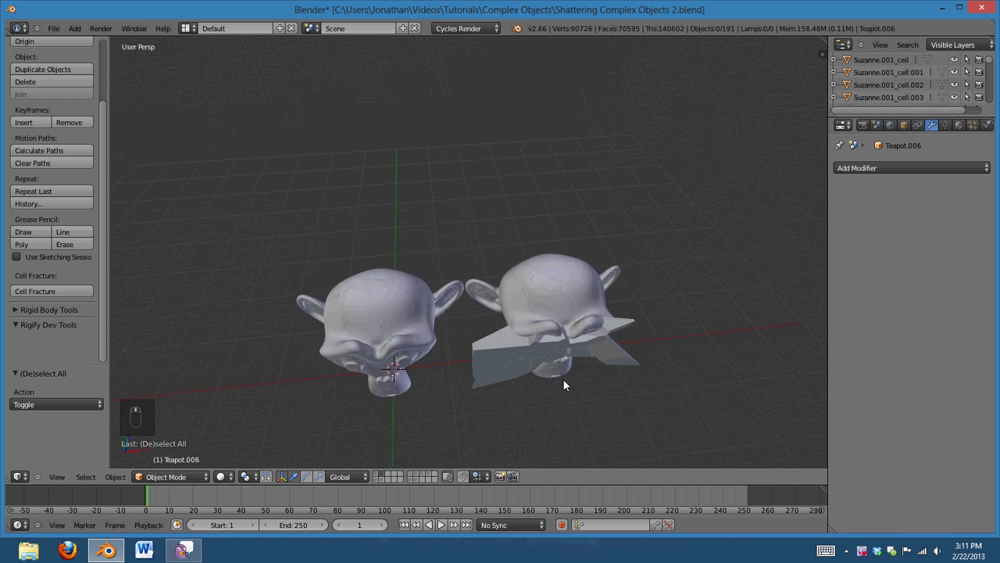
{"action": "left_click_drag", "start_coordinate": [563, 421], "coordinate": [566, 350]}
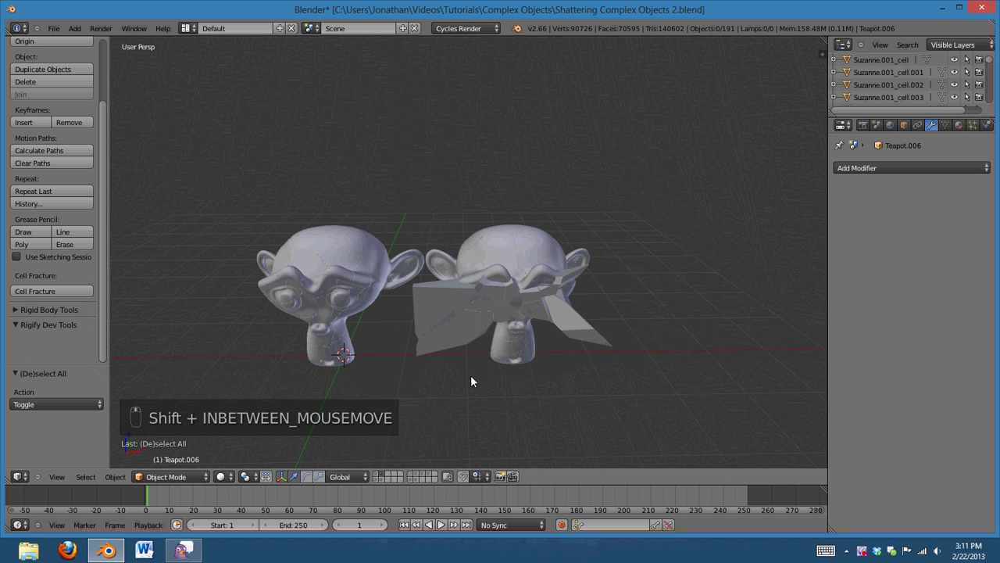
{"action": "left_click_drag", "start_coordinate": [449, 359], "coordinate": [380, 484]}
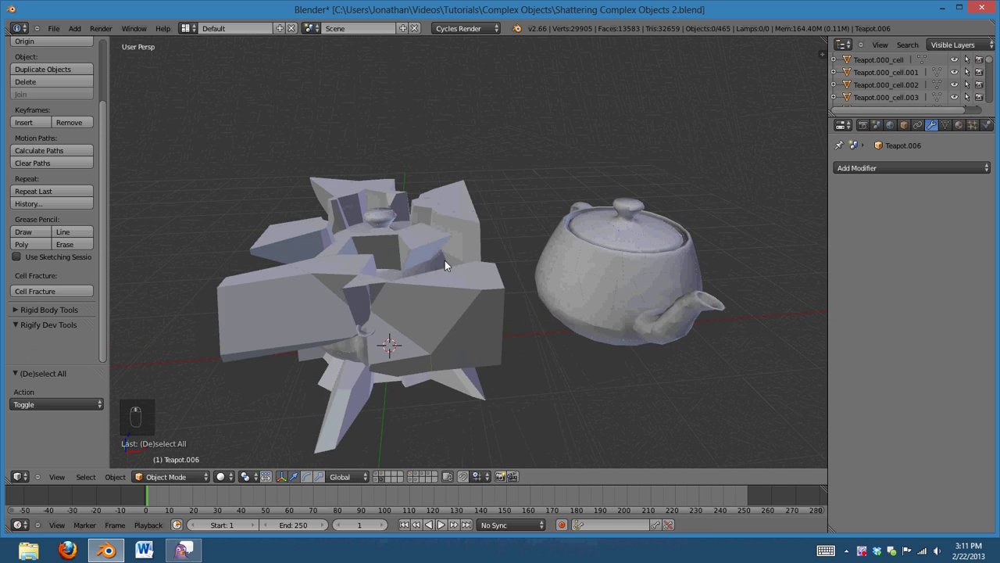
Orbit around the spoon's layer, then zoom and orbit the low-poly Suzanne split into fracture cells
{"action": "middle_click", "coordinate": [476, 243]}
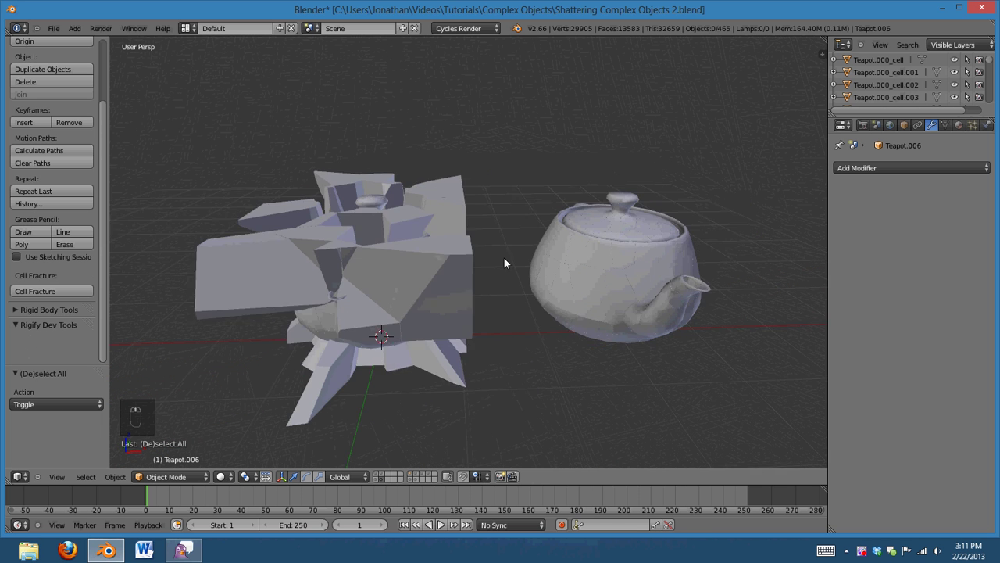
{"action": "left_click_drag", "start_coordinate": [416, 482], "coordinate": [450, 354]}
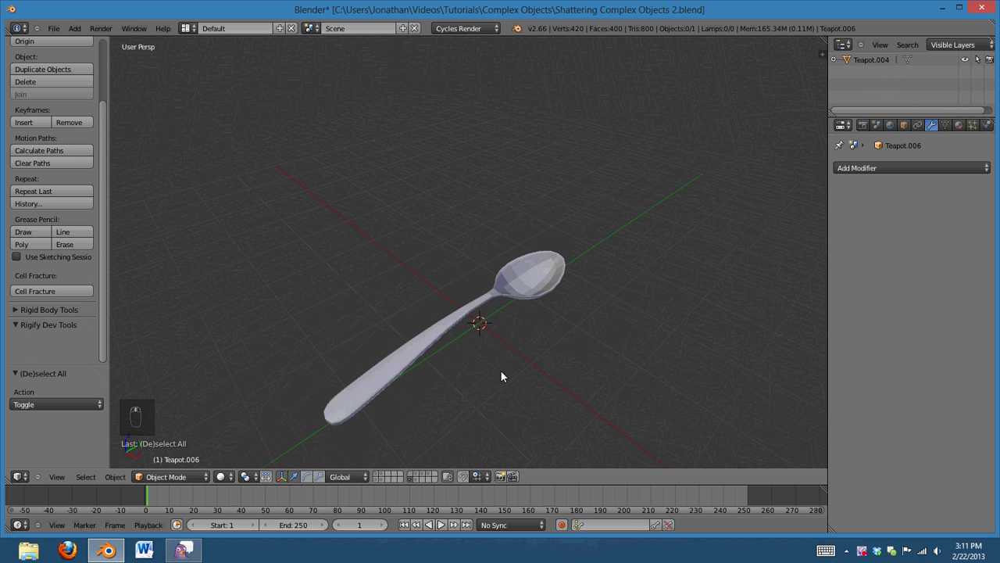
{"action": "left_click_drag", "start_coordinate": [915, 170], "coordinate": [865, 169]}
{"action": "scroll", "scroll_direction": "up", "scroll_amount": 3}
{"action": "scroll", "scroll_direction": "up", "scroll_amount": 3}
{"action": "left_click_drag", "start_coordinate": [434, 477], "coordinate": [565, 315]}
{"action": "left_click_drag", "start_coordinate": [565, 315], "coordinate": [498, 334]}
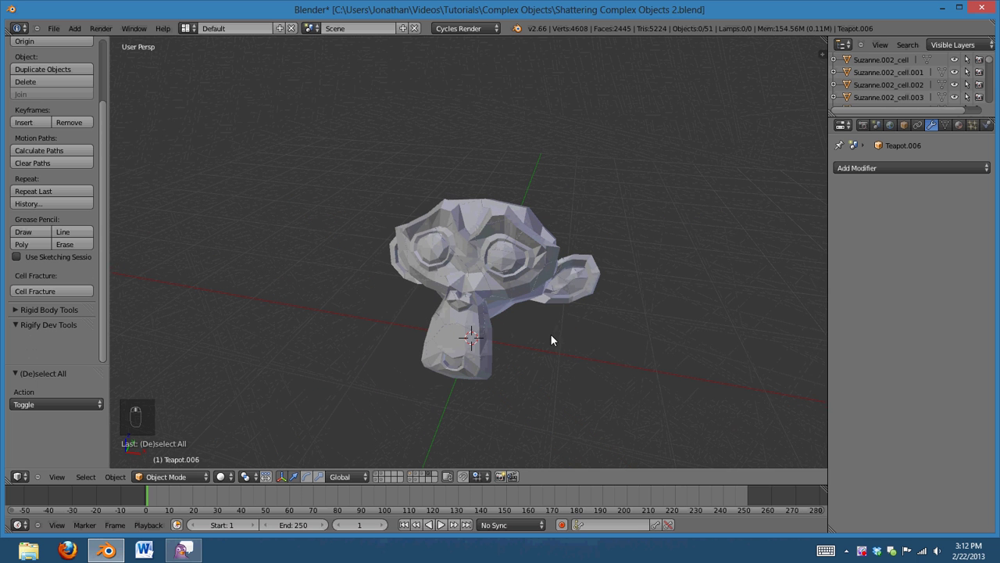